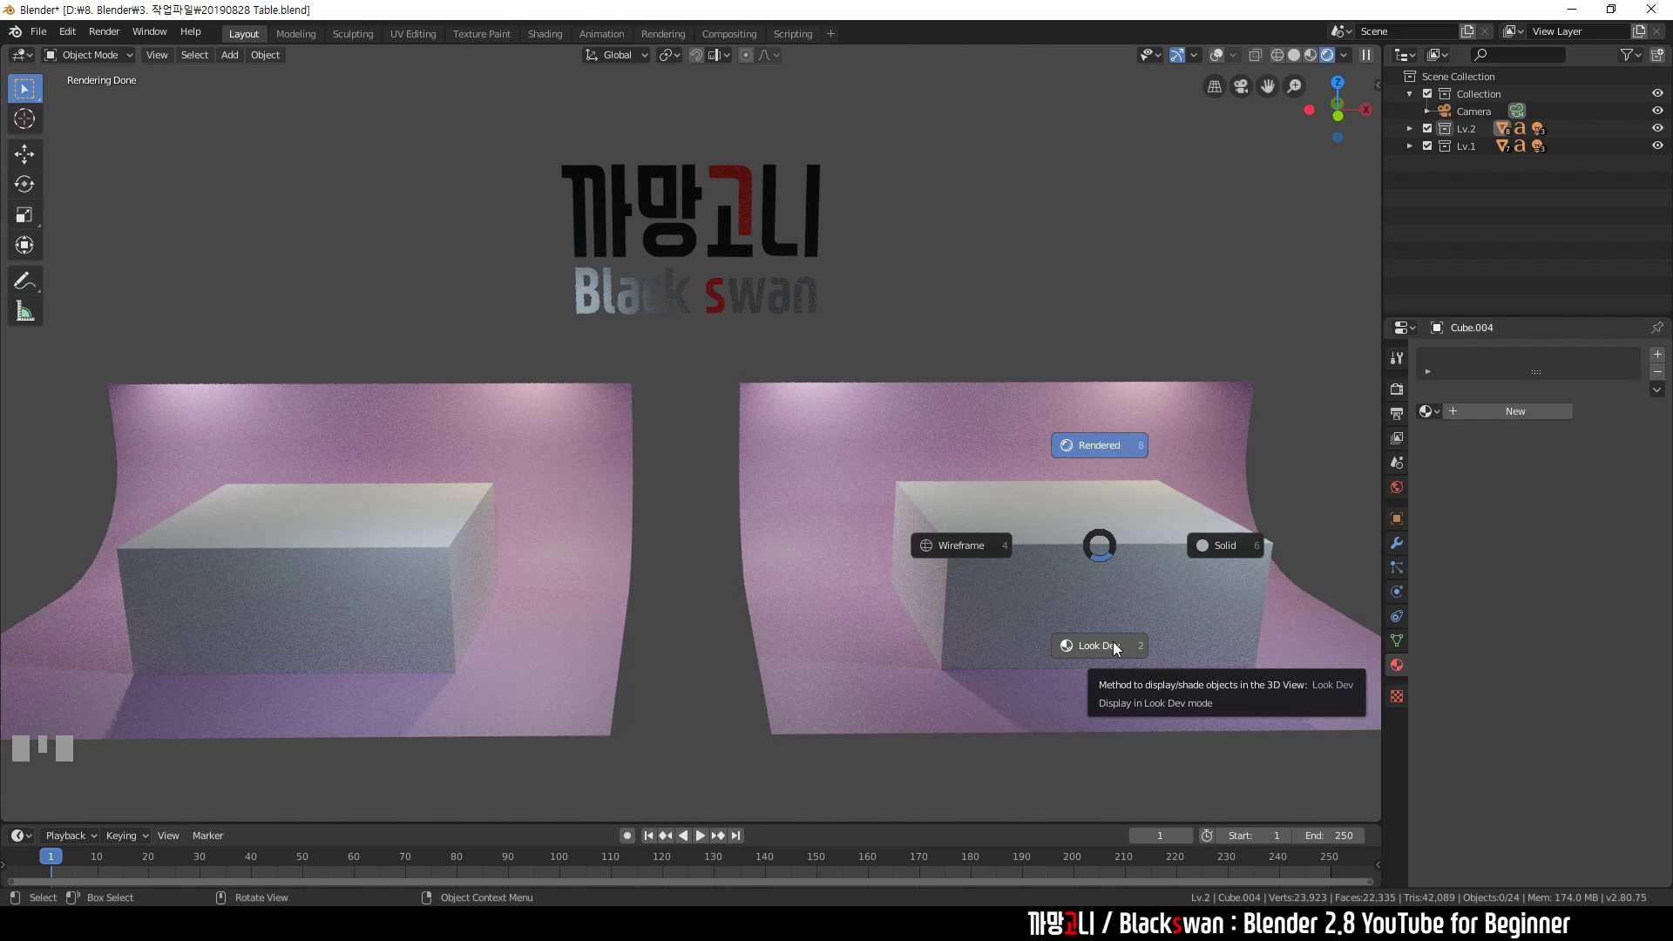
# - Select the white box over the Level 2 table and move it upward to reveal the table
pyautogui.press('z')
pyautogui.click(1100, 551)
pyautogui.press('g')
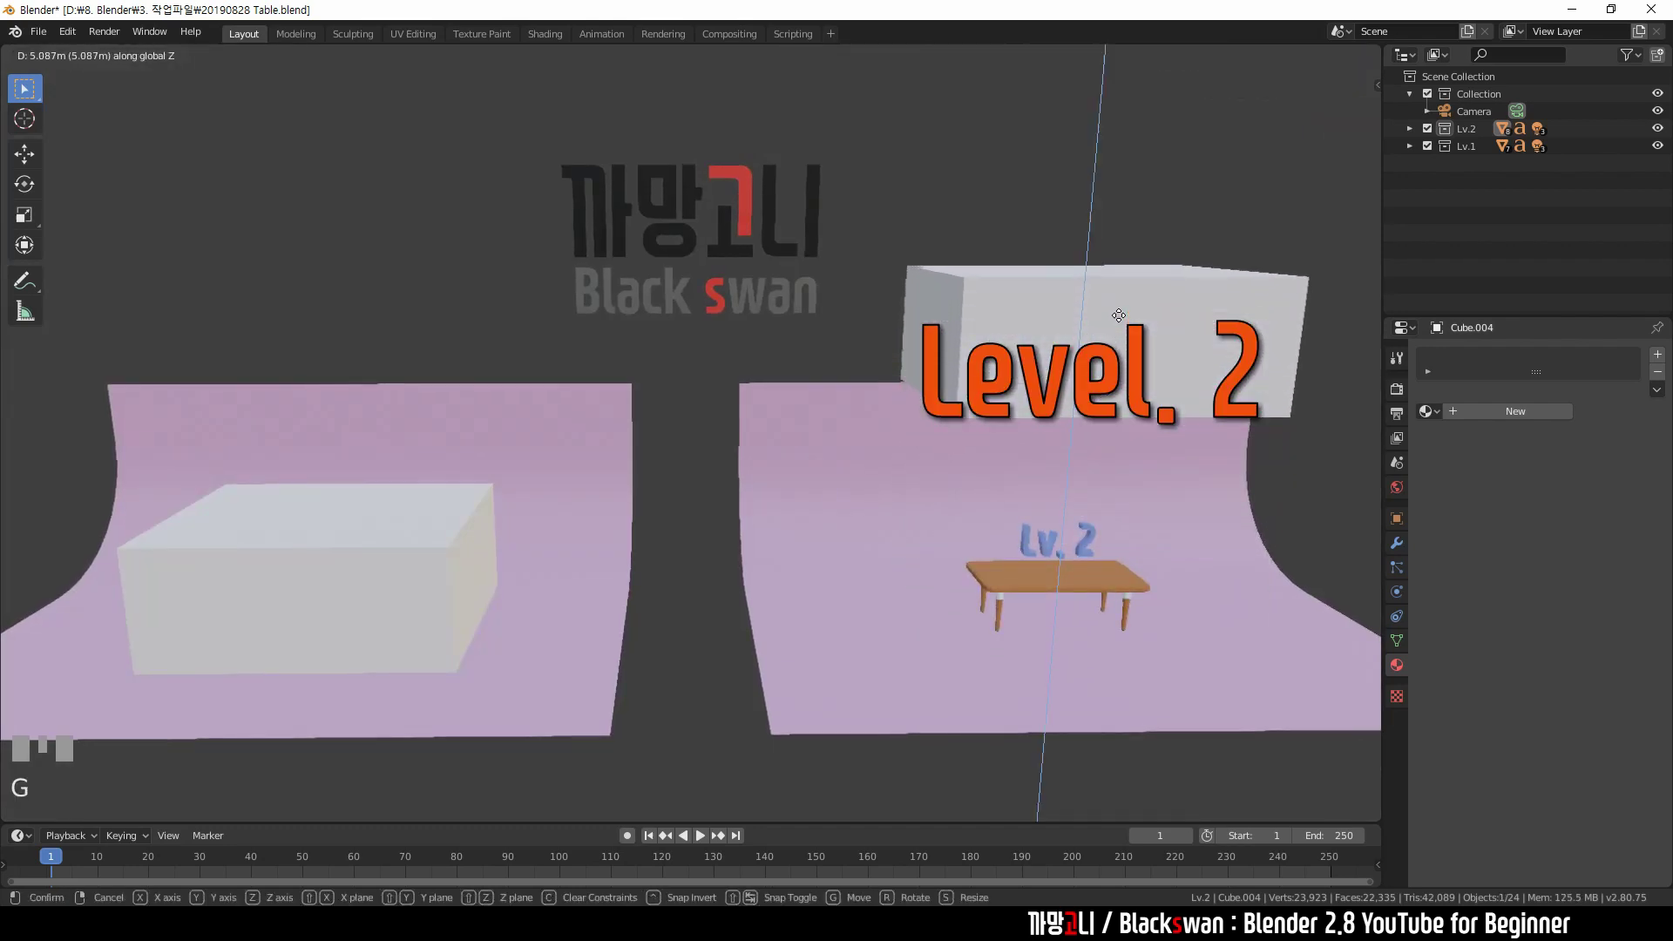
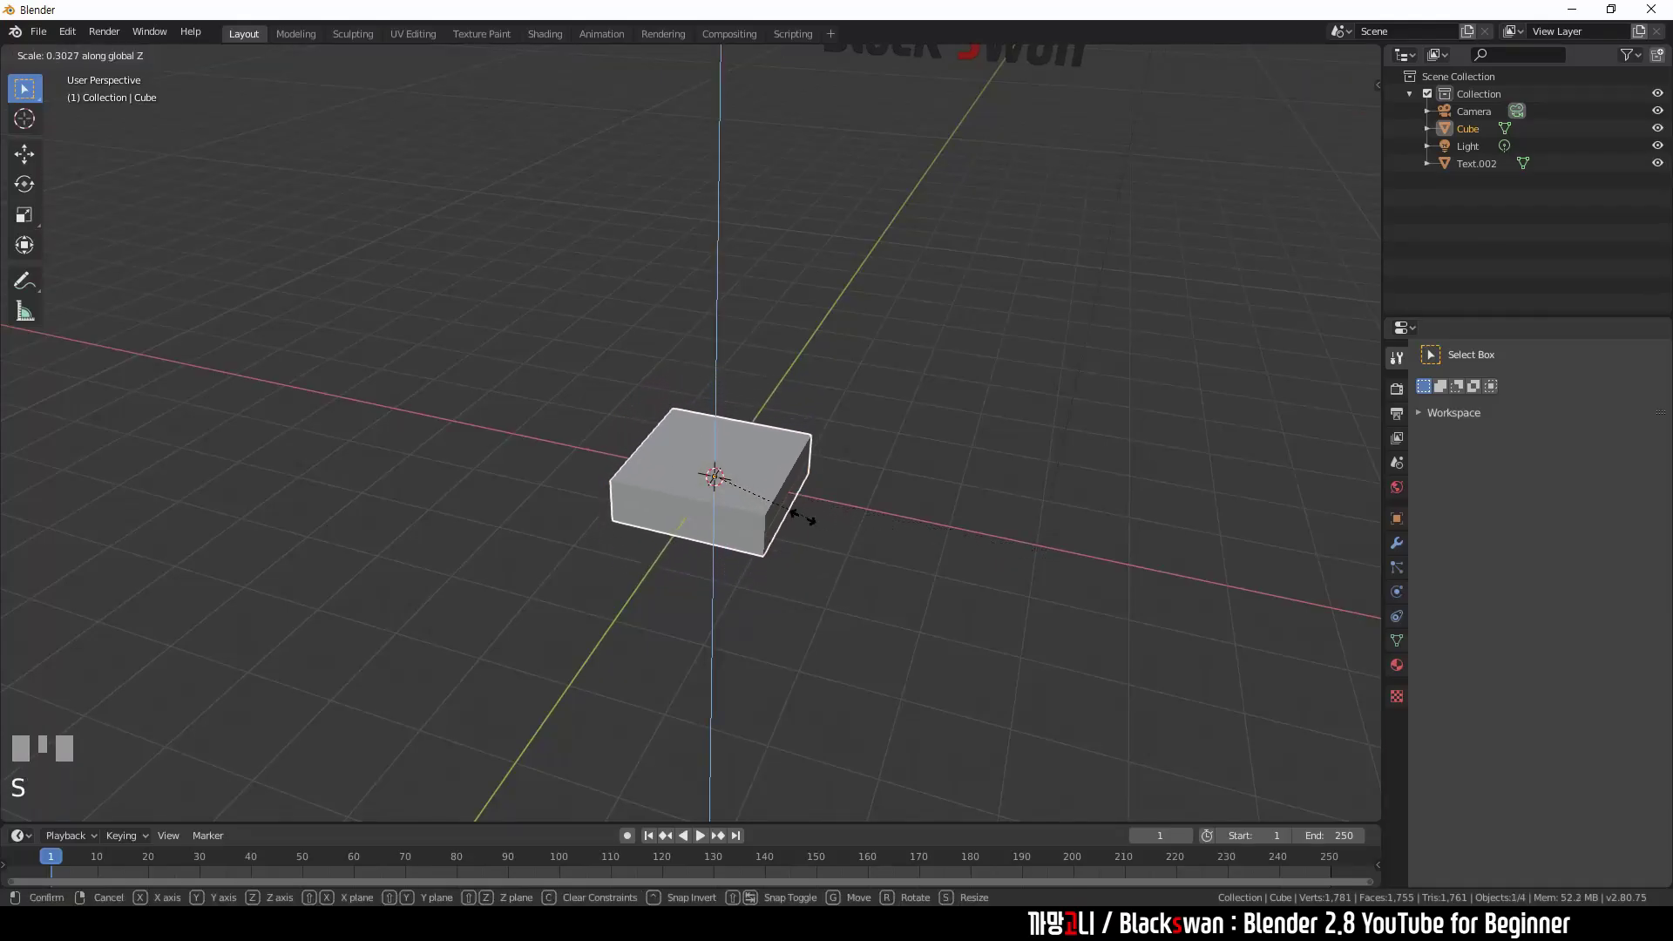
# - Scale the default cube flat along Z and narrower along Y into a quarter tabletop slab
pyautogui.click(734, 494)
pyautogui.press('s')
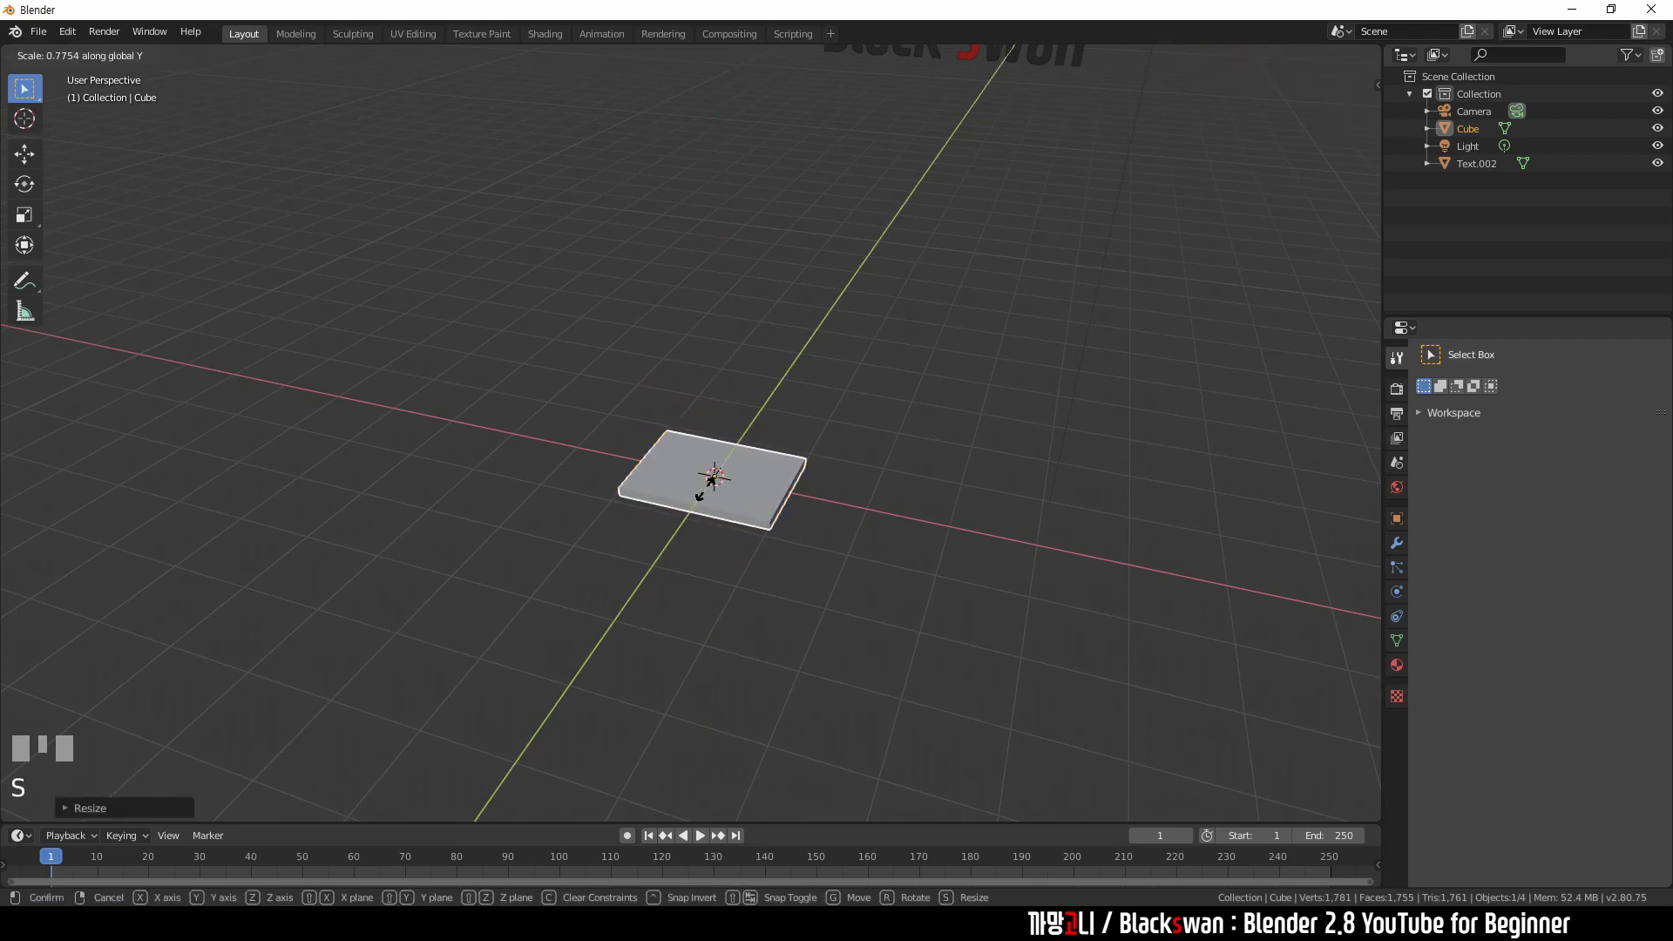
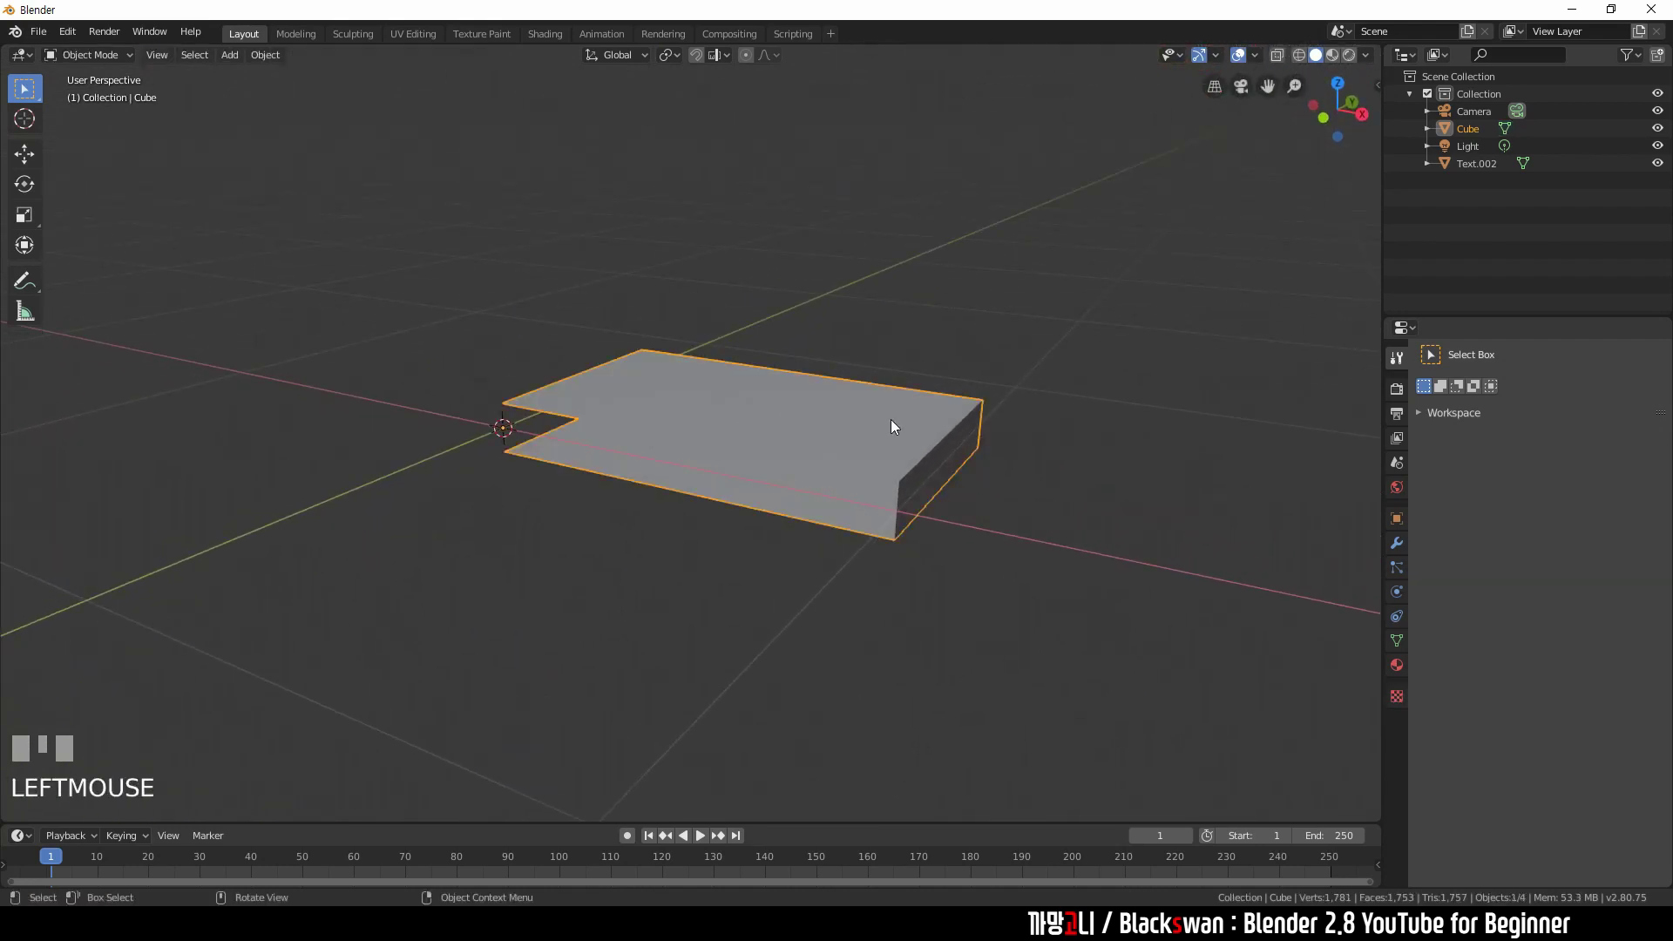
# - Mirror the slab on X and Y, apply its scale, and bevel the corner edge round
pyautogui.click(1402, 553)
pyautogui.moveTo(1497, 356); pyautogui.dragTo(1428, 510)
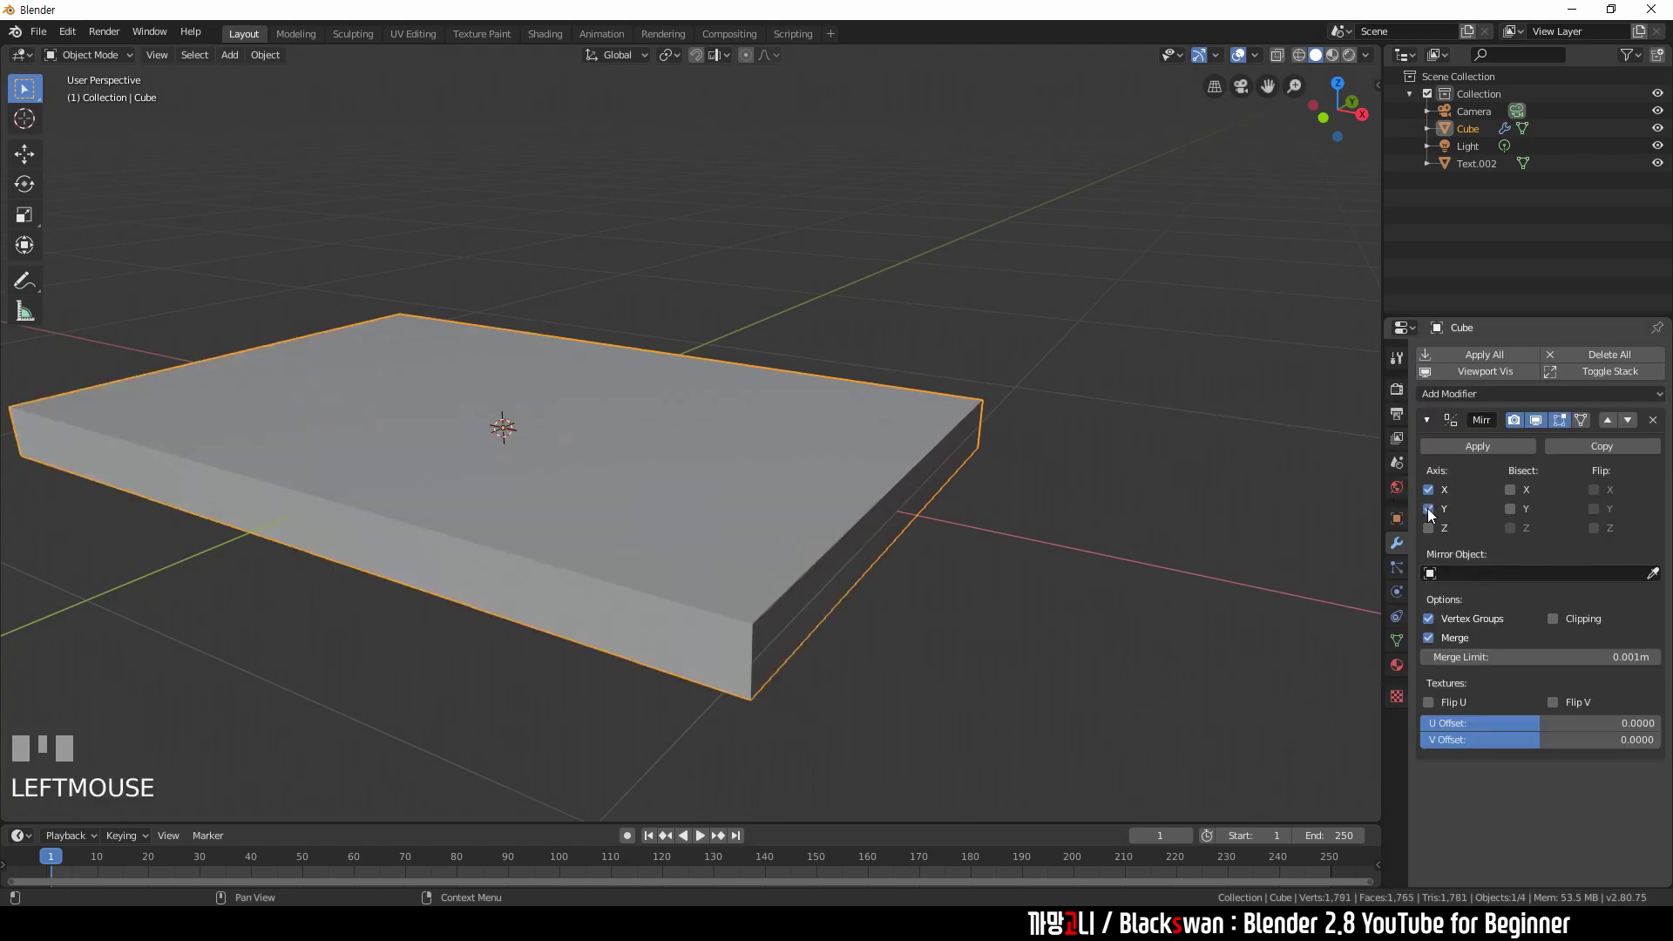
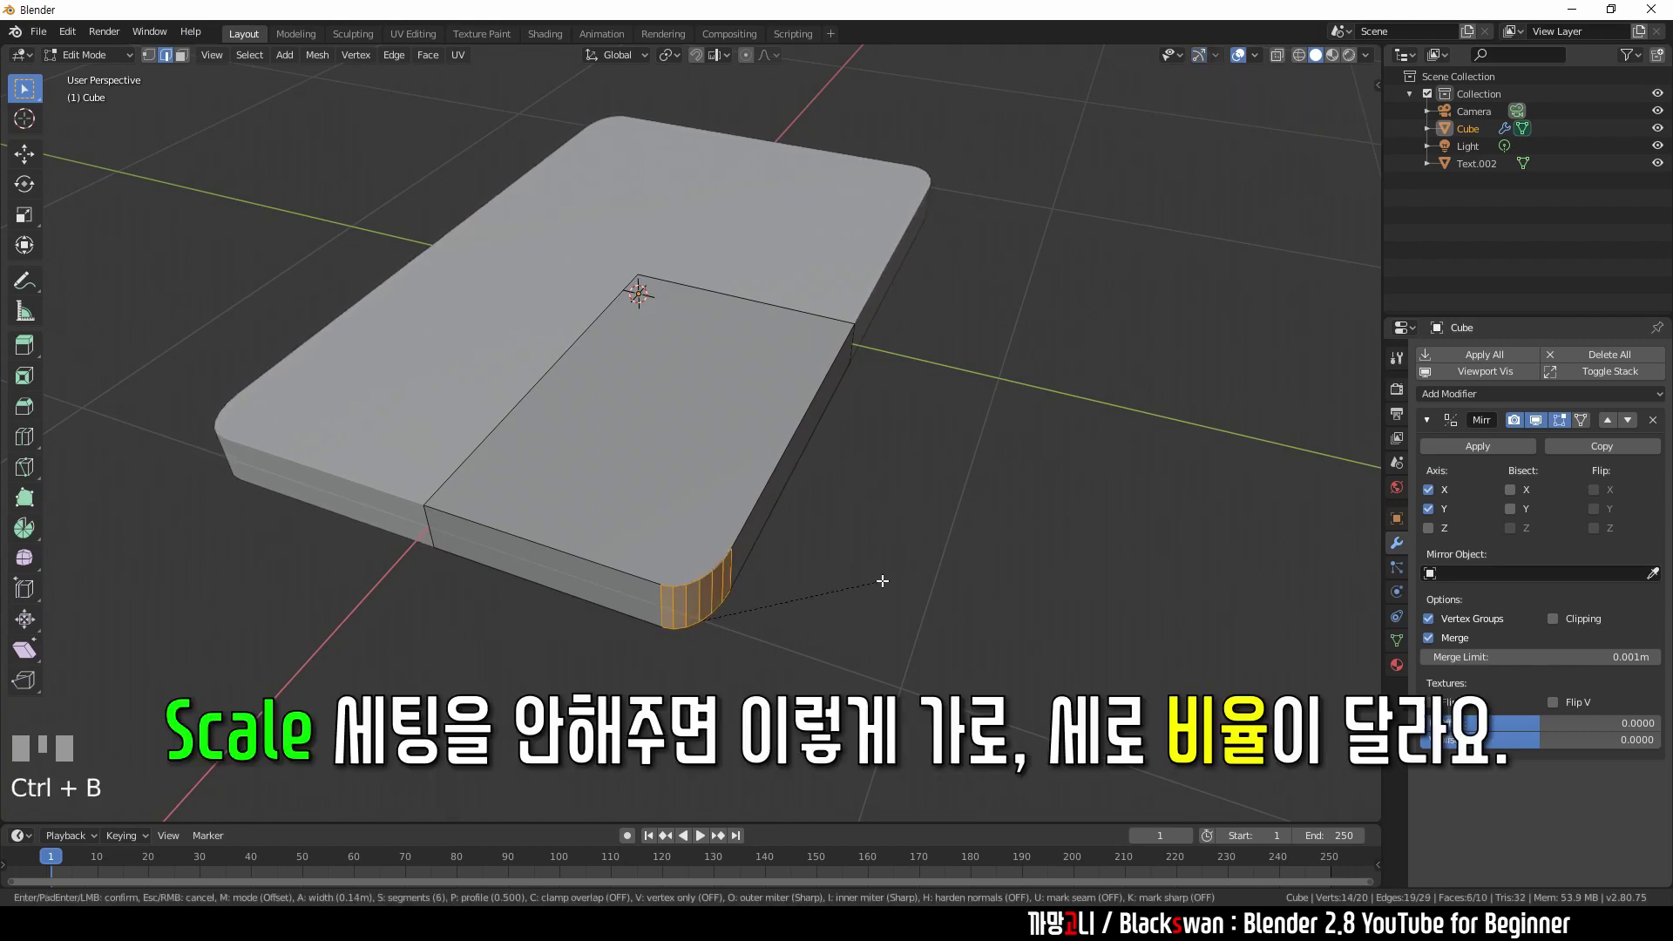
pyautogui.press('Escape')
pyautogui.press('Tab')
pyautogui.press('ctrl+a')
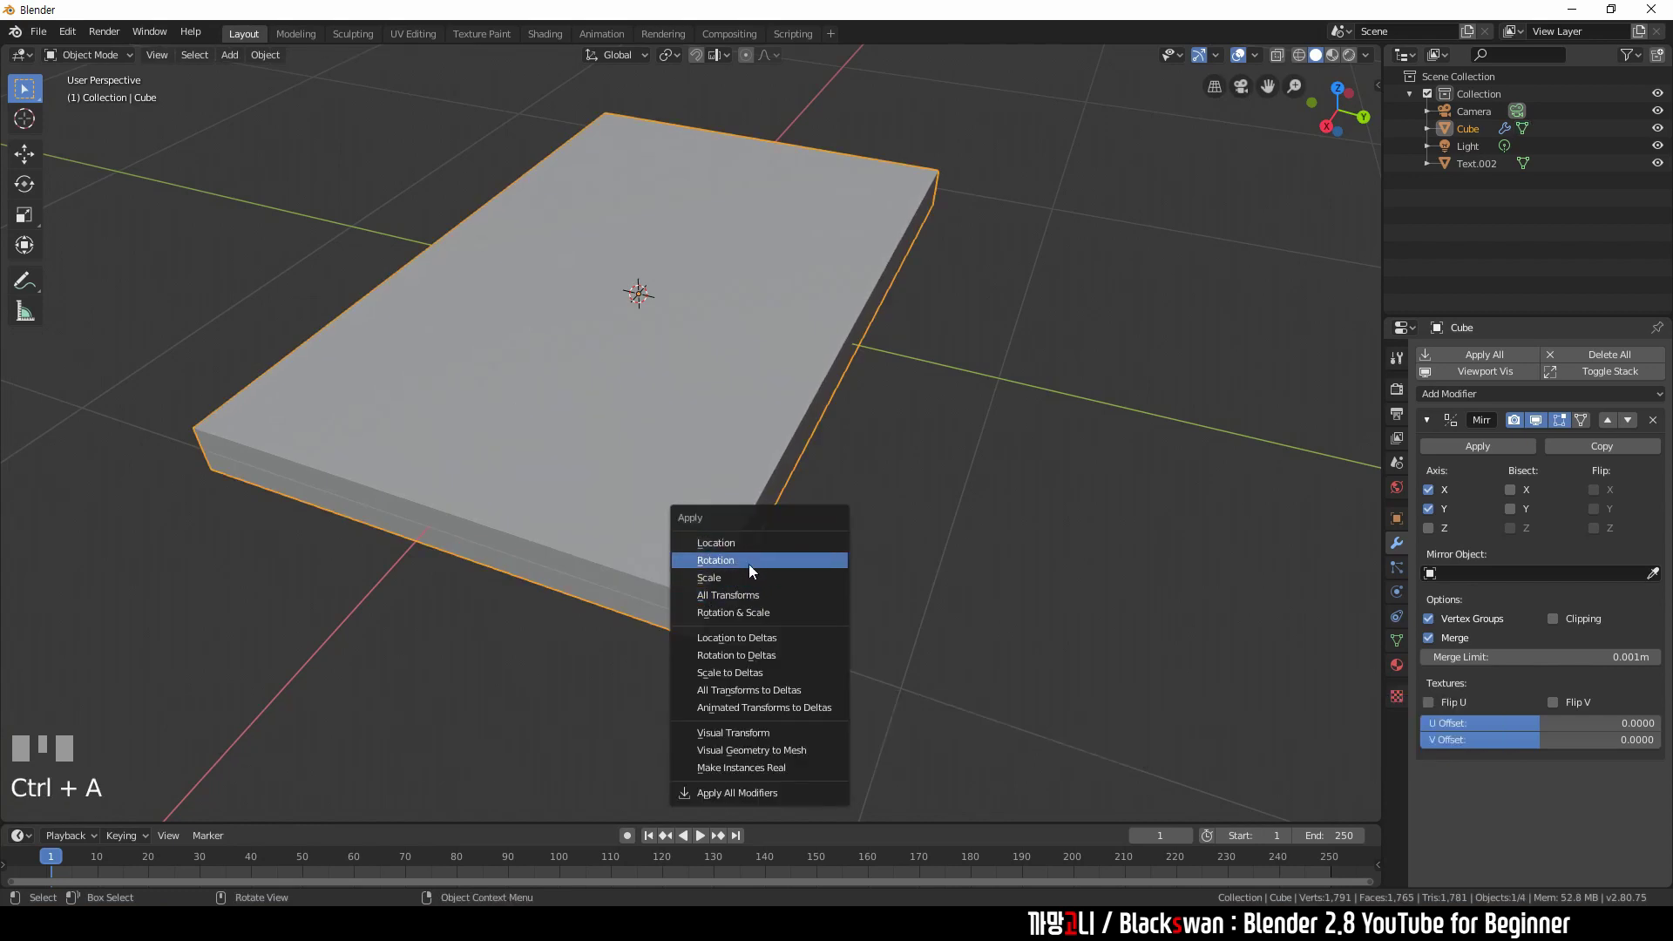
pyautogui.press('Tab')
pyautogui.press('ctrl+b')
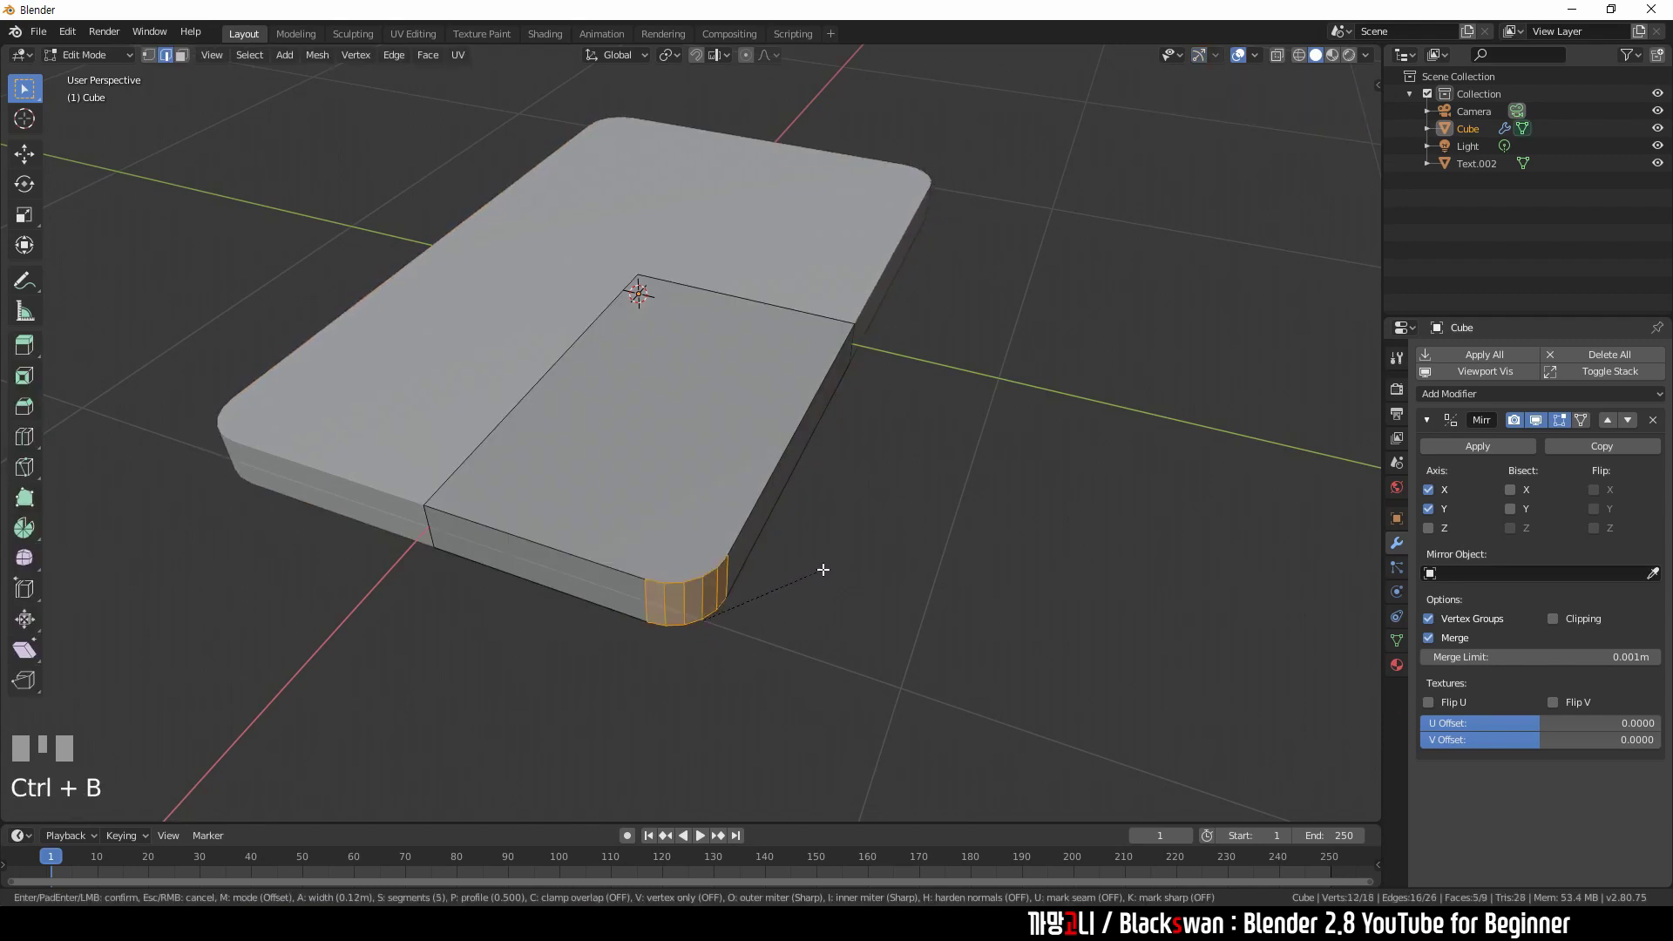
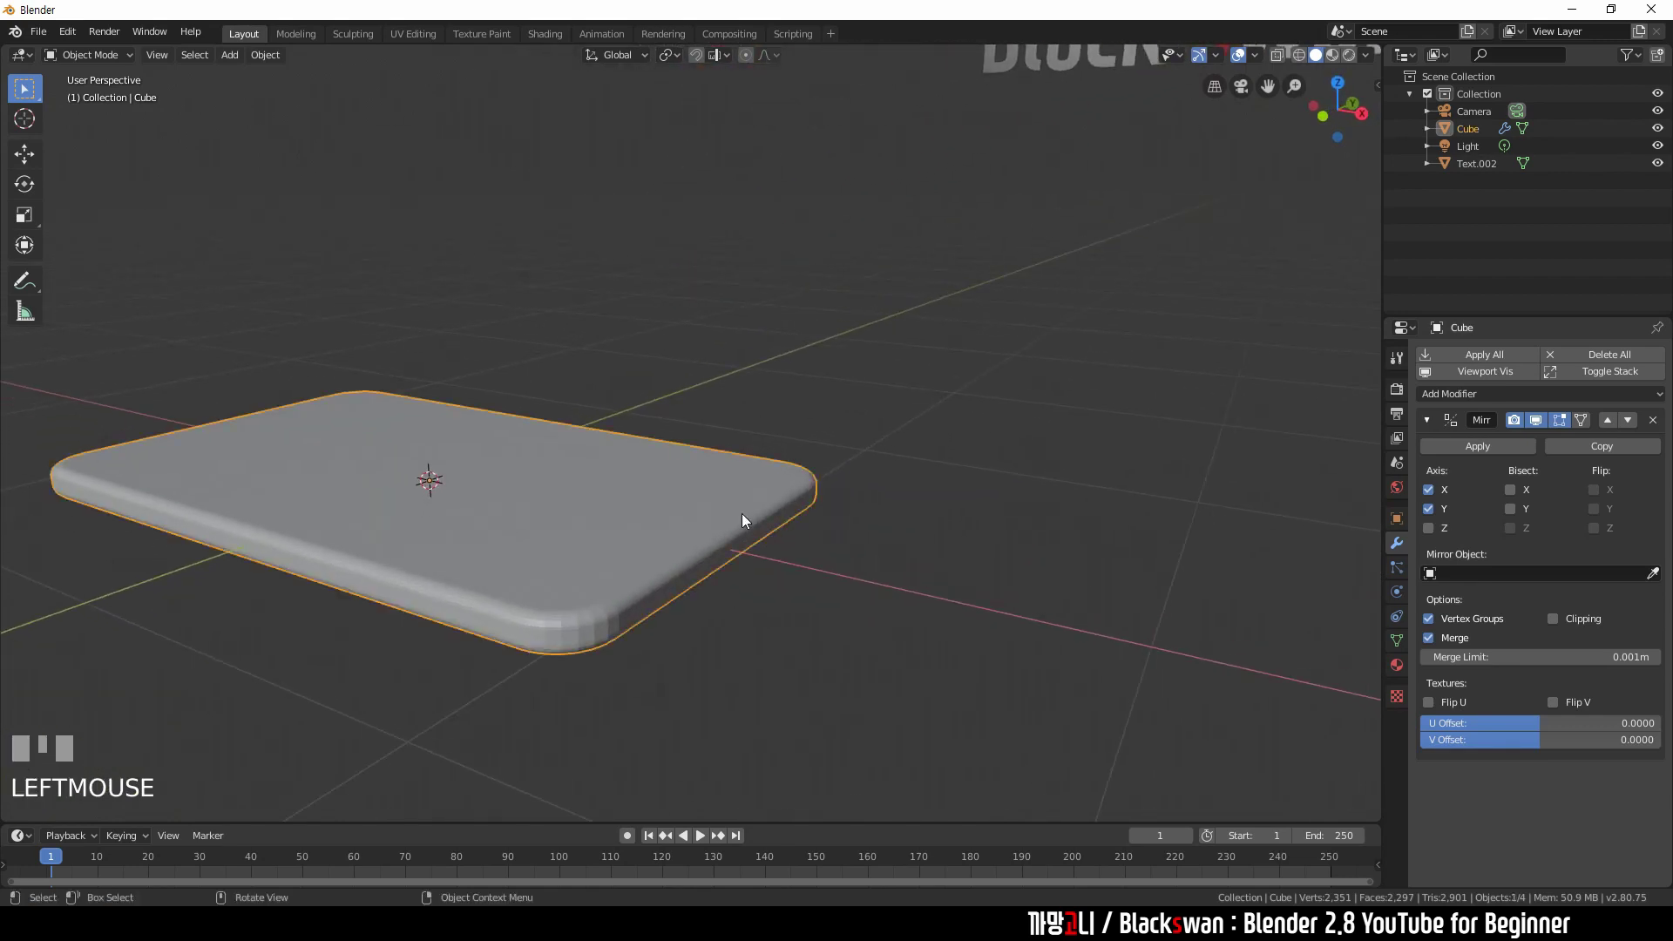
# - Shade the subdivided tabletop smooth and move it upward above the grid
pyautogui.moveTo(1478, 399); pyautogui.dragTo(693, 508)
pyautogui.rightClick(694, 508)
pyautogui.click(985, 532)
pyautogui.scroll(3)
pyautogui.moveTo(613, 577); pyautogui.dragTo(667, 527)
pyautogui.scroll(-3)
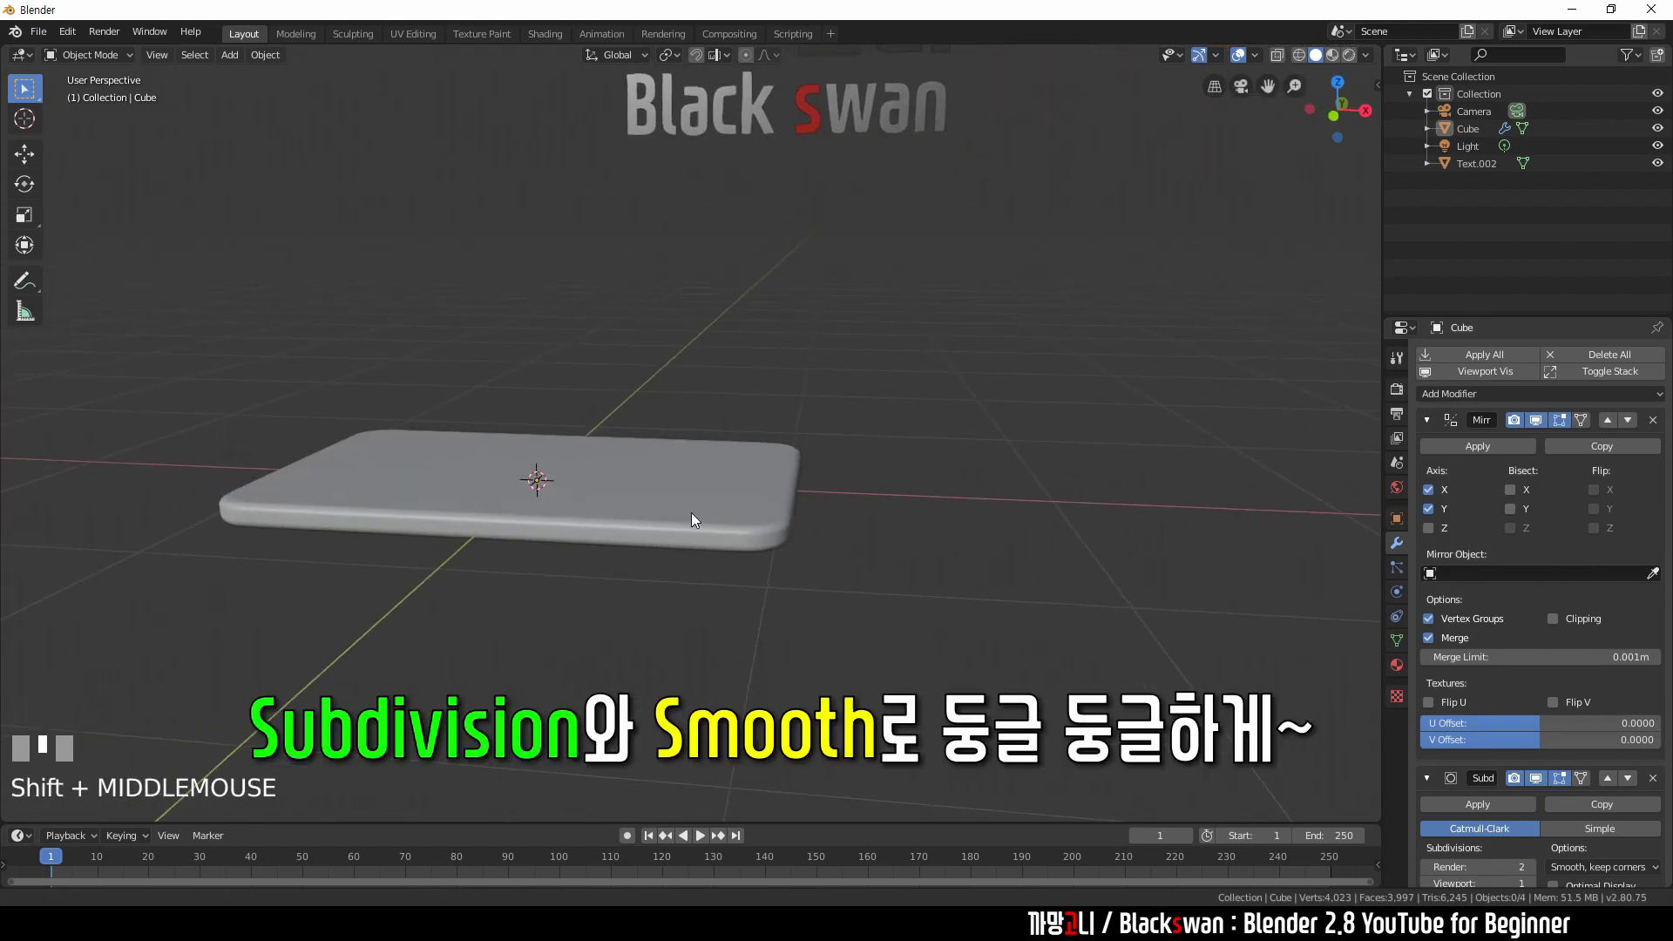
pyautogui.click(794, 479)
pyautogui.press('g')
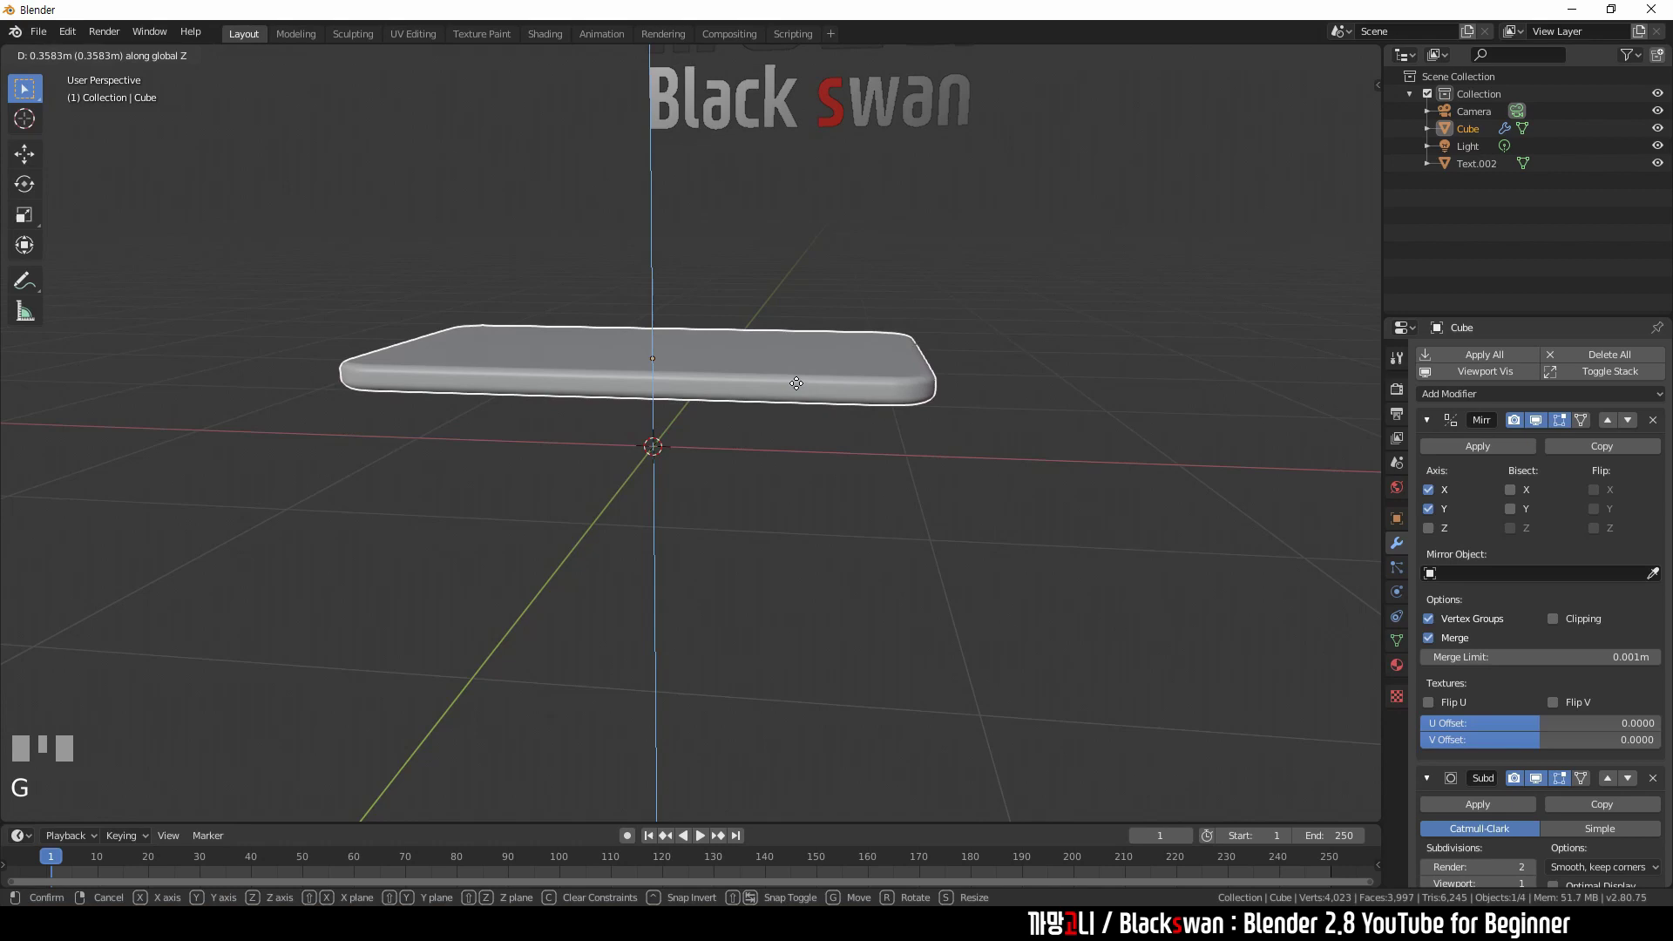
pyautogui.click(799, 364)
# - Add a new cube from the Mesh menu and frame it in the view
pyautogui.press('`')
pyautogui.scroll(3)
pyautogui.press('g')
pyautogui.click(792, 314)
pyautogui.scroll(-3)
pyautogui.middleClick(790, 331)
pyautogui.scroll(3)
pyautogui.press('shift+a')
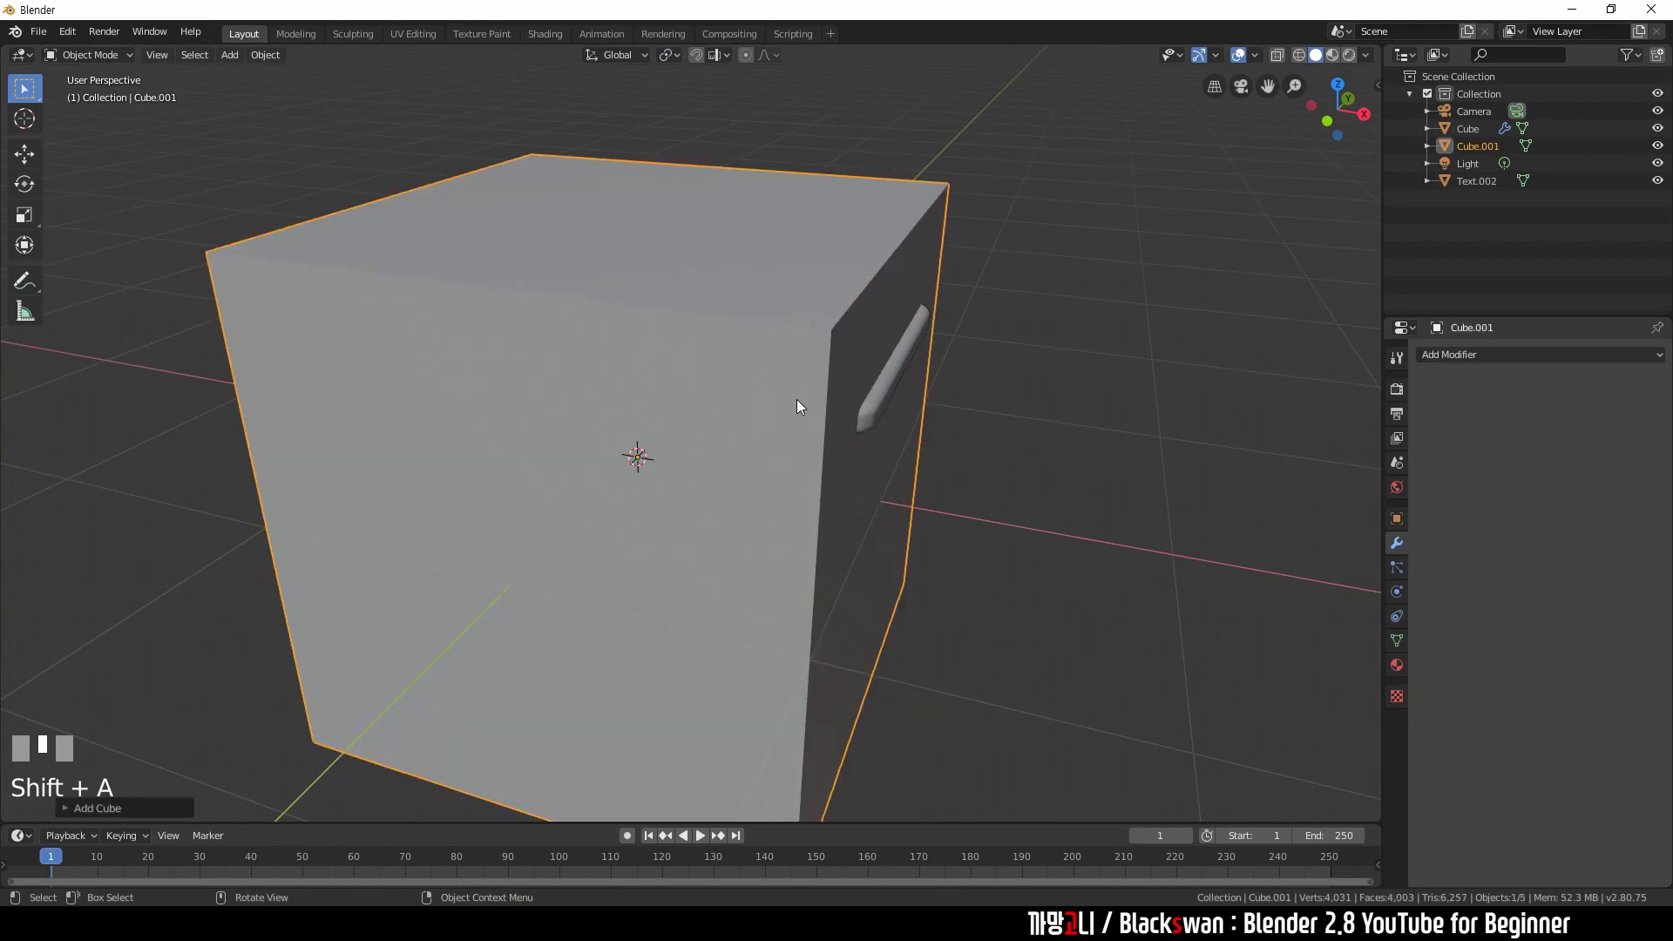
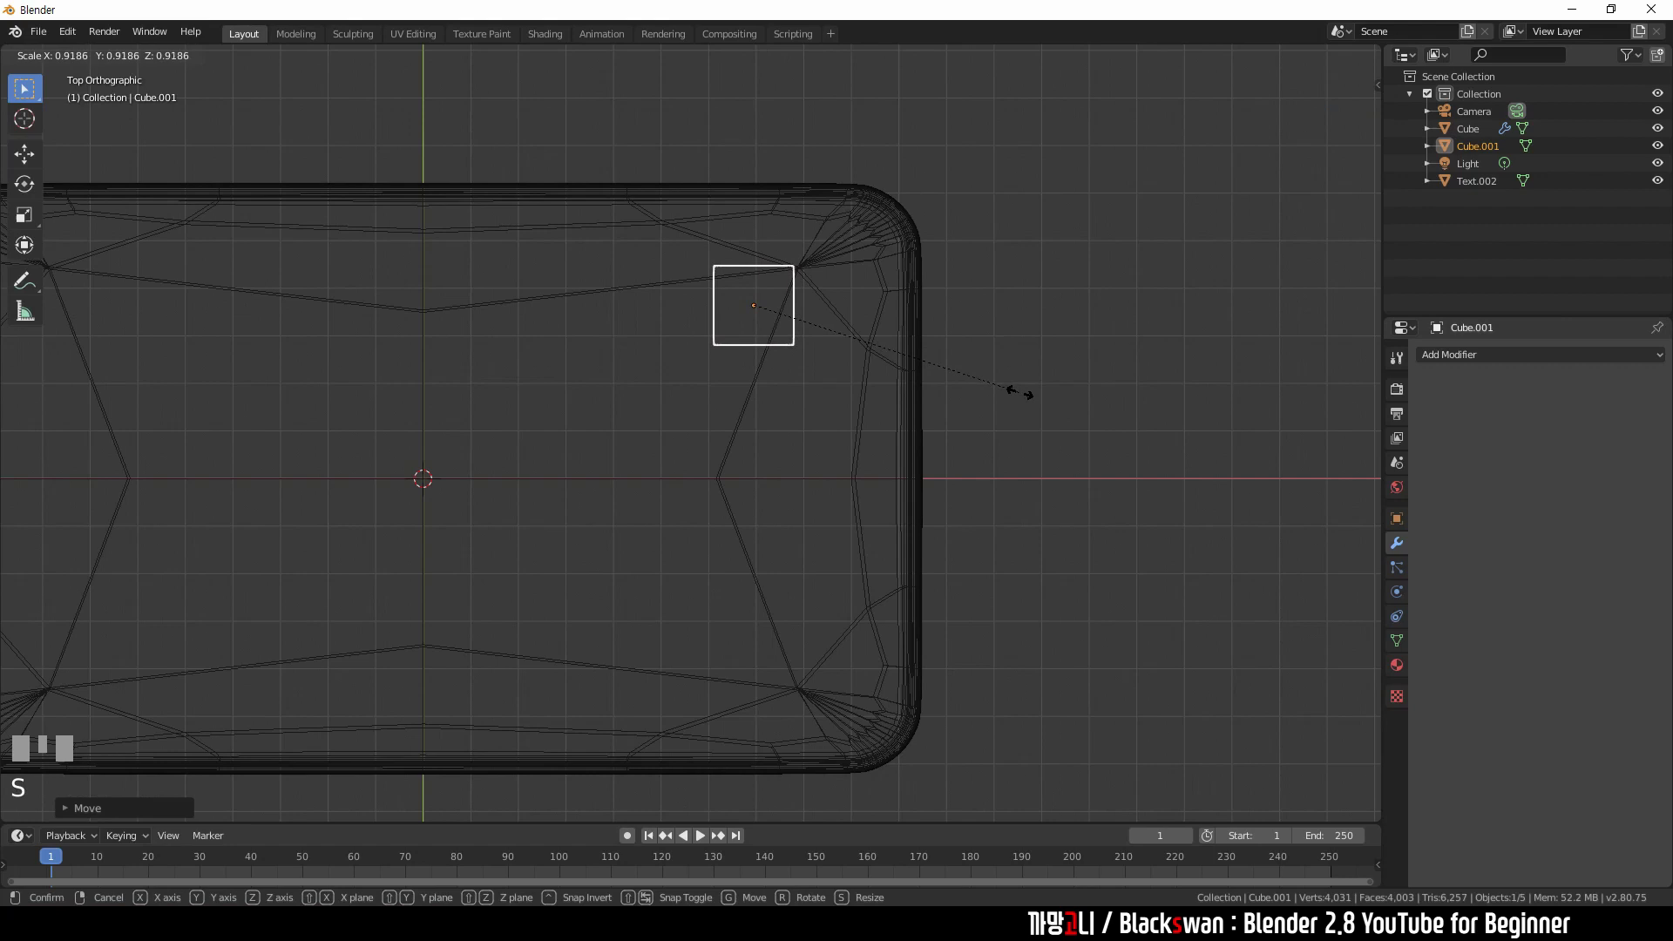
# - Shrink the cube to a small square and position it under a tabletop corner in top and front views
pyautogui.click(1024, 396)
pyautogui.press('g')
pyautogui.click(1019, 402)
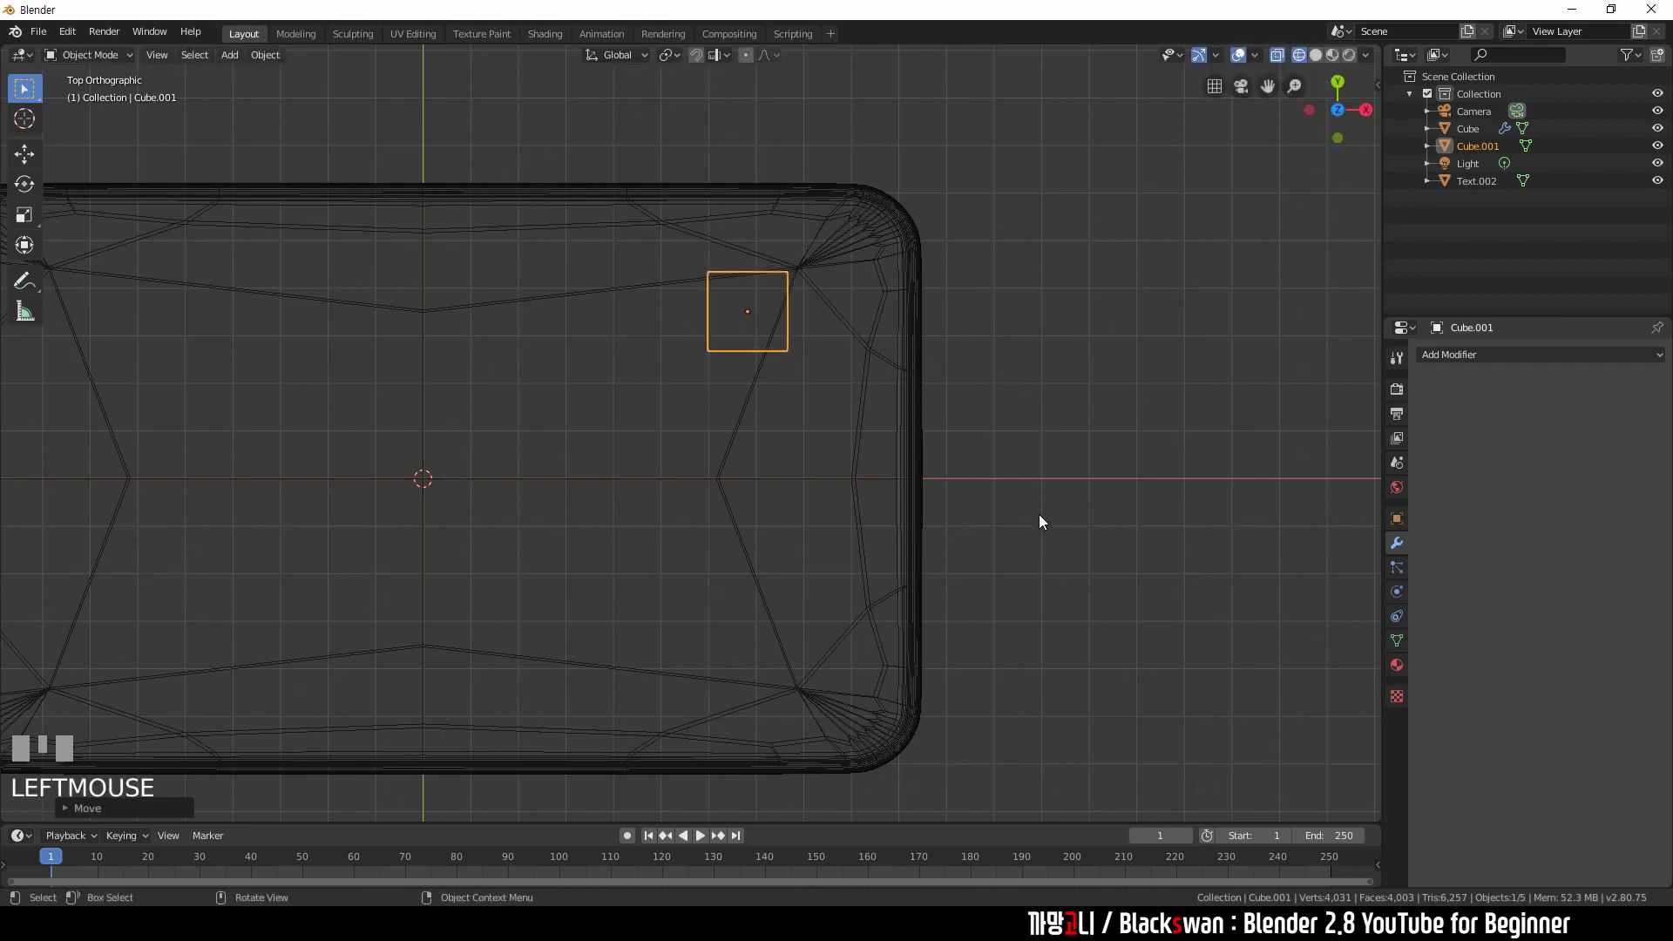
pyautogui.moveTo(1035, 509); pyautogui.dragTo(1024, 357)
pyautogui.press('shift+z')
pyautogui.press('s')
pyautogui.click(822, 426)
pyautogui.press('`')
pyautogui.moveTo(782, 348); pyautogui.dragTo(754, 404)
pyautogui.press('g')
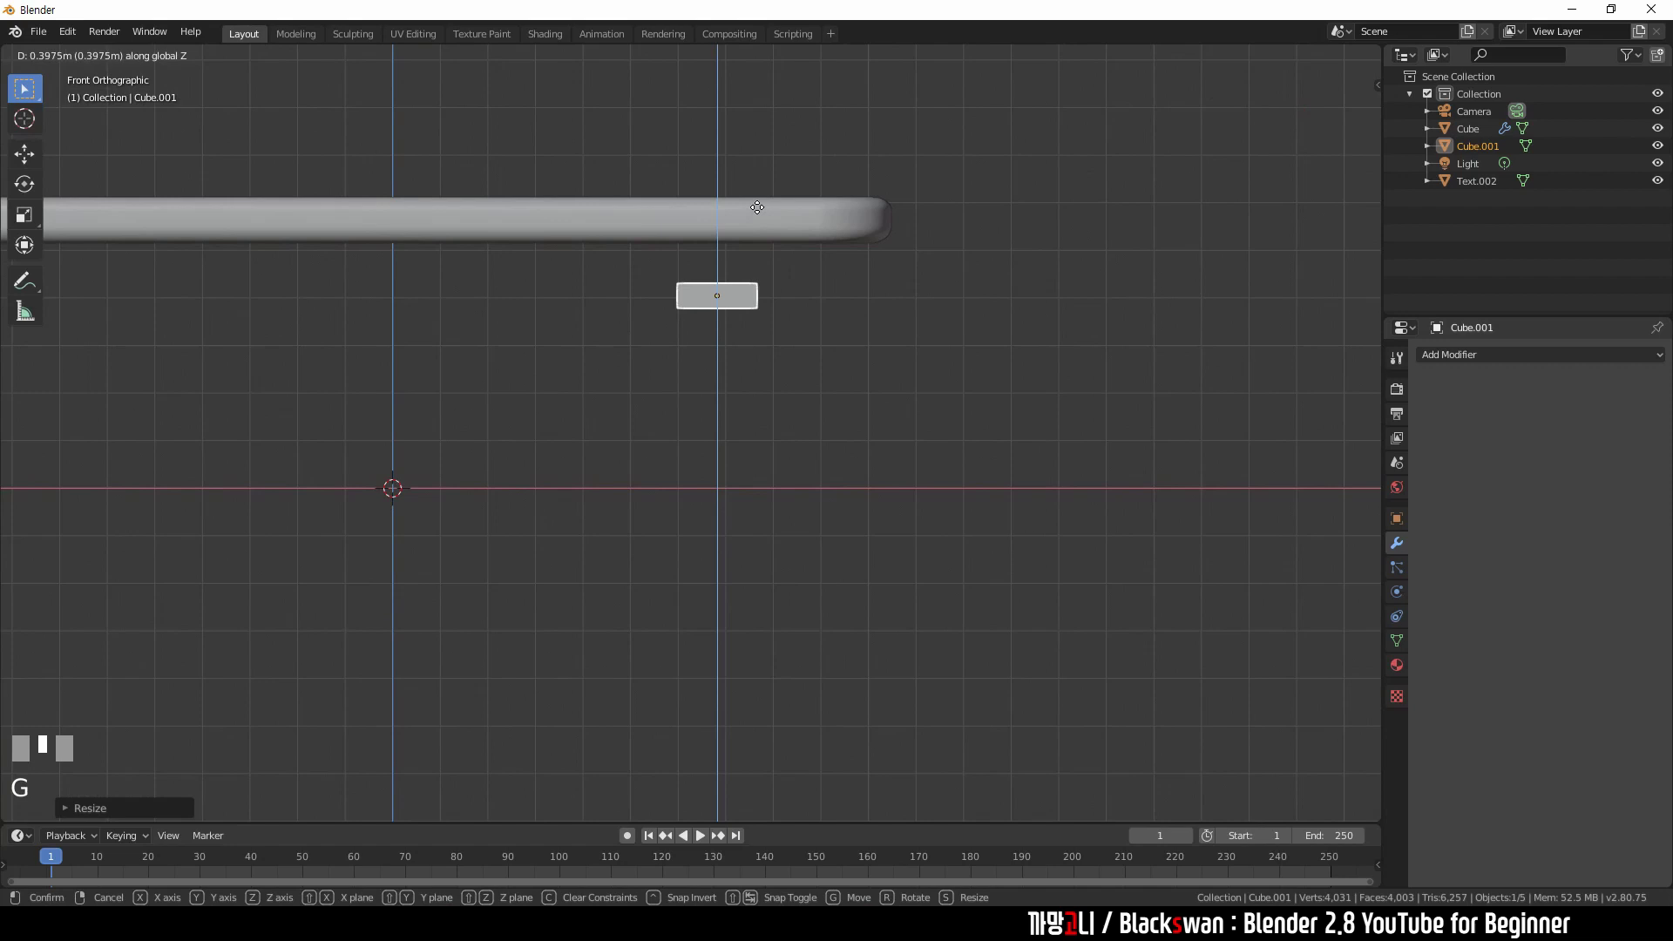
pyautogui.click(766, 180)
# - Flatten the square into a thin plate, snug it against the tabletop underside, and add a Mirror modifier
pyautogui.scroll(3)
pyautogui.moveTo(869, 287); pyautogui.dragTo(846, 398)
pyautogui.scroll(3)
pyautogui.press('s')
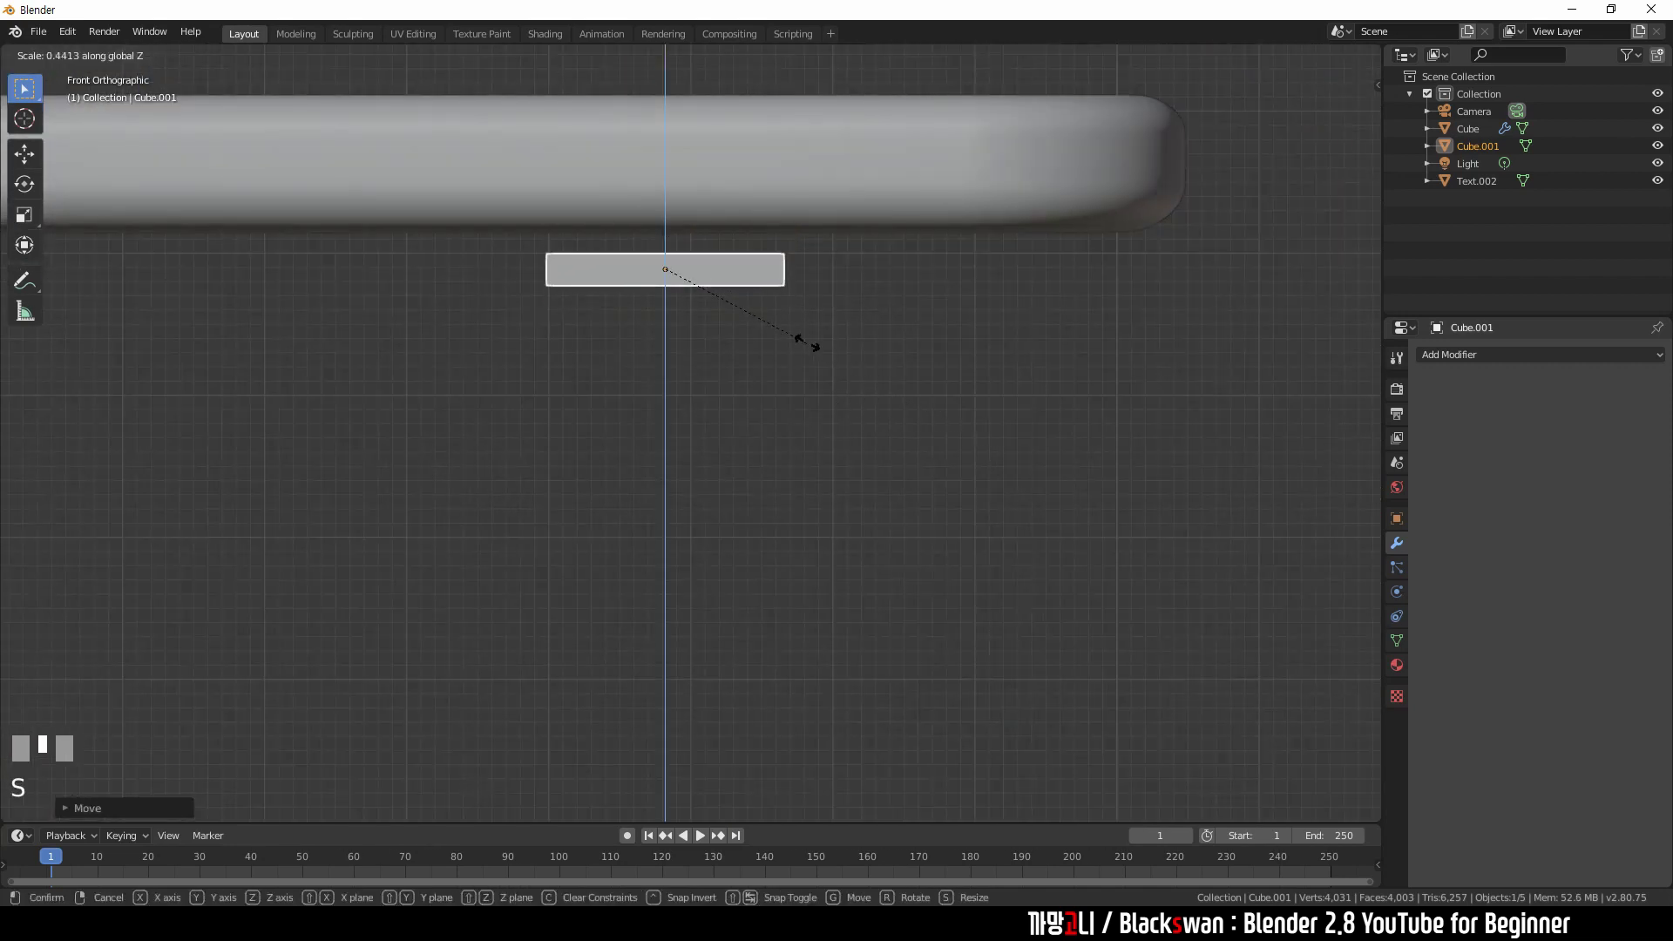
pyautogui.click(763, 310)
pyautogui.press('g')
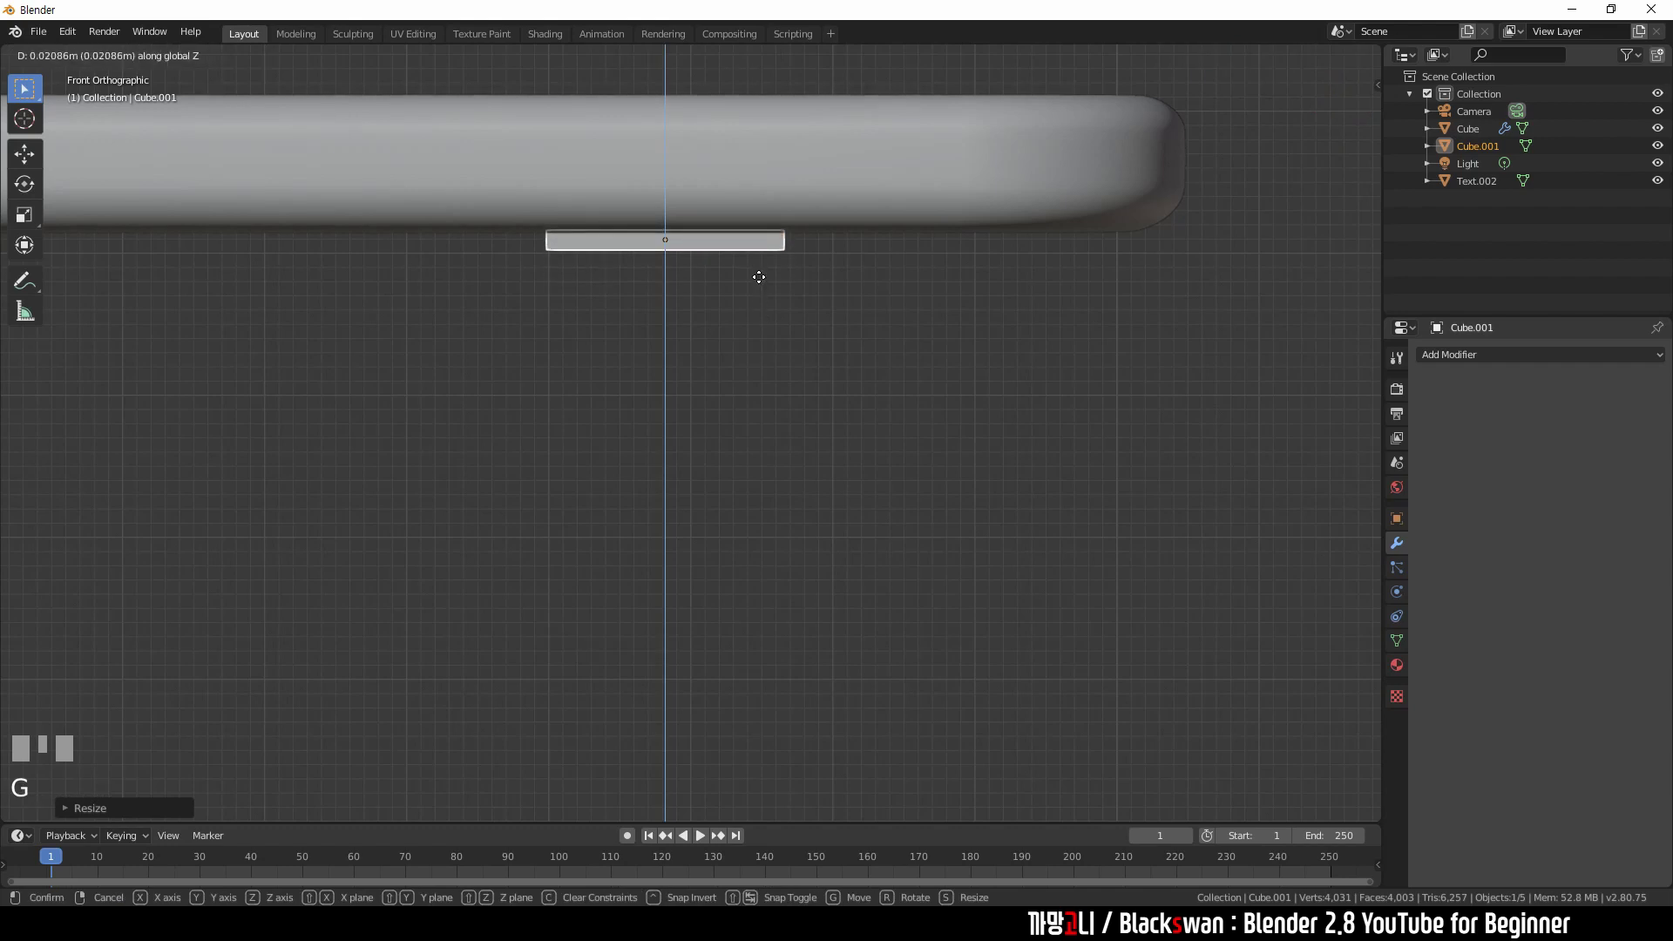
pyautogui.click(830, 290)
pyautogui.scroll(-3)
pyautogui.scroll(3)
pyautogui.click(719, 341)
pyautogui.moveTo(796, 493); pyautogui.dragTo(733, 432)
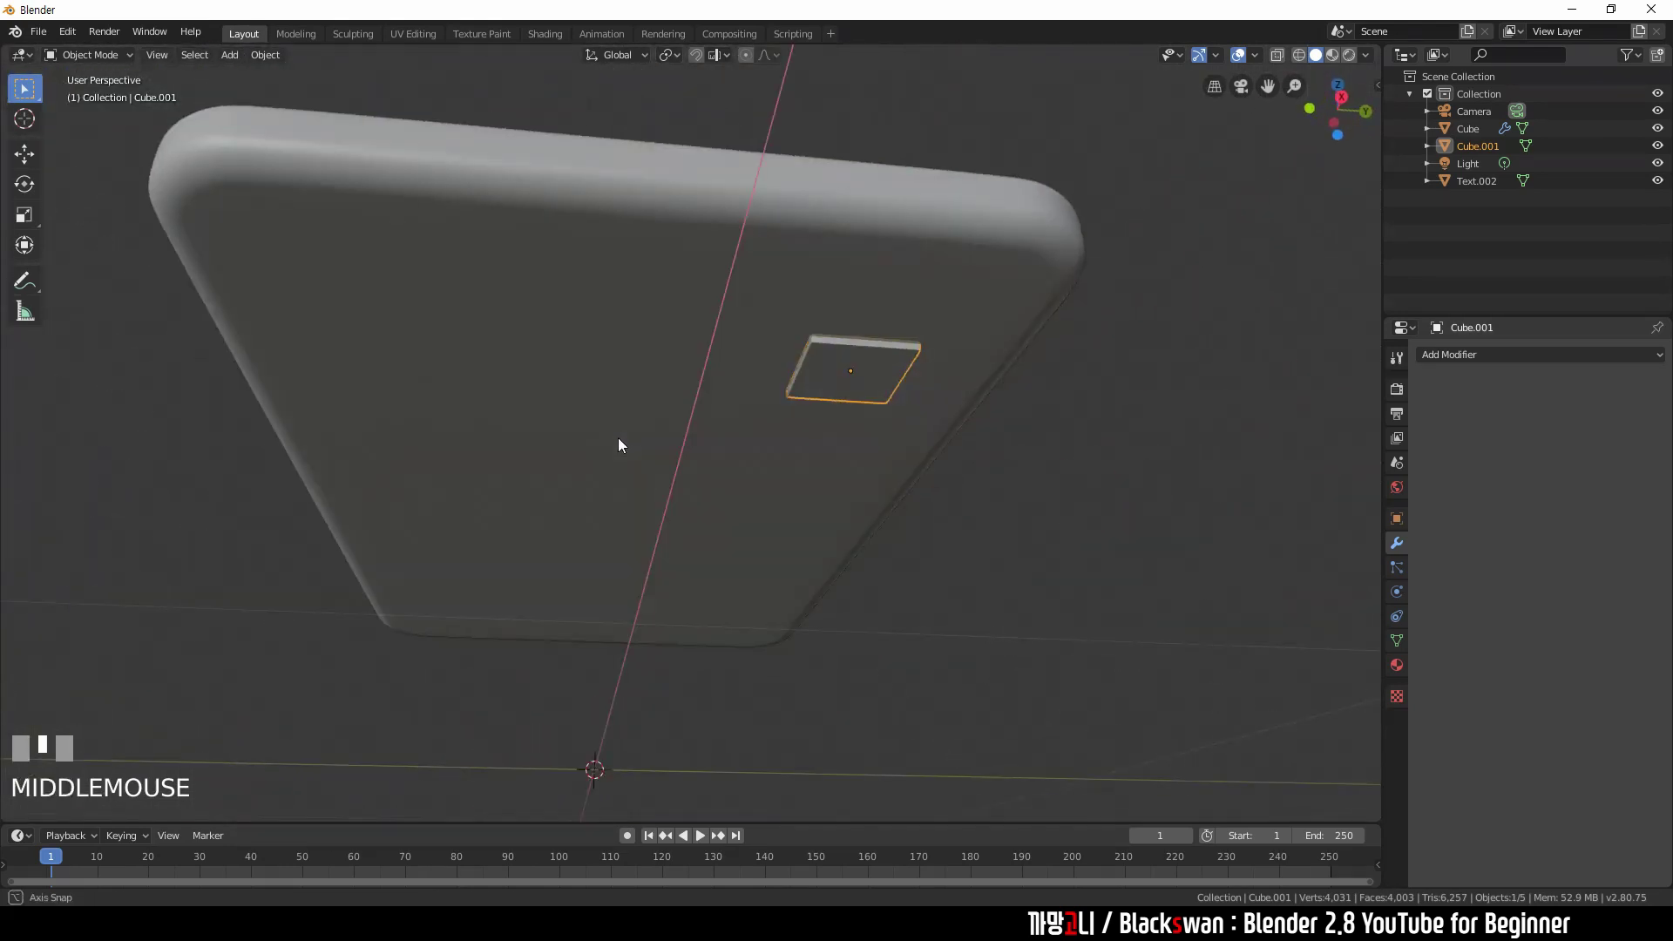
pyautogui.scroll(-3)
pyautogui.moveTo(753, 528); pyautogui.dragTo(1446, 354)
pyautogui.moveTo(1446, 355); pyautogui.dragTo(1430, 512)
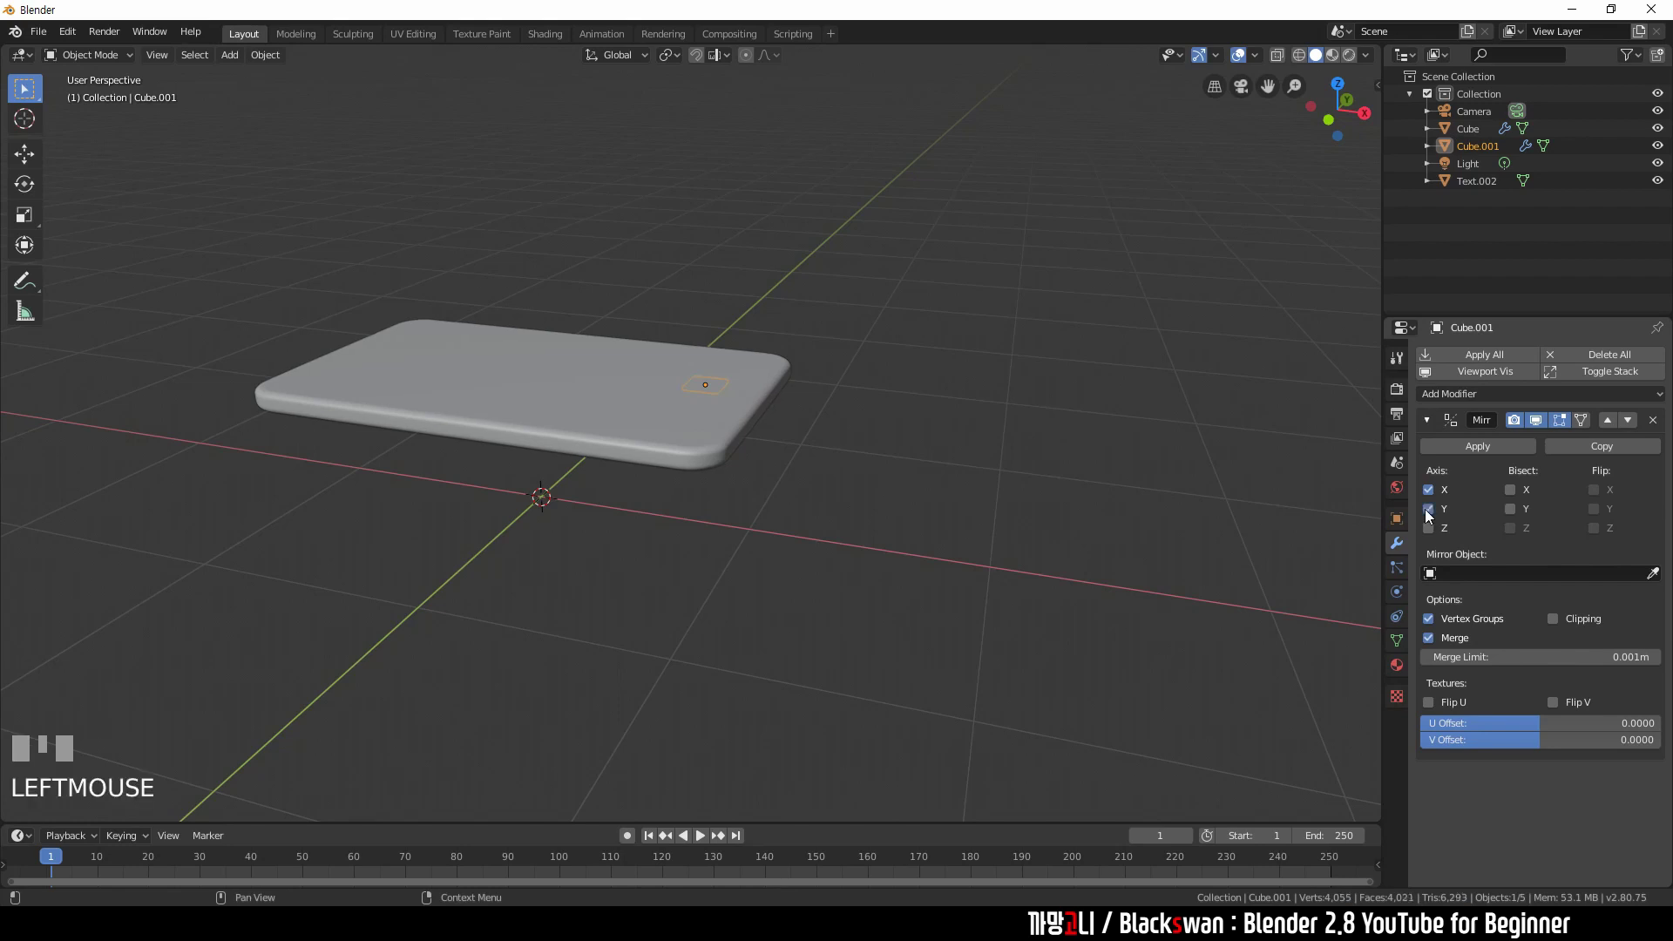
# - Mirror the plate on X and Y to all four corners, apply its location, and enter its mesh for editing
pyautogui.scroll(3)
pyautogui.moveTo(742, 515); pyautogui.dragTo(718, 490)
pyautogui.moveTo(709, 482); pyautogui.dragTo(700, 465)
pyautogui.press('shift+a')
pyautogui.press('Escape')
pyautogui.press('ctrl+a')
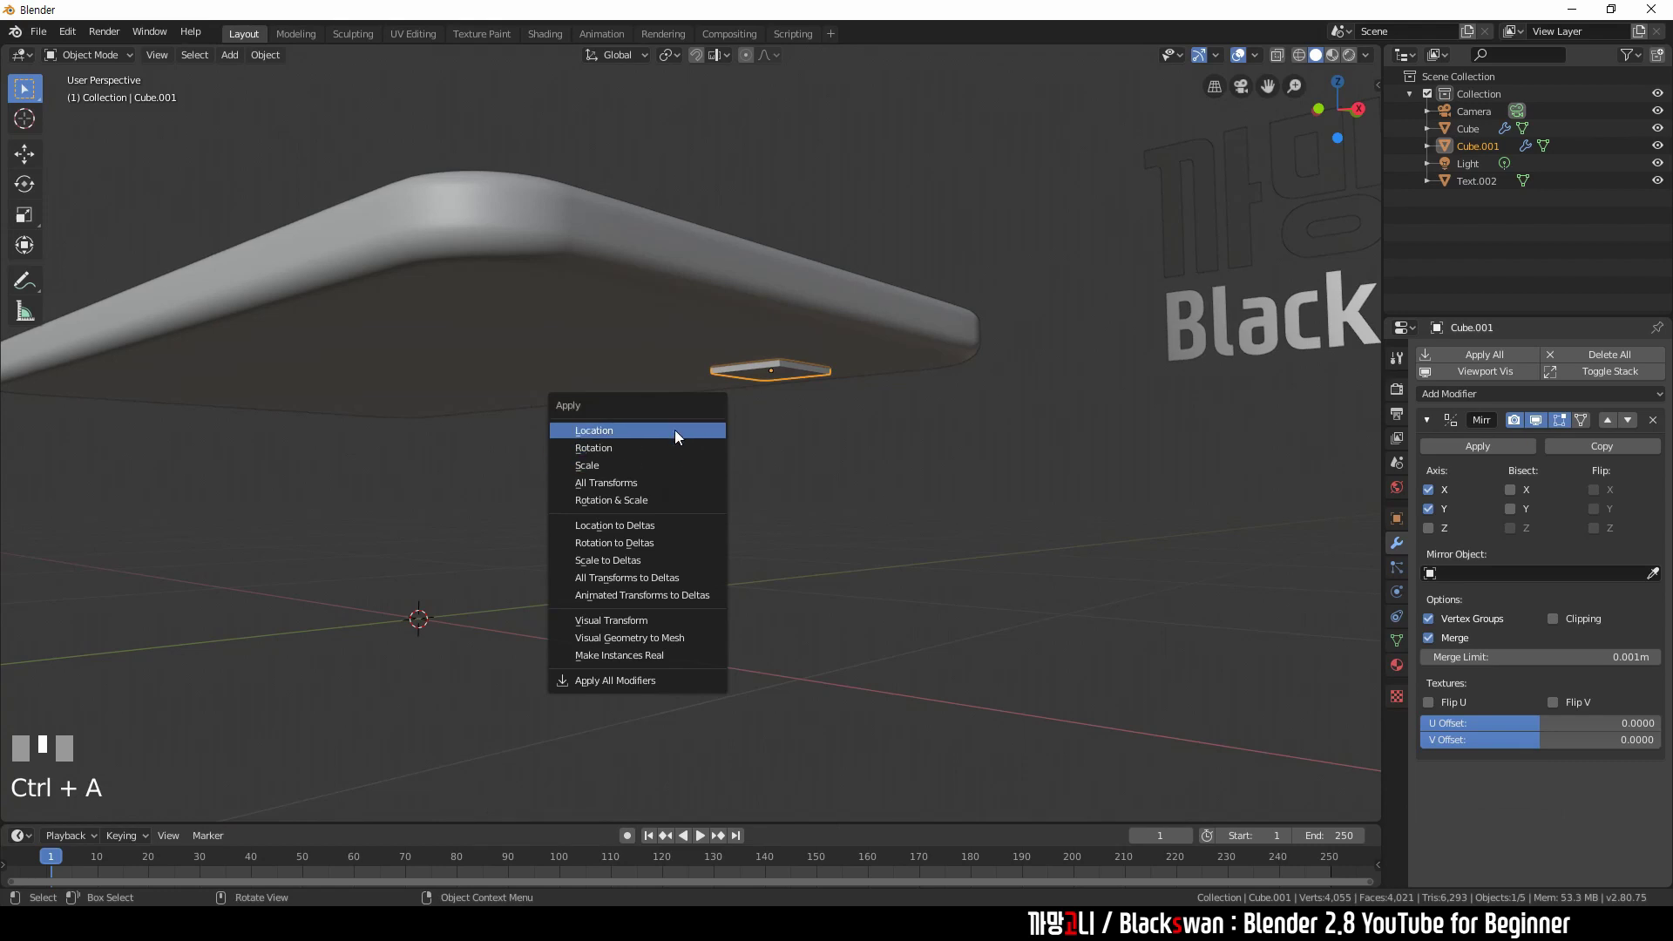
pyautogui.click(689, 442)
pyautogui.click(781, 371)
pyautogui.scroll(3)
pyautogui.press('Tab')
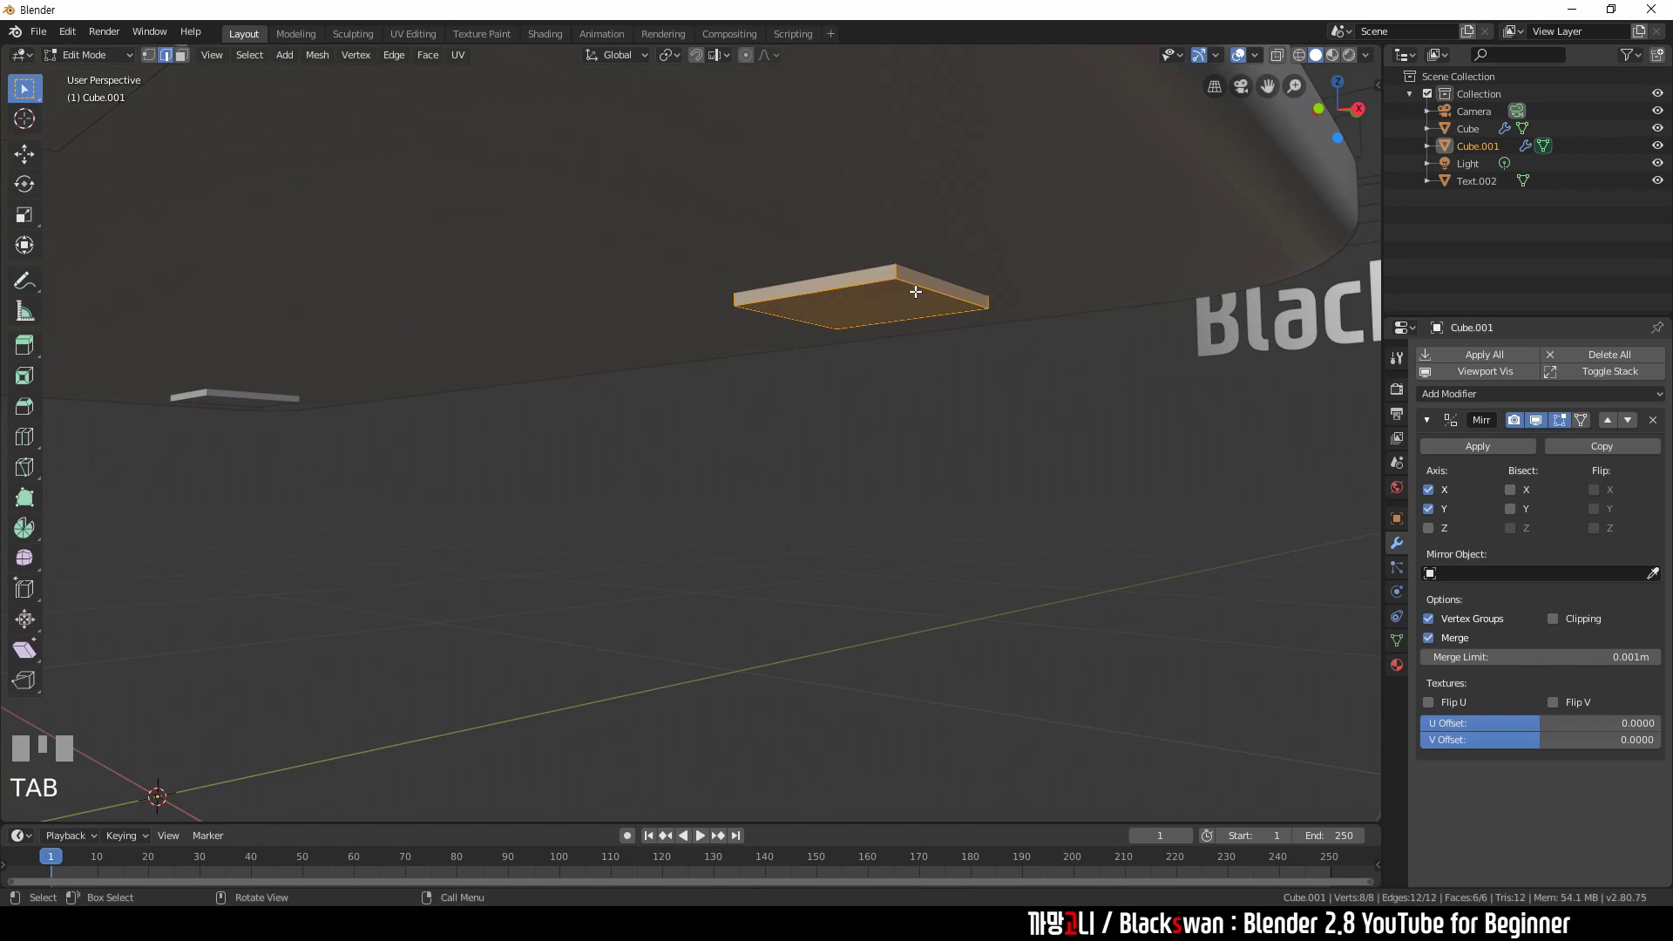
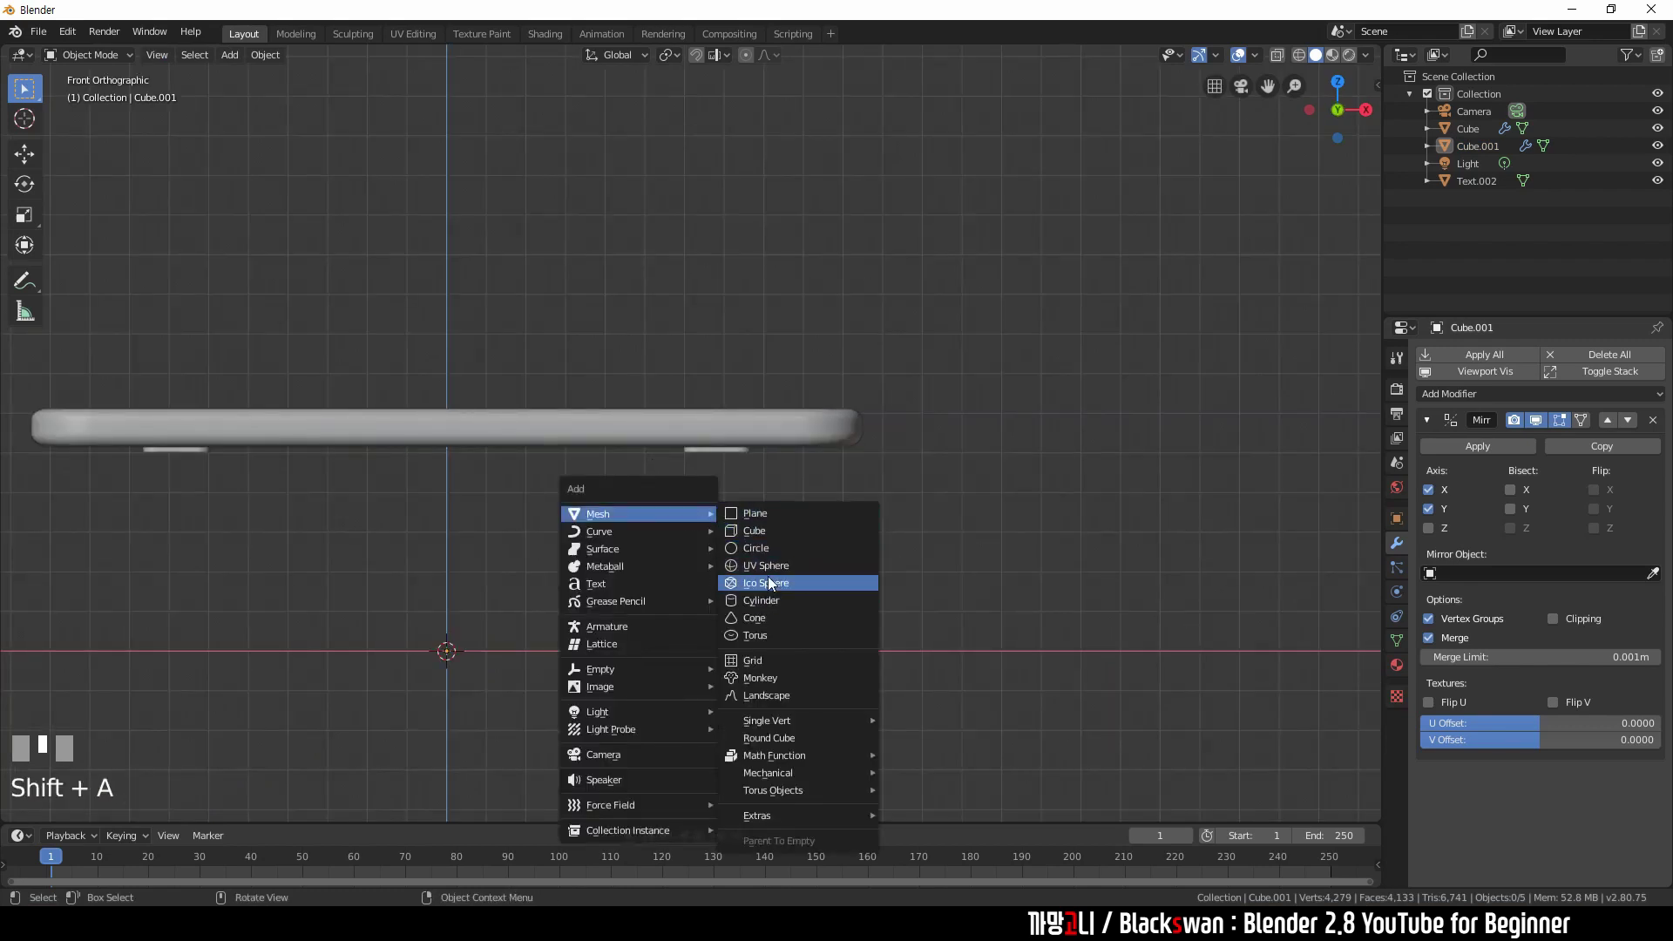
# - Add a cylinder leg, stretch it along Z and raise it to reach the tabletop underside
pyautogui.middleClick(772, 599)
pyautogui.scroll(-3)
pyautogui.press('s')
pyautogui.click(701, 542)
pyautogui.scroll(3)
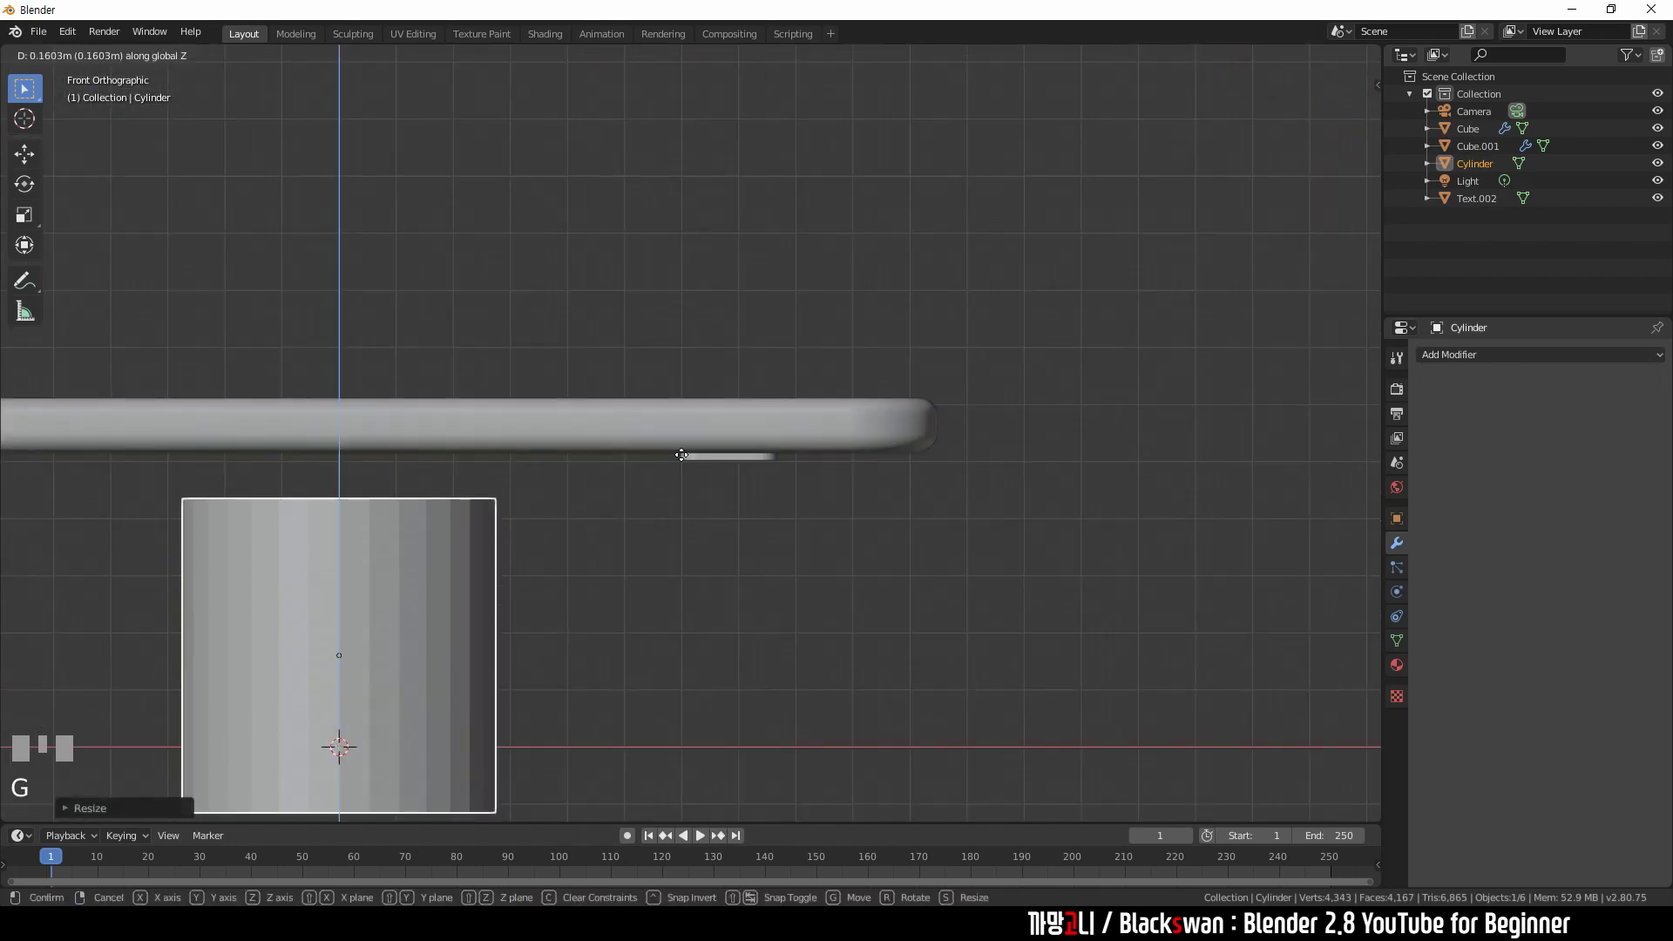
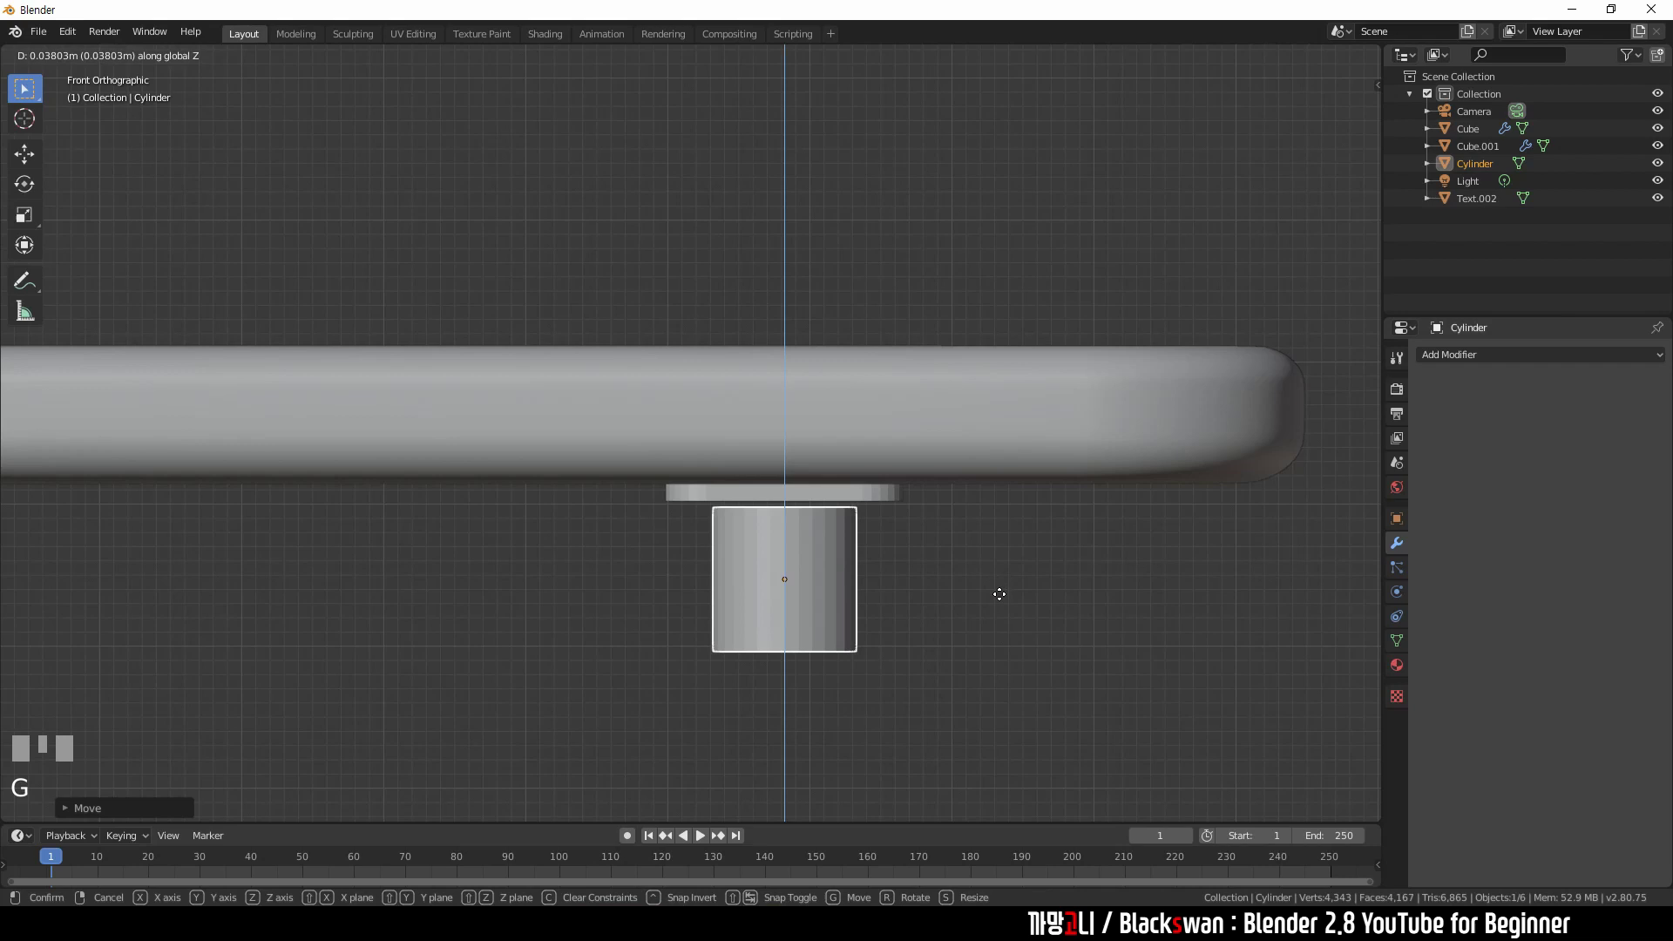
pyautogui.click(1003, 594)
pyautogui.scroll(-3)
pyautogui.middleClick(914, 520)
pyautogui.press('s')
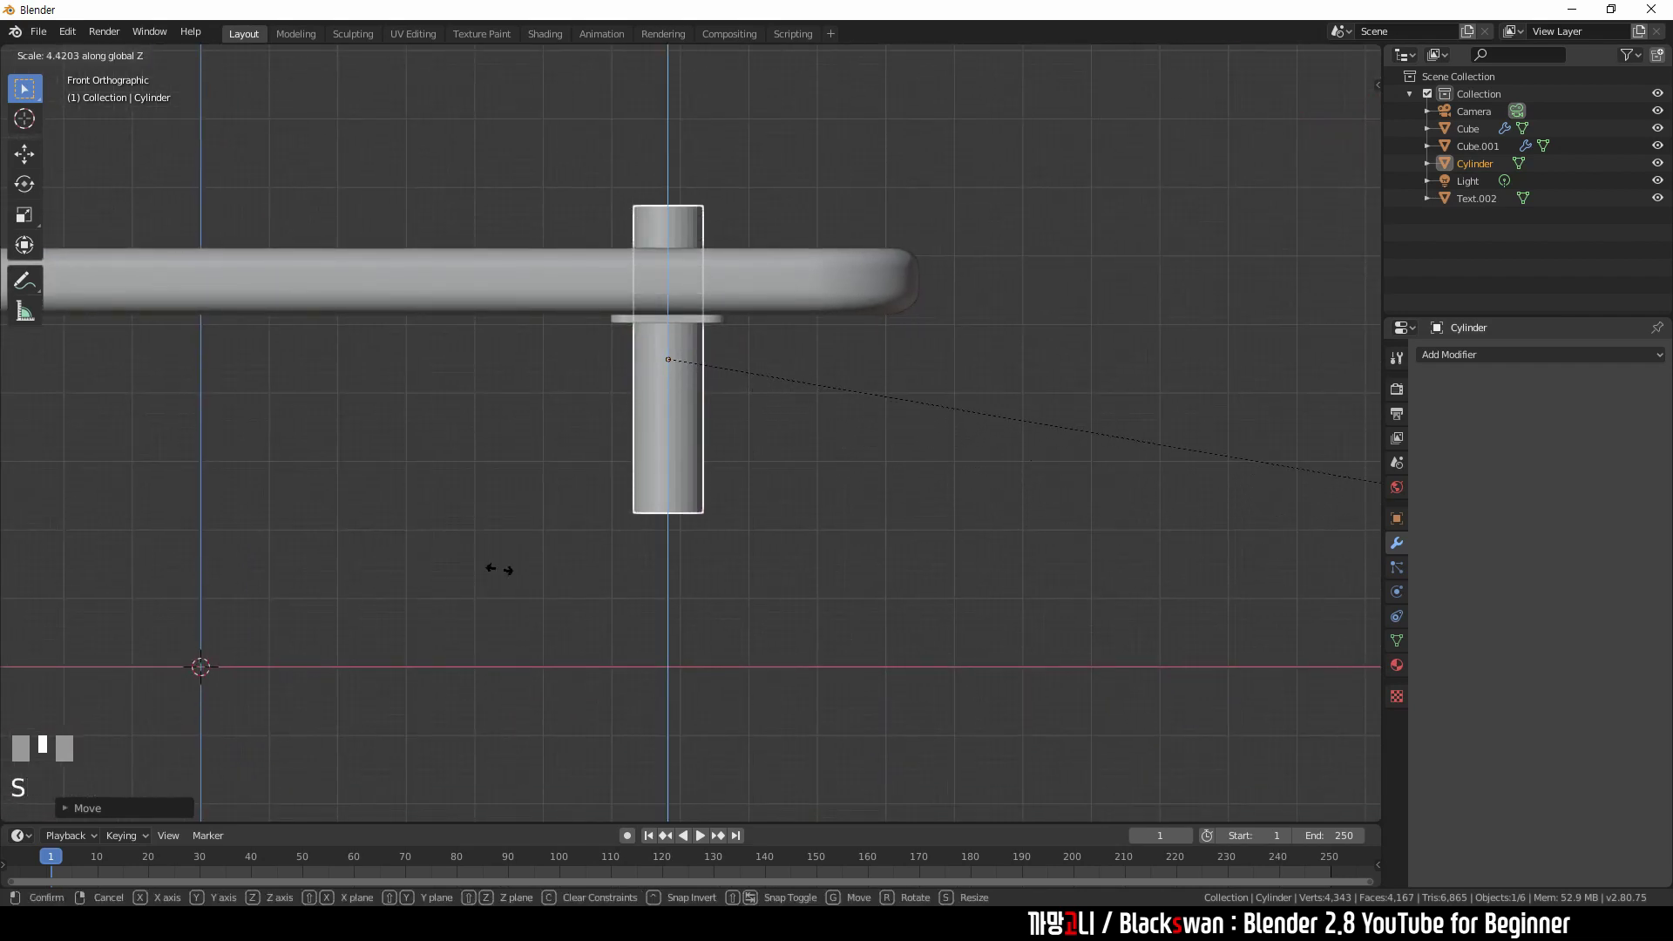
pyautogui.click(503, 695)
pyautogui.press('s')
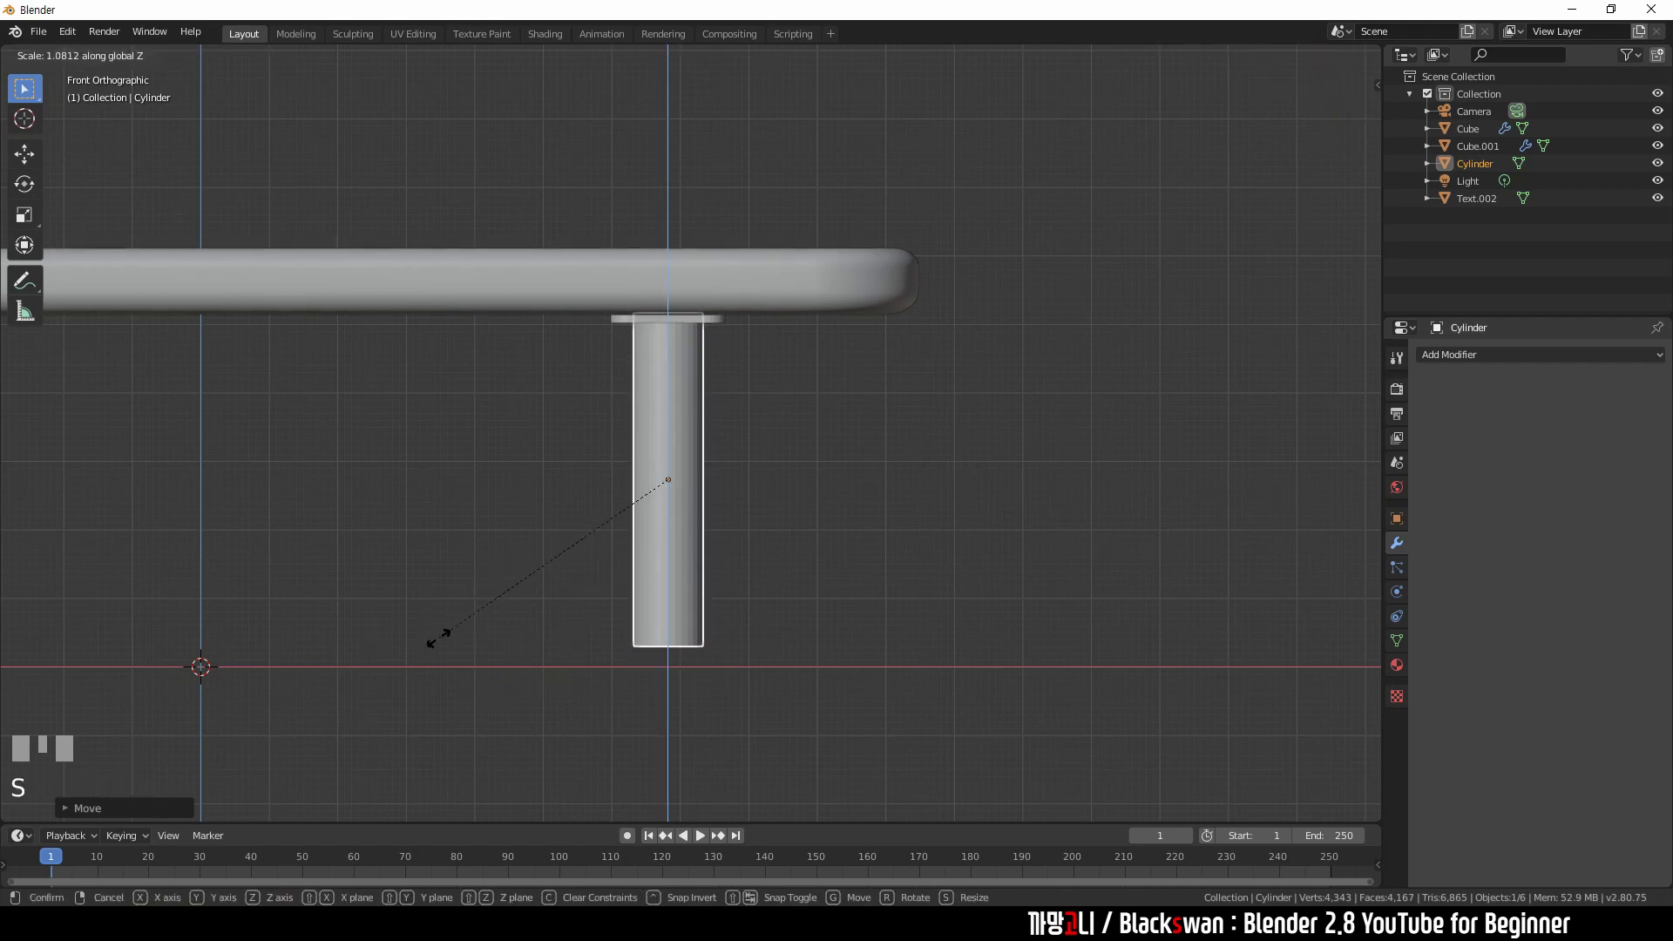
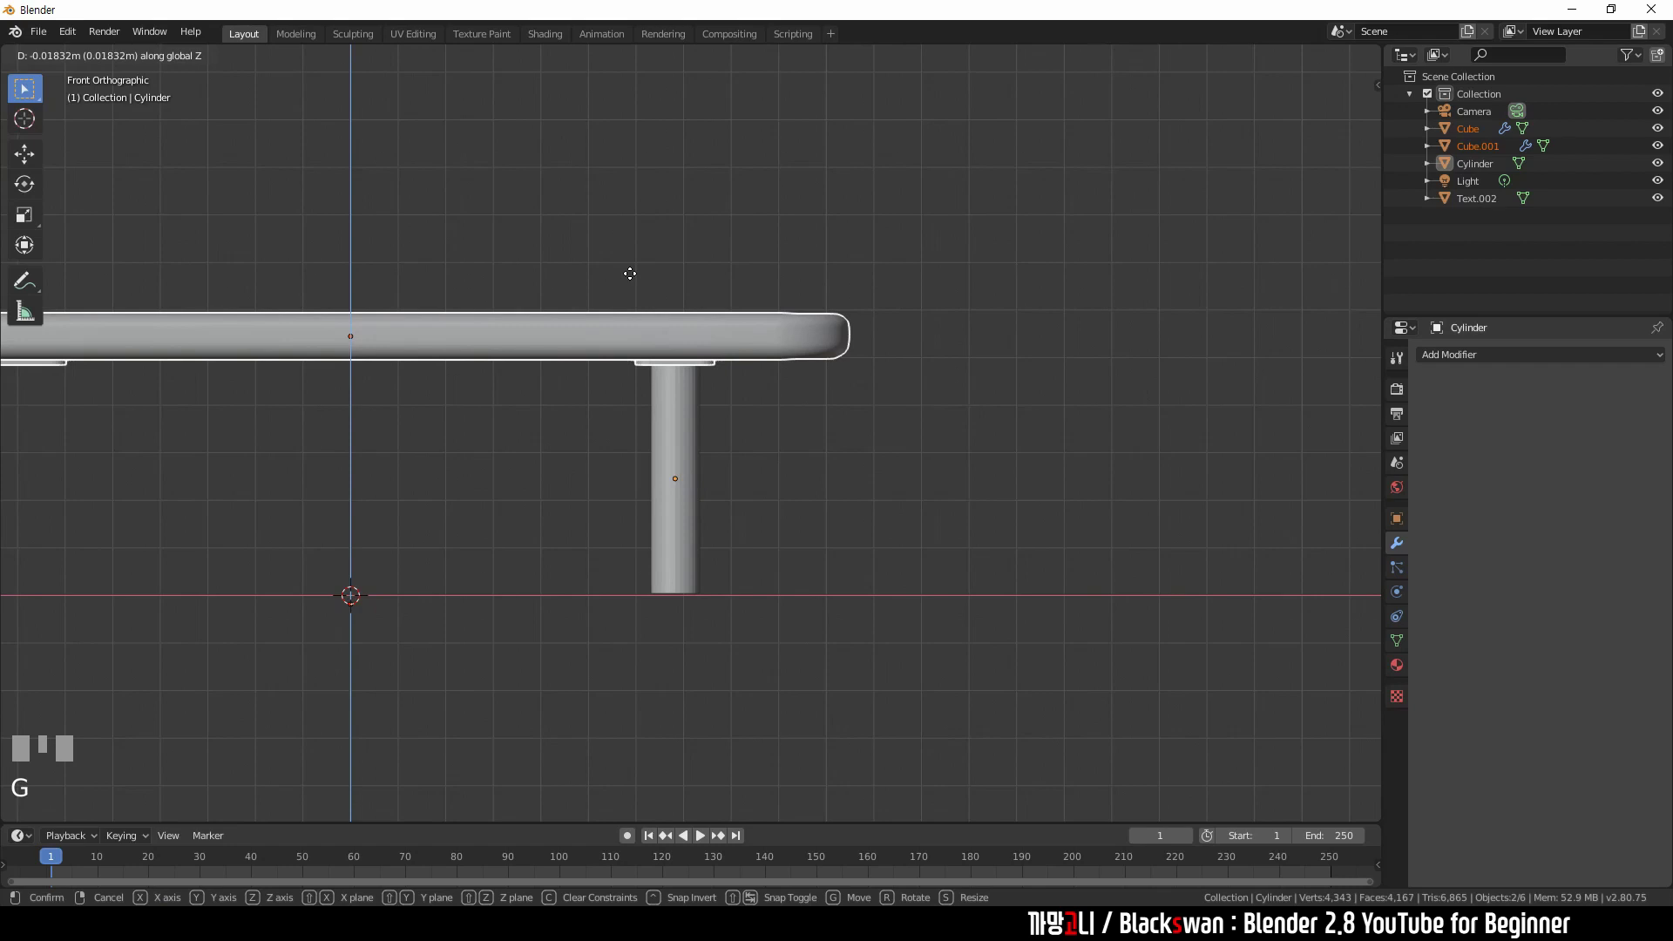
pyautogui.click(636, 277)
# - From top view move the leg along Y to centre it beneath the corner plate
pyautogui.scroll(3)
pyautogui.middleClick(752, 354)
pyautogui.scroll(-3)
pyautogui.moveTo(629, 381); pyautogui.dragTo(613, 422)
pyautogui.scroll(-3)
pyautogui.click(612, 422)
pyautogui.press('`')
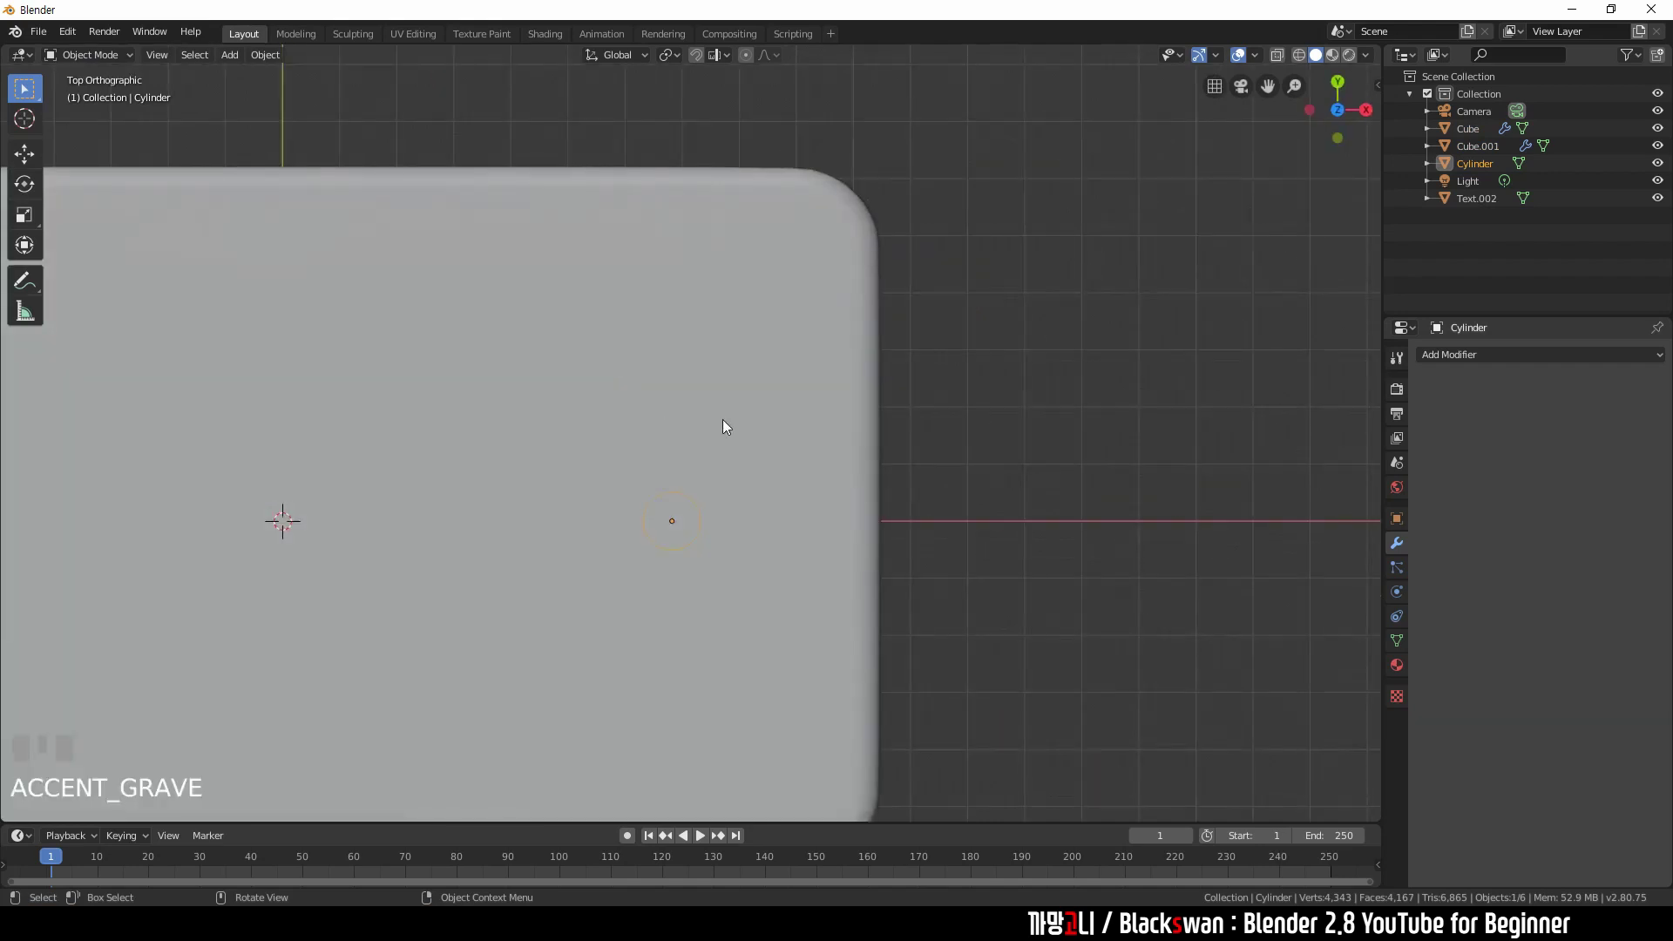
pyautogui.press('shift+z')
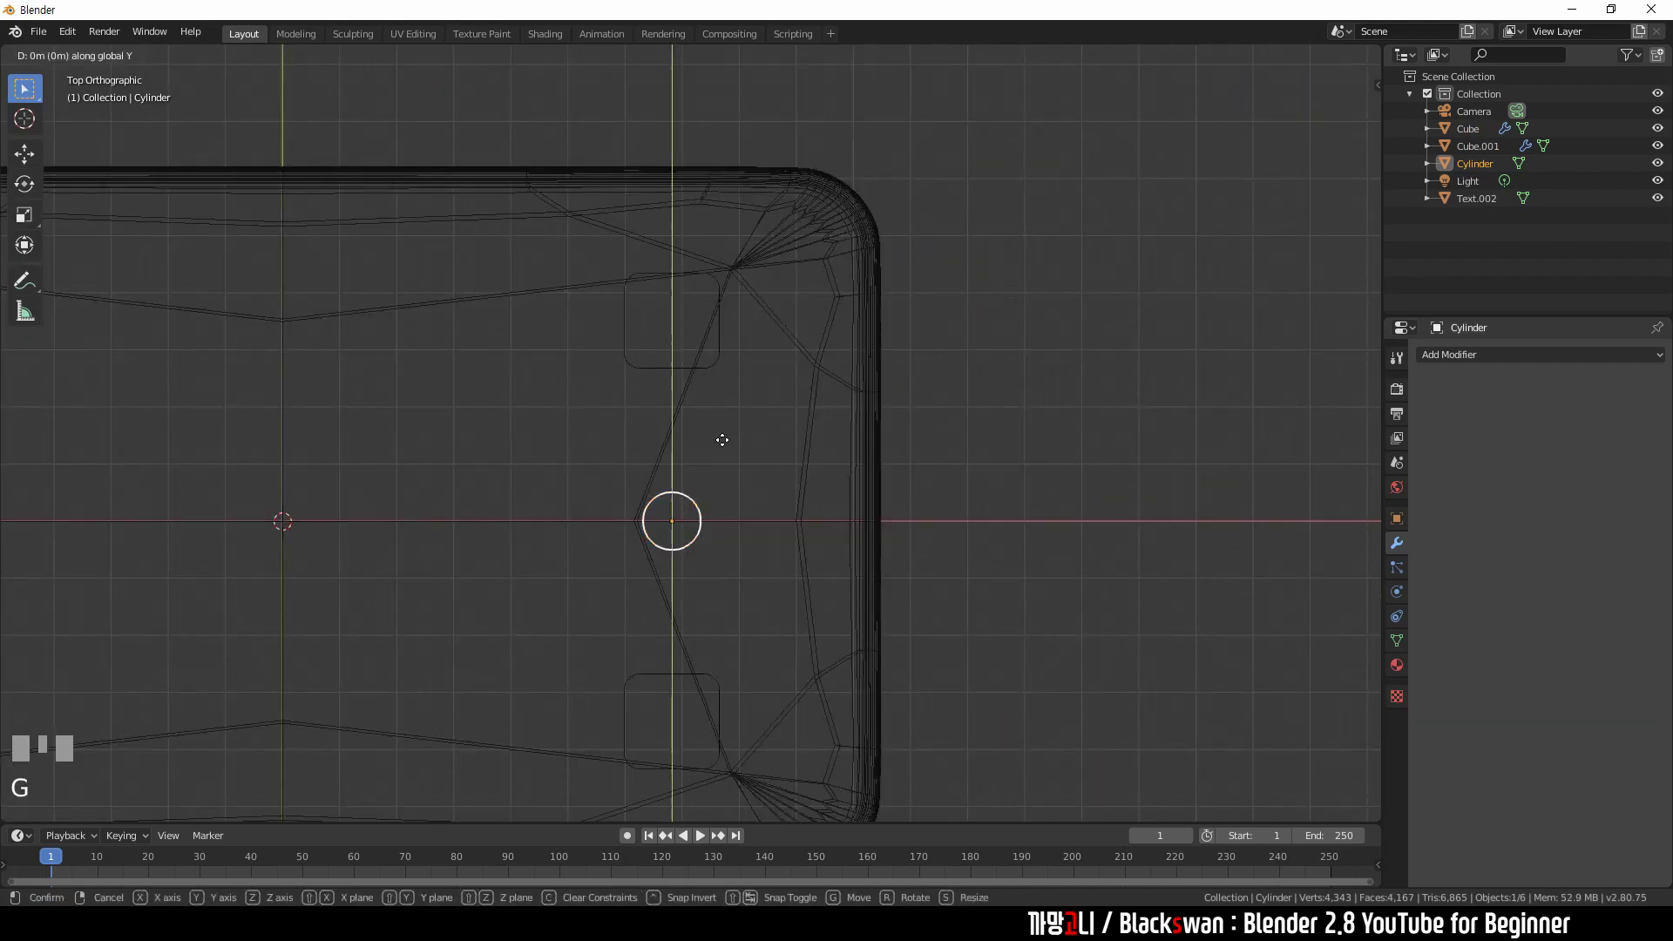
pyautogui.click(714, 259)
pyautogui.scroll(3)
pyautogui.moveTo(731, 284); pyautogui.dragTo(763, 393)
pyautogui.scroll(3)
pyautogui.scroll(-3)
pyautogui.middleClick(743, 535)
pyautogui.click(880, 456)
pyautogui.scroll(-3)
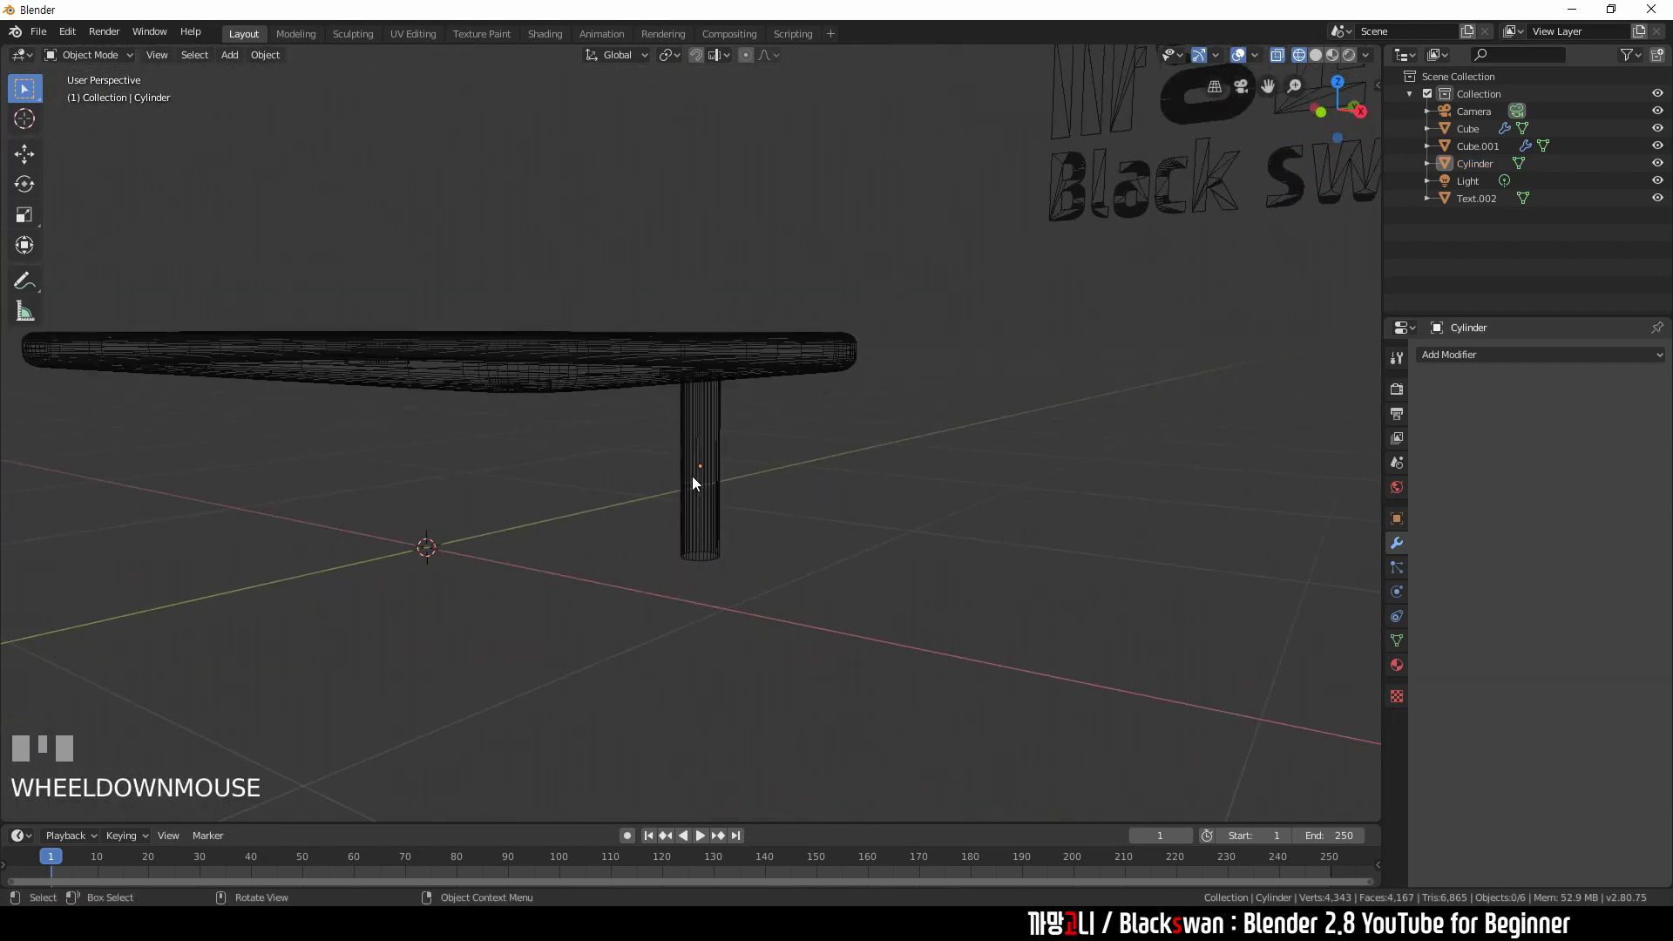
# - Mirror the leg on X and Y to all four corners, apply its location, and add a horizontal loop cut
pyautogui.click(715, 463)
pyautogui.press('shift+z')
pyautogui.moveTo(1509, 357); pyautogui.dragTo(1434, 510)
pyautogui.press('ctrl+a')
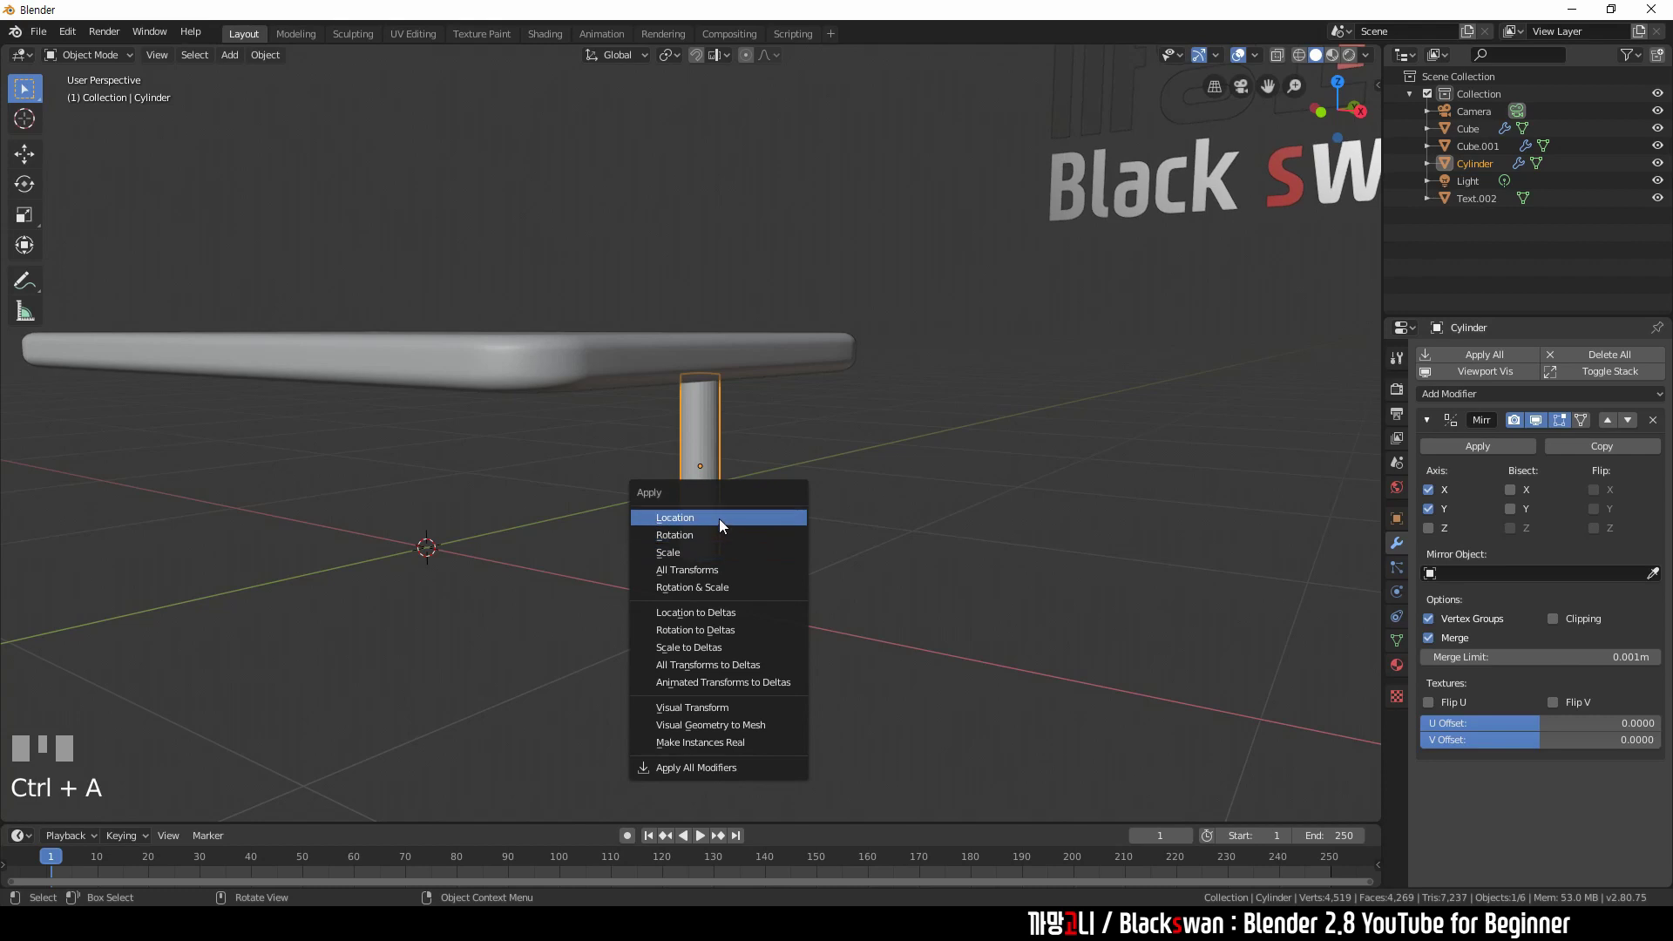
pyautogui.click(644, 552)
pyautogui.moveTo(577, 542); pyautogui.dragTo(696, 478)
pyautogui.click(696, 478)
pyautogui.scroll(3)
pyautogui.press('Tab')
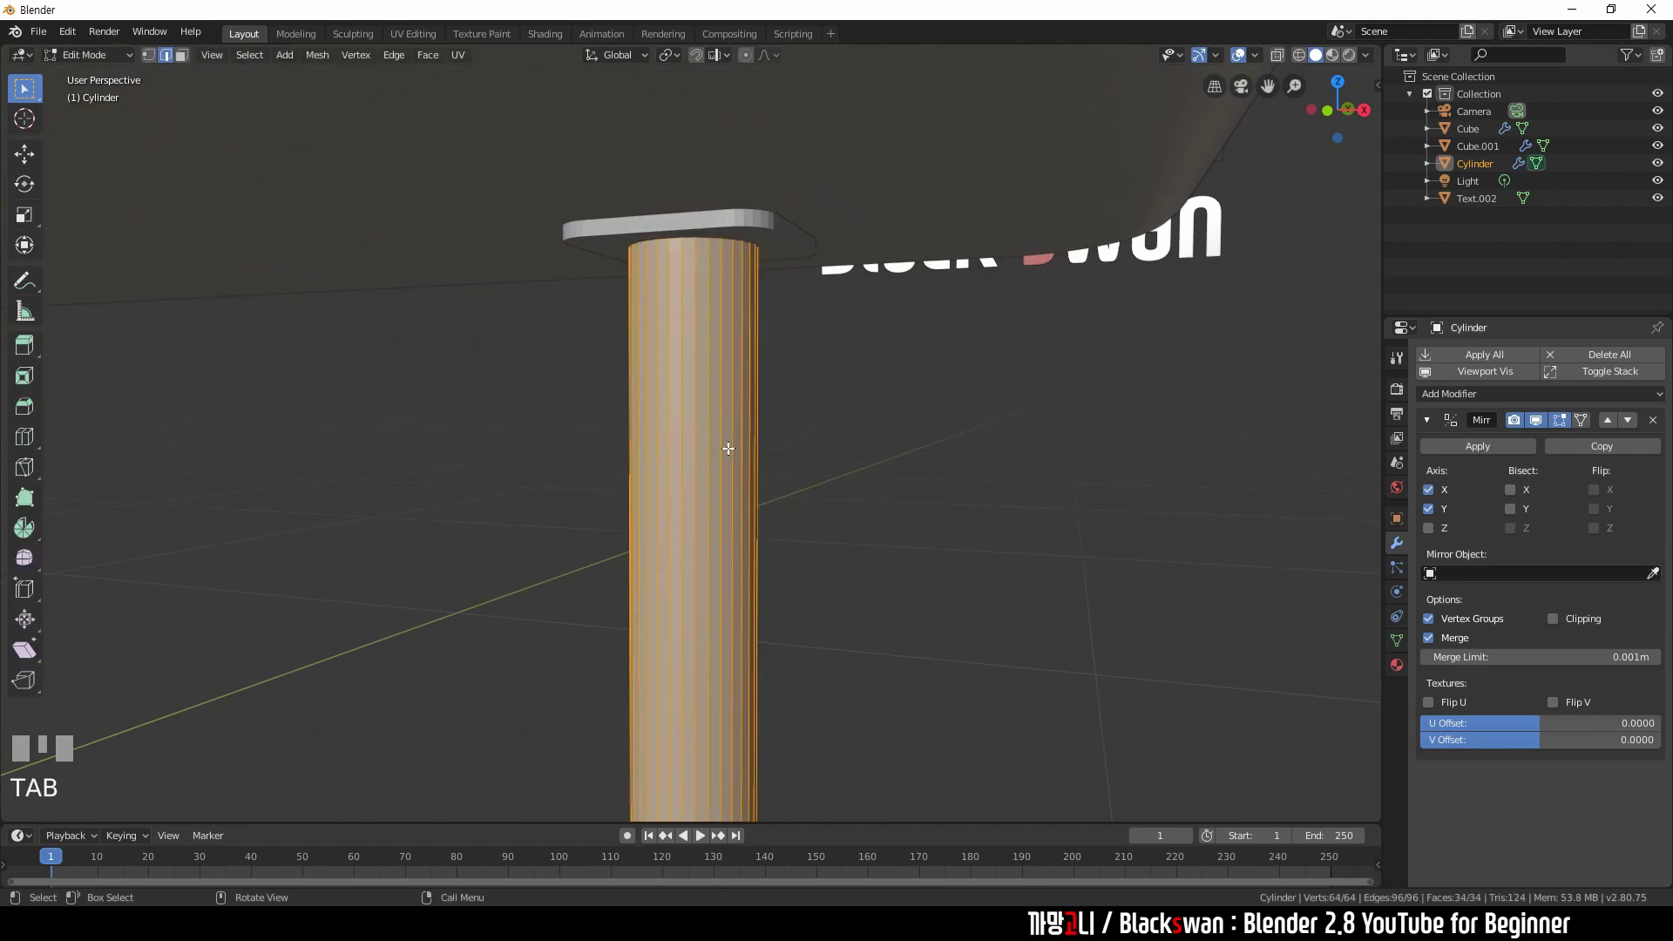
pyautogui.press('ctrl+r')
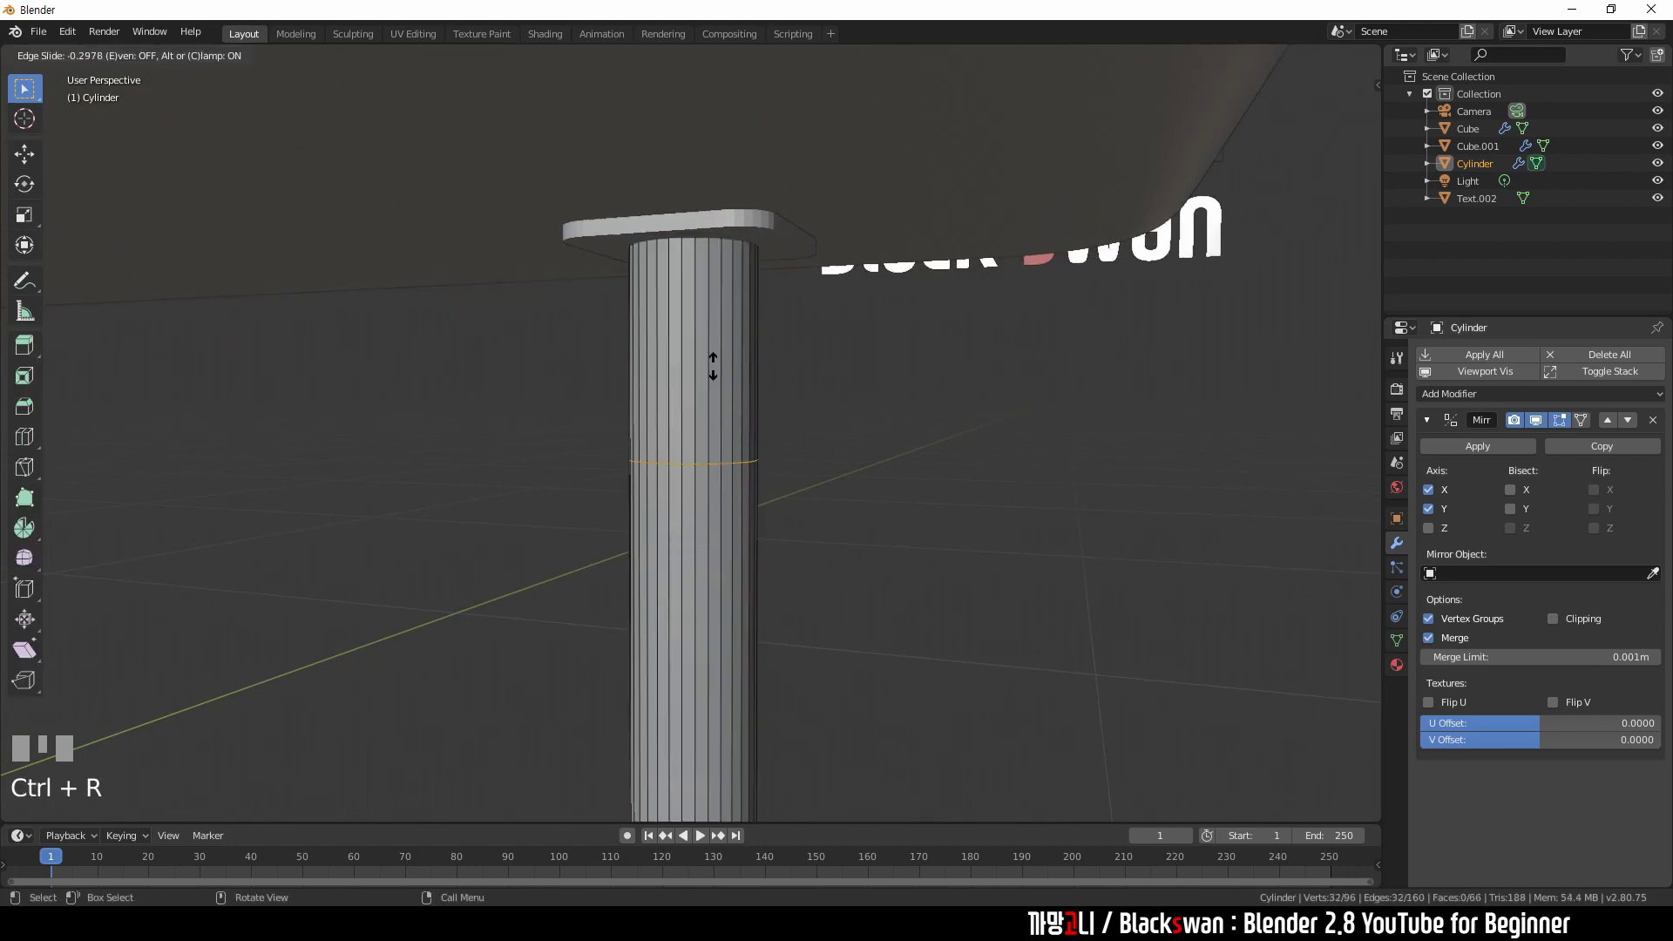
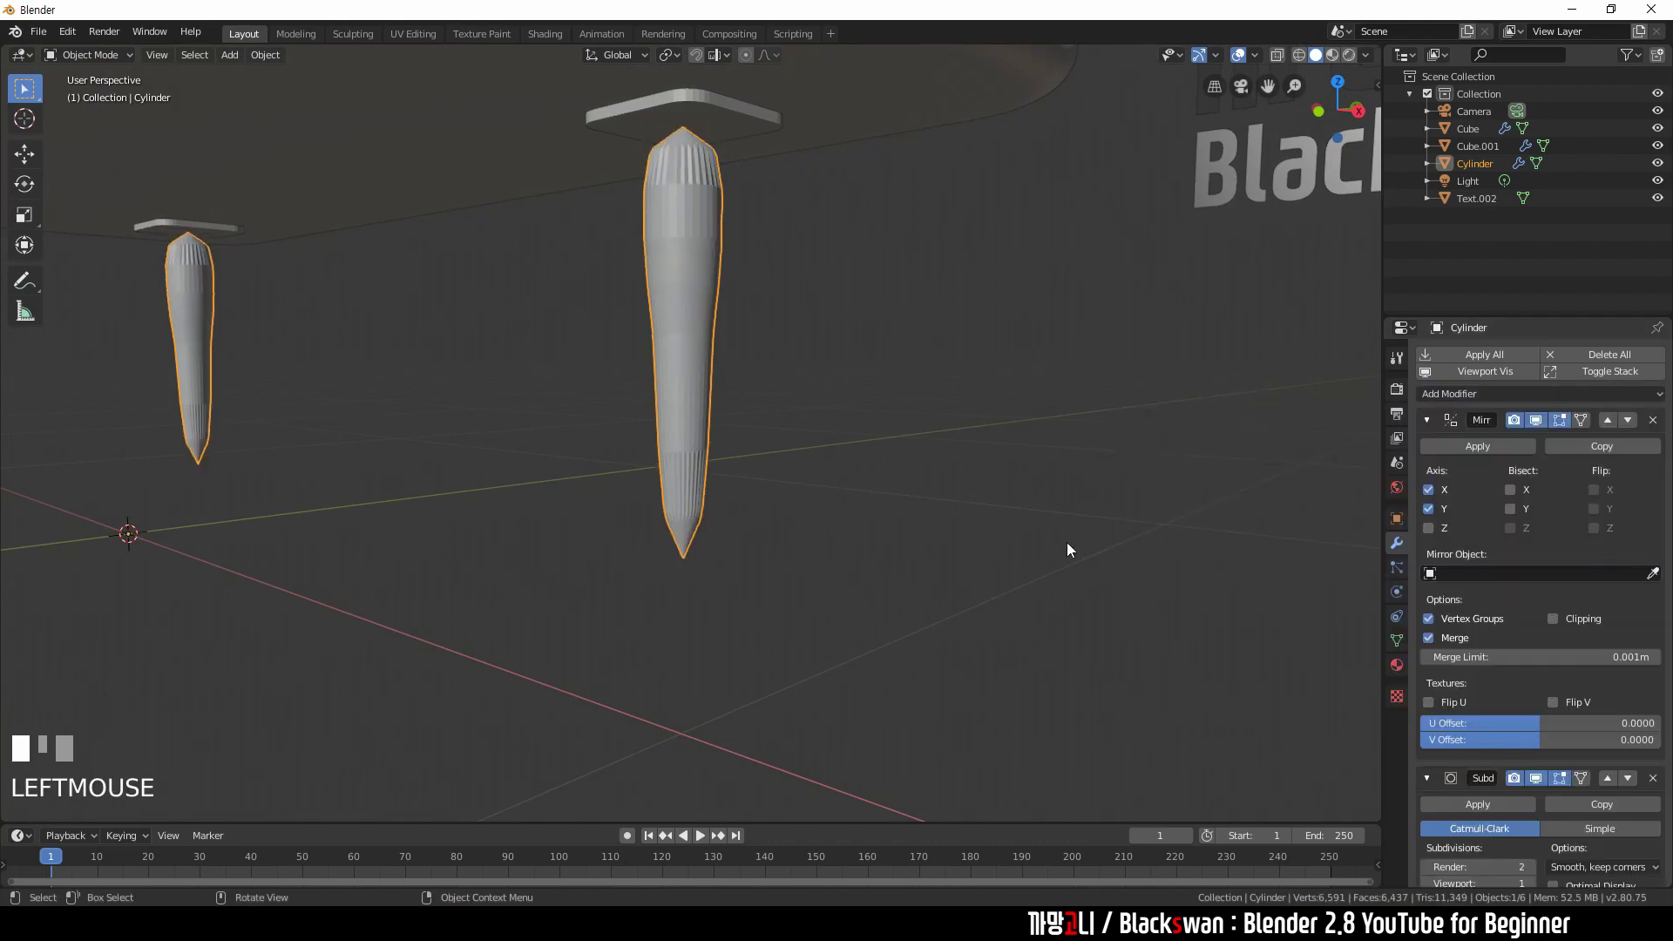
# - Select a single table leg to isolate it in local view for mesh editing
pyautogui.click(690, 277)
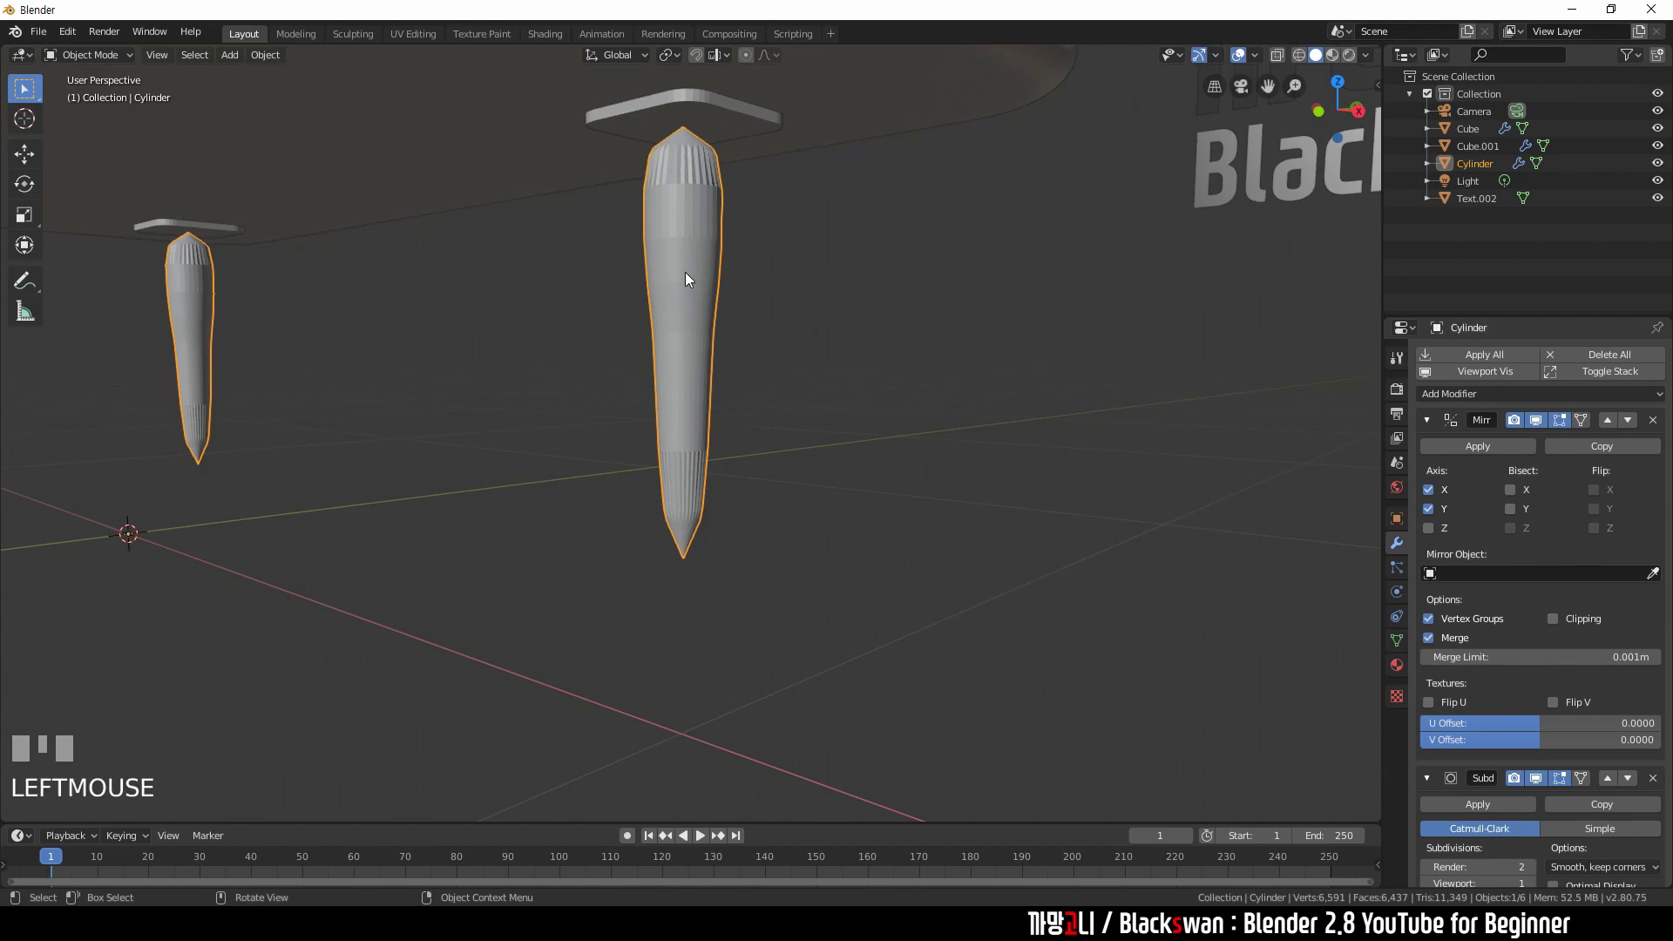
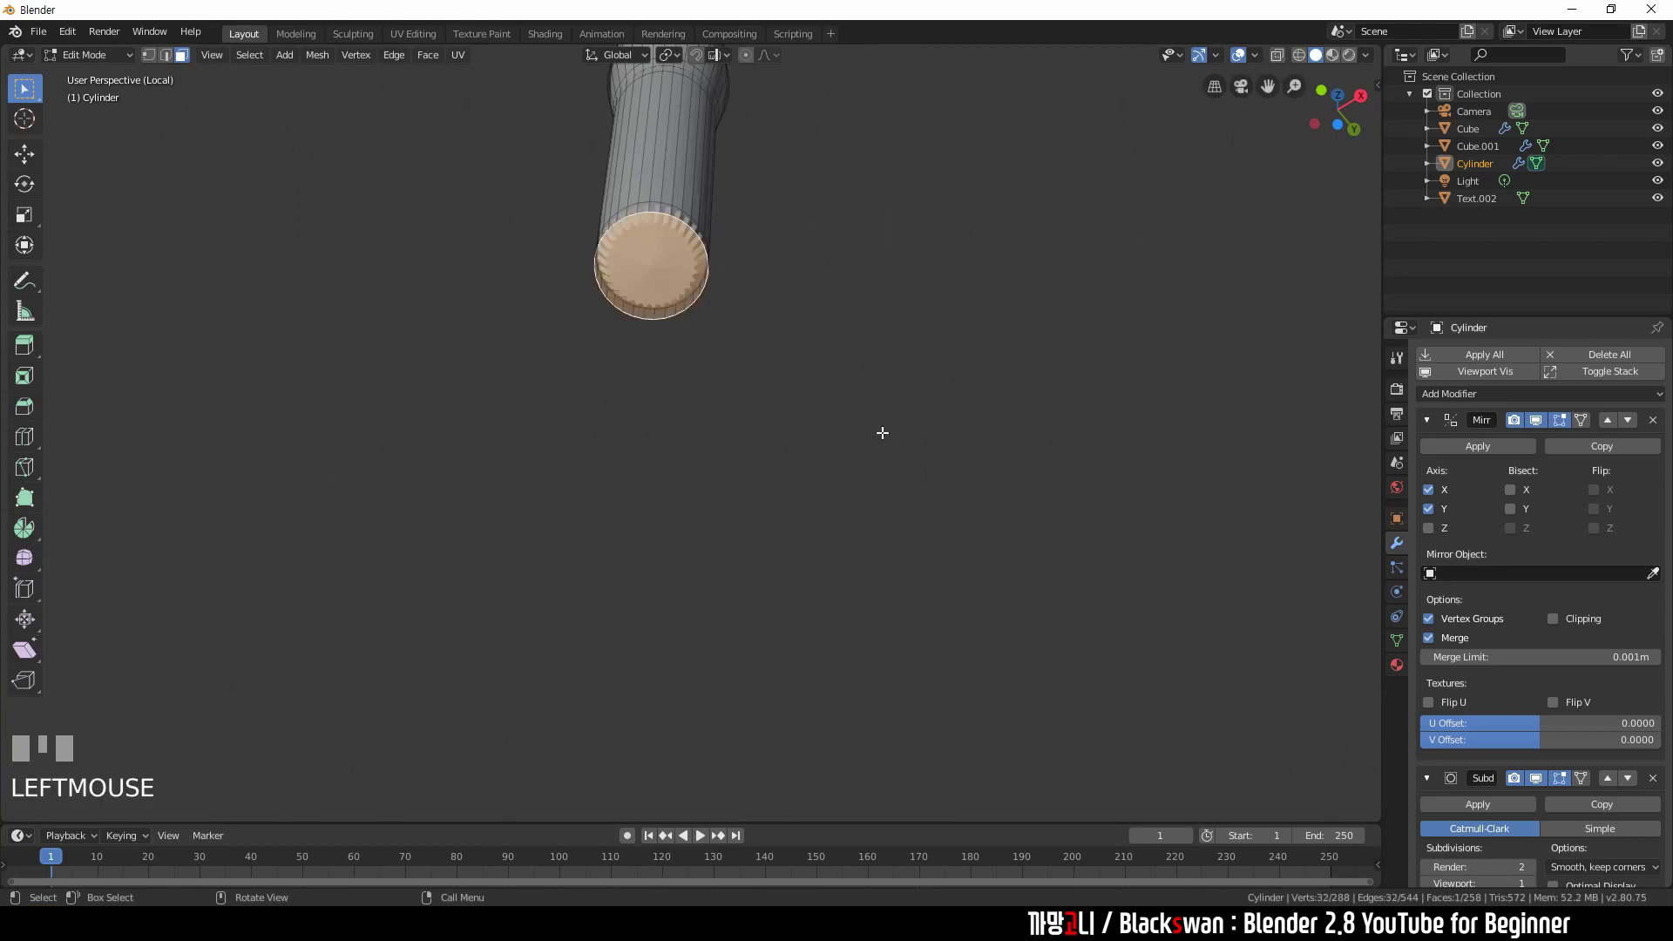
# - Inset the leg's bottom face to give it a flat, rounded end
pyautogui.press('i')
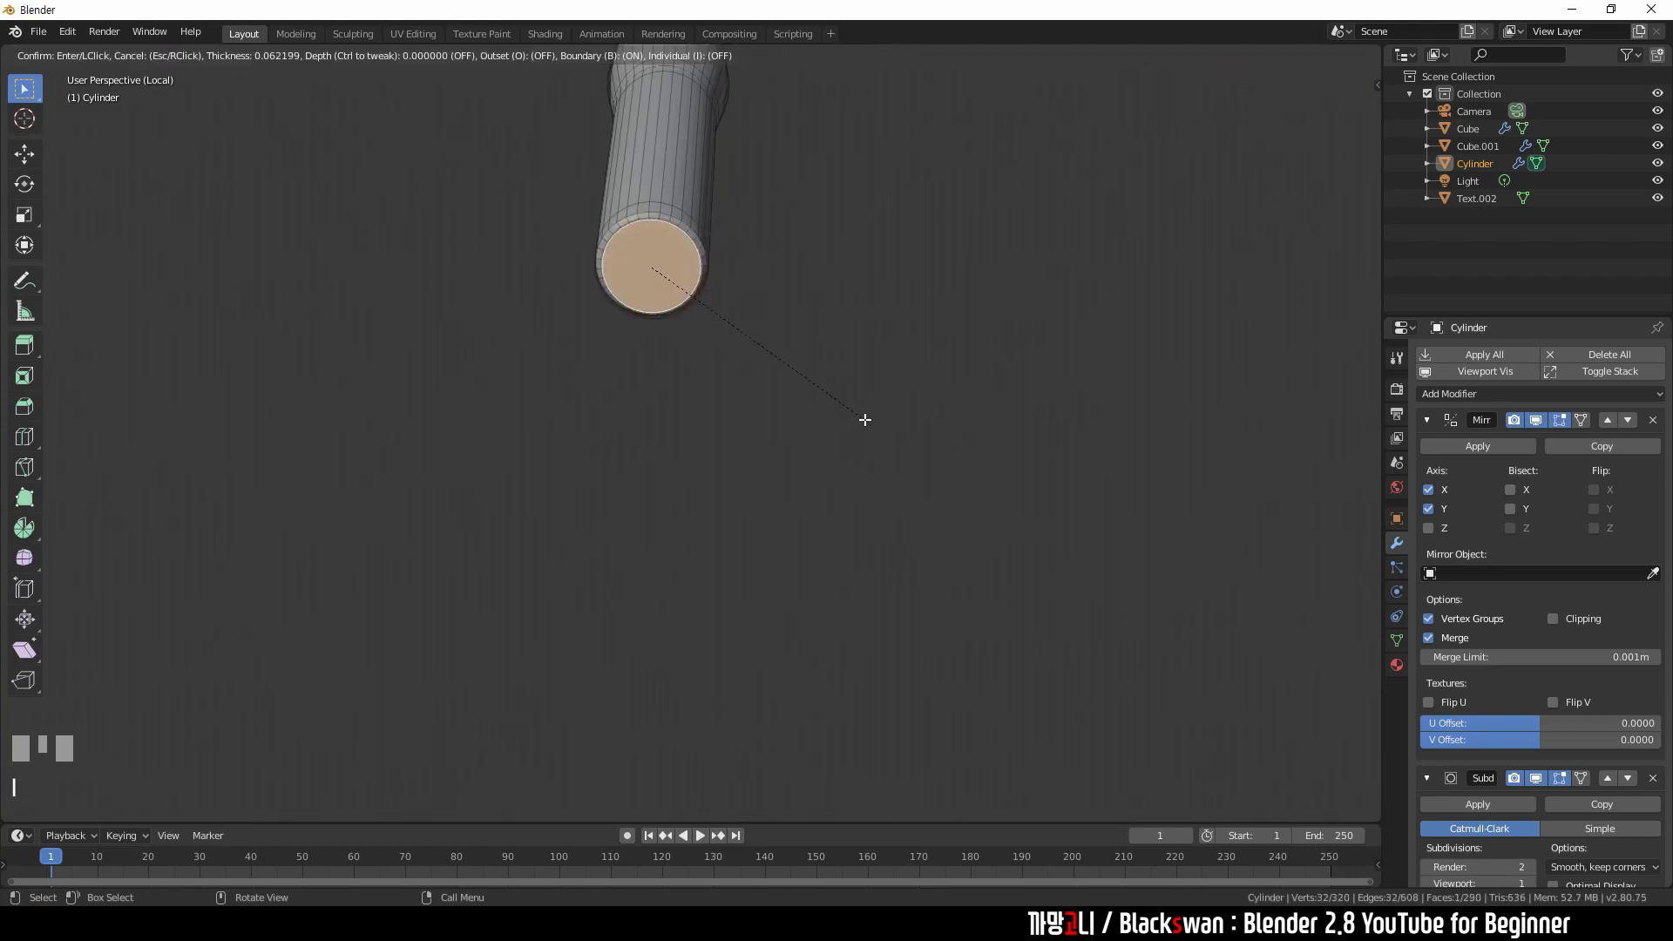
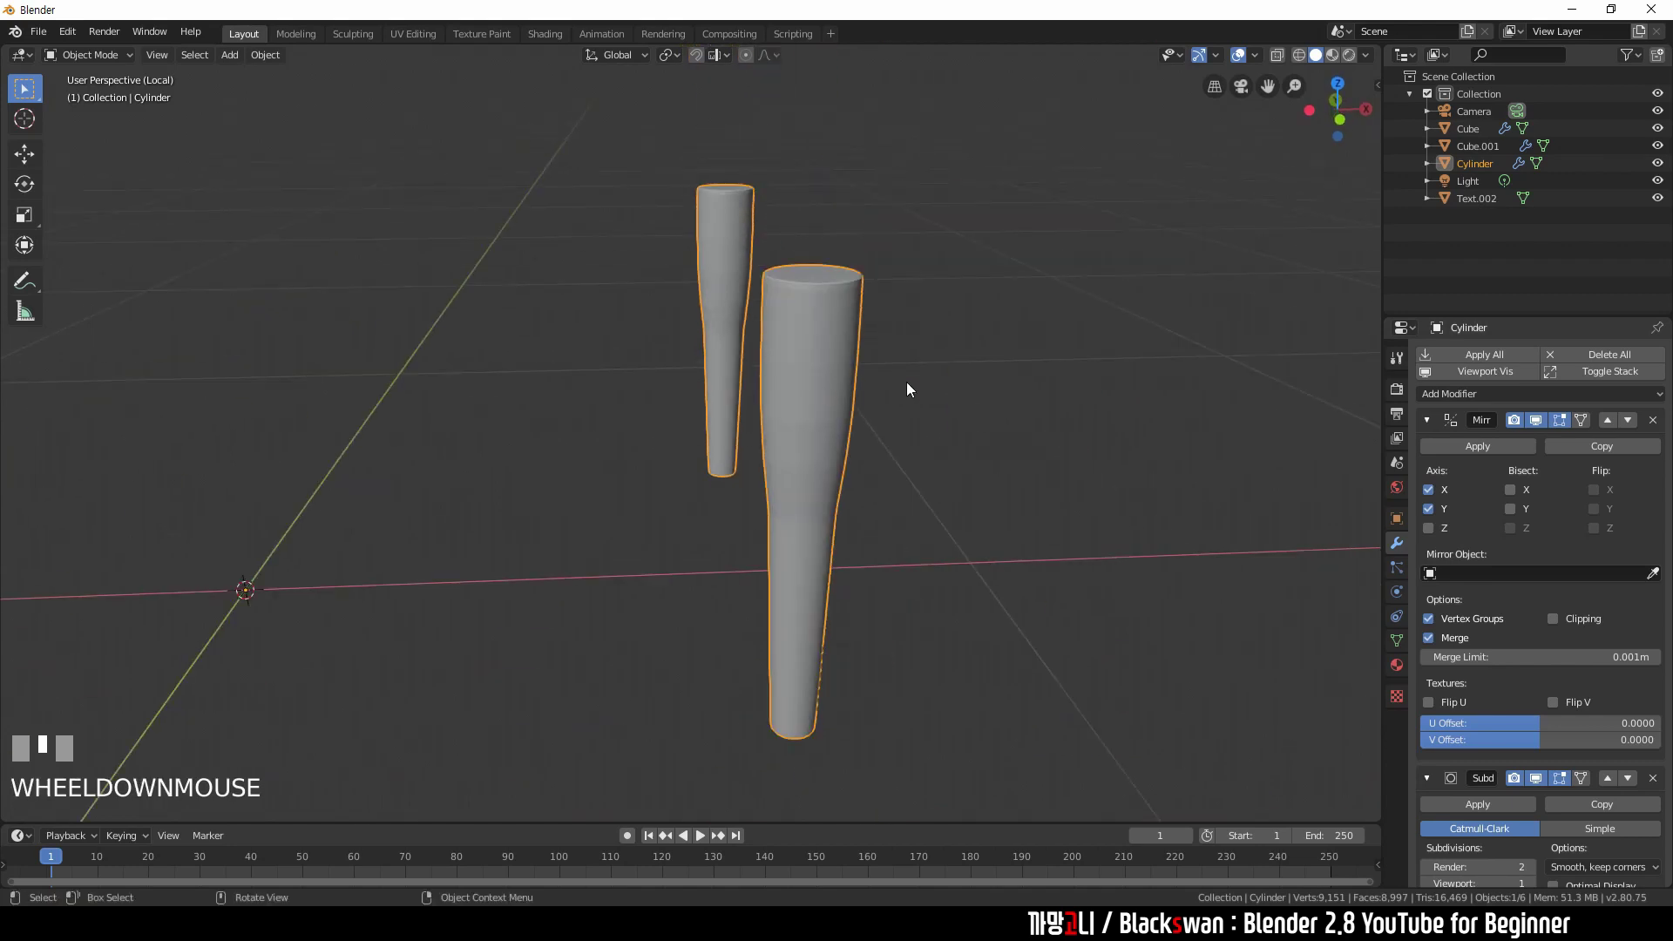
# - Leave local view and orbit around the table to inspect the four tapered legs under the top
pyautogui.press('/')
pyautogui.middleClick(912, 385)
pyautogui.click(910, 384)
pyautogui.scroll(-3)
pyautogui.scroll(3)
pyautogui.click(690, 188)
pyautogui.moveTo(691, 186); pyautogui.dragTo(744, 264)
pyautogui.moveTo(744, 264); pyautogui.dragTo(715, 412)
pyautogui.scroll(-3)
pyautogui.press('Tab')
pyautogui.scroll(-3)
pyautogui.moveTo(690, 453); pyautogui.dragTo(847, 506)
pyautogui.click(847, 506)
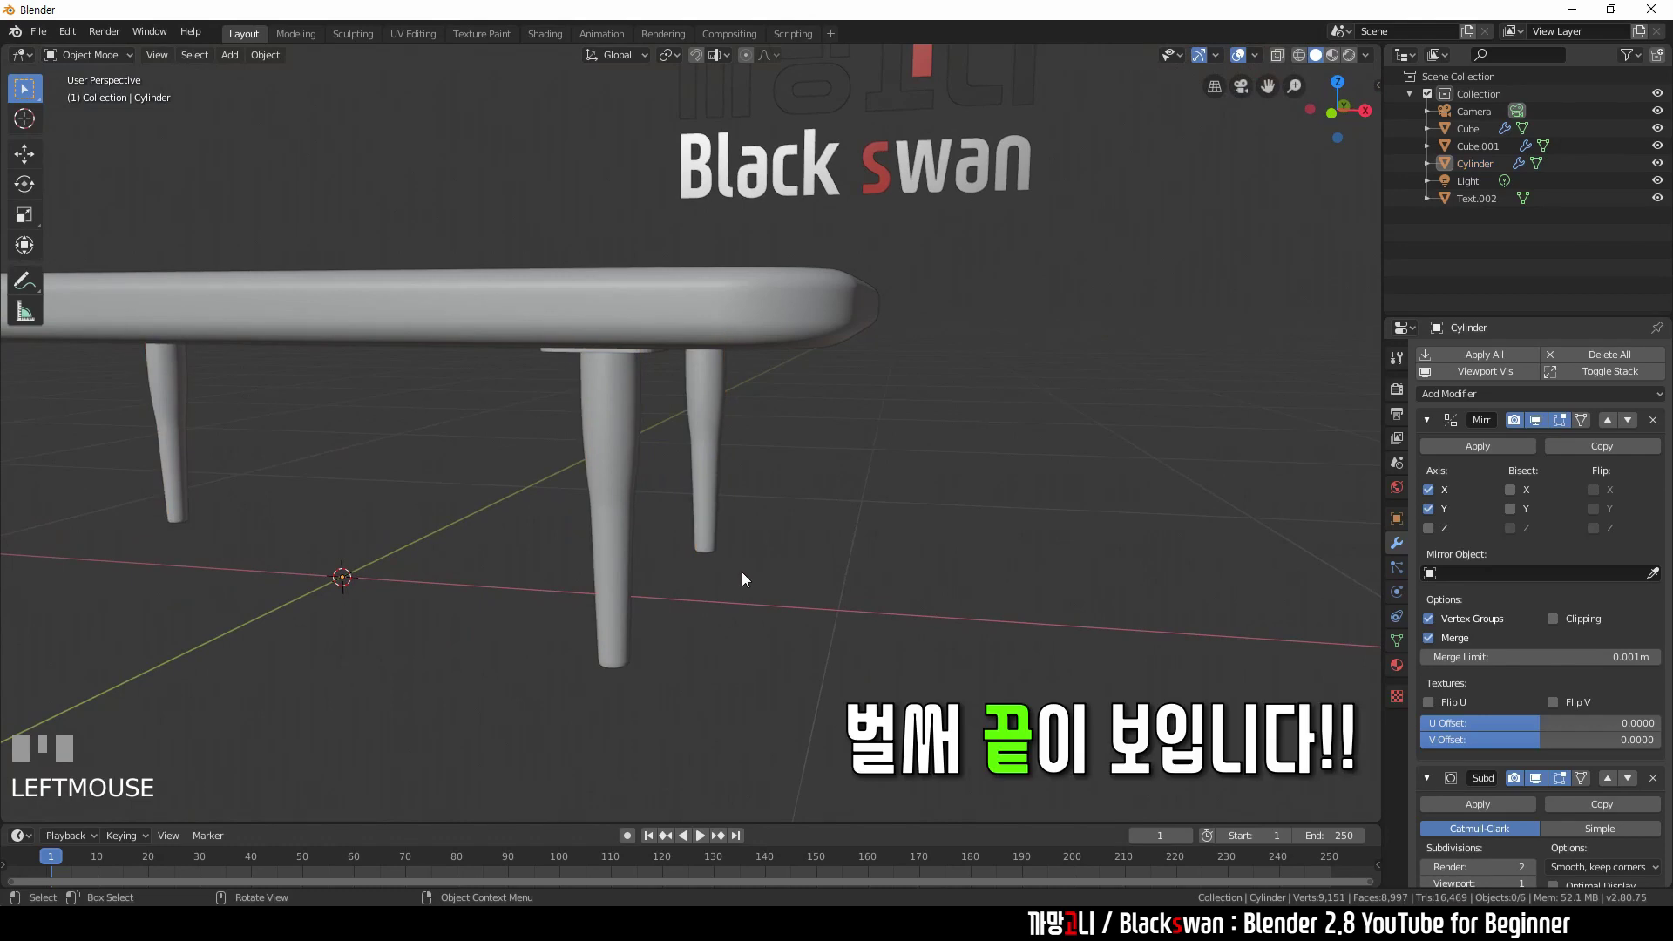
# - Add a new cylinder mesh at the origin to become the table feet
pyautogui.press('shift+a')
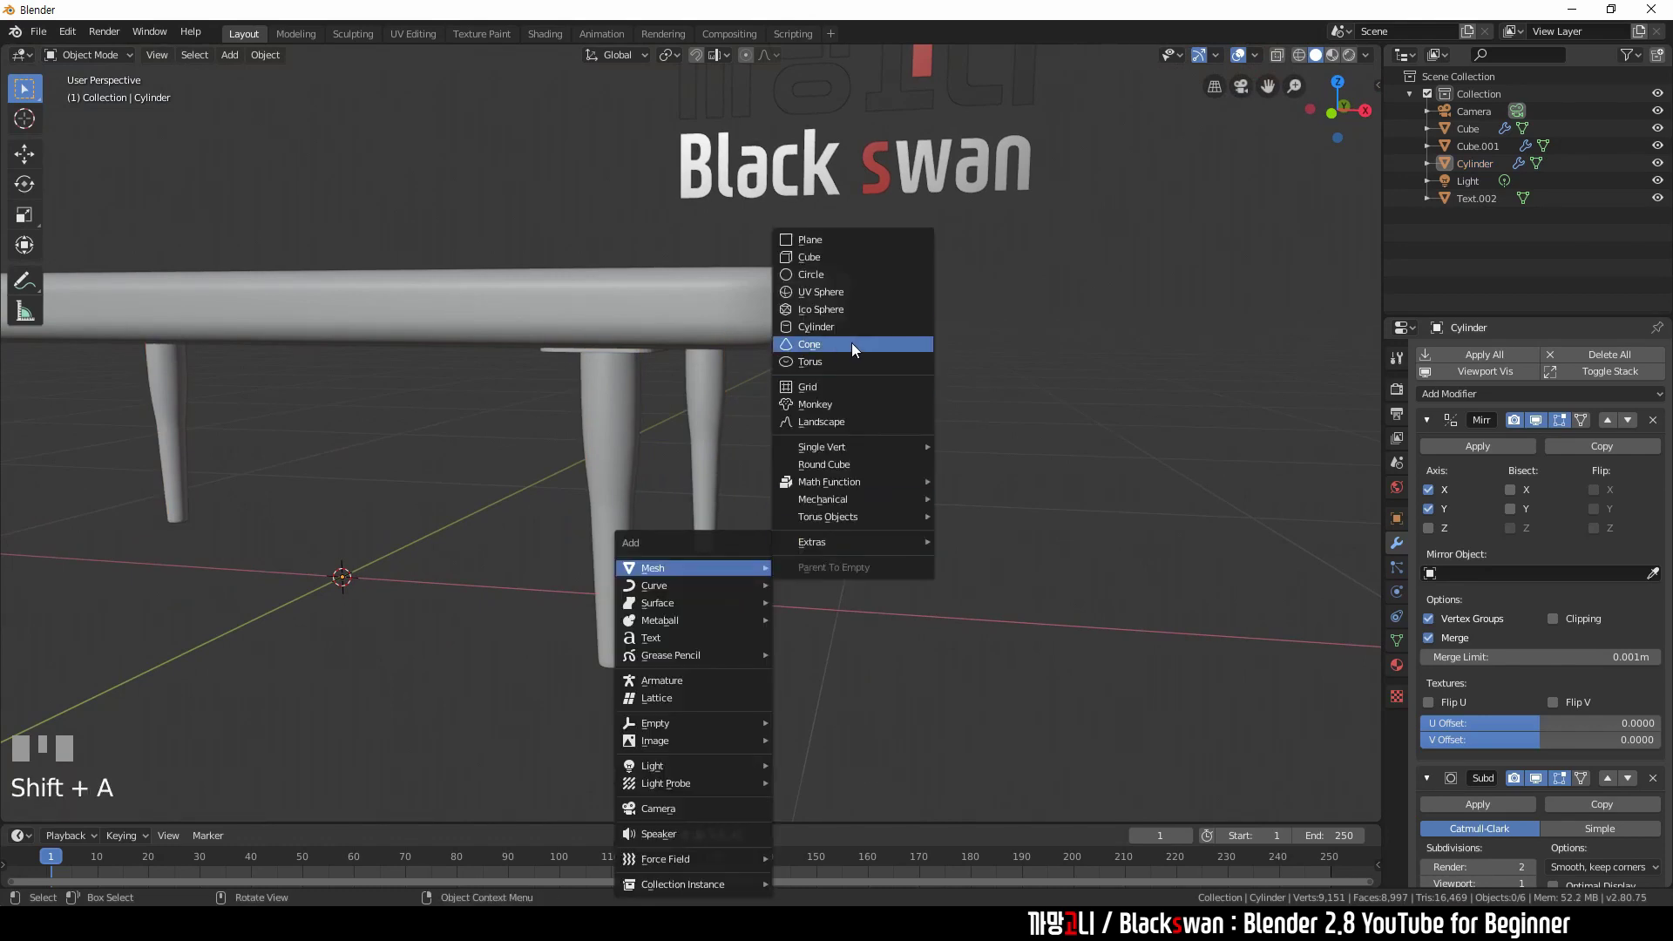
pyautogui.scroll(-3)
pyautogui.press('s')
pyautogui.click(694, 497)
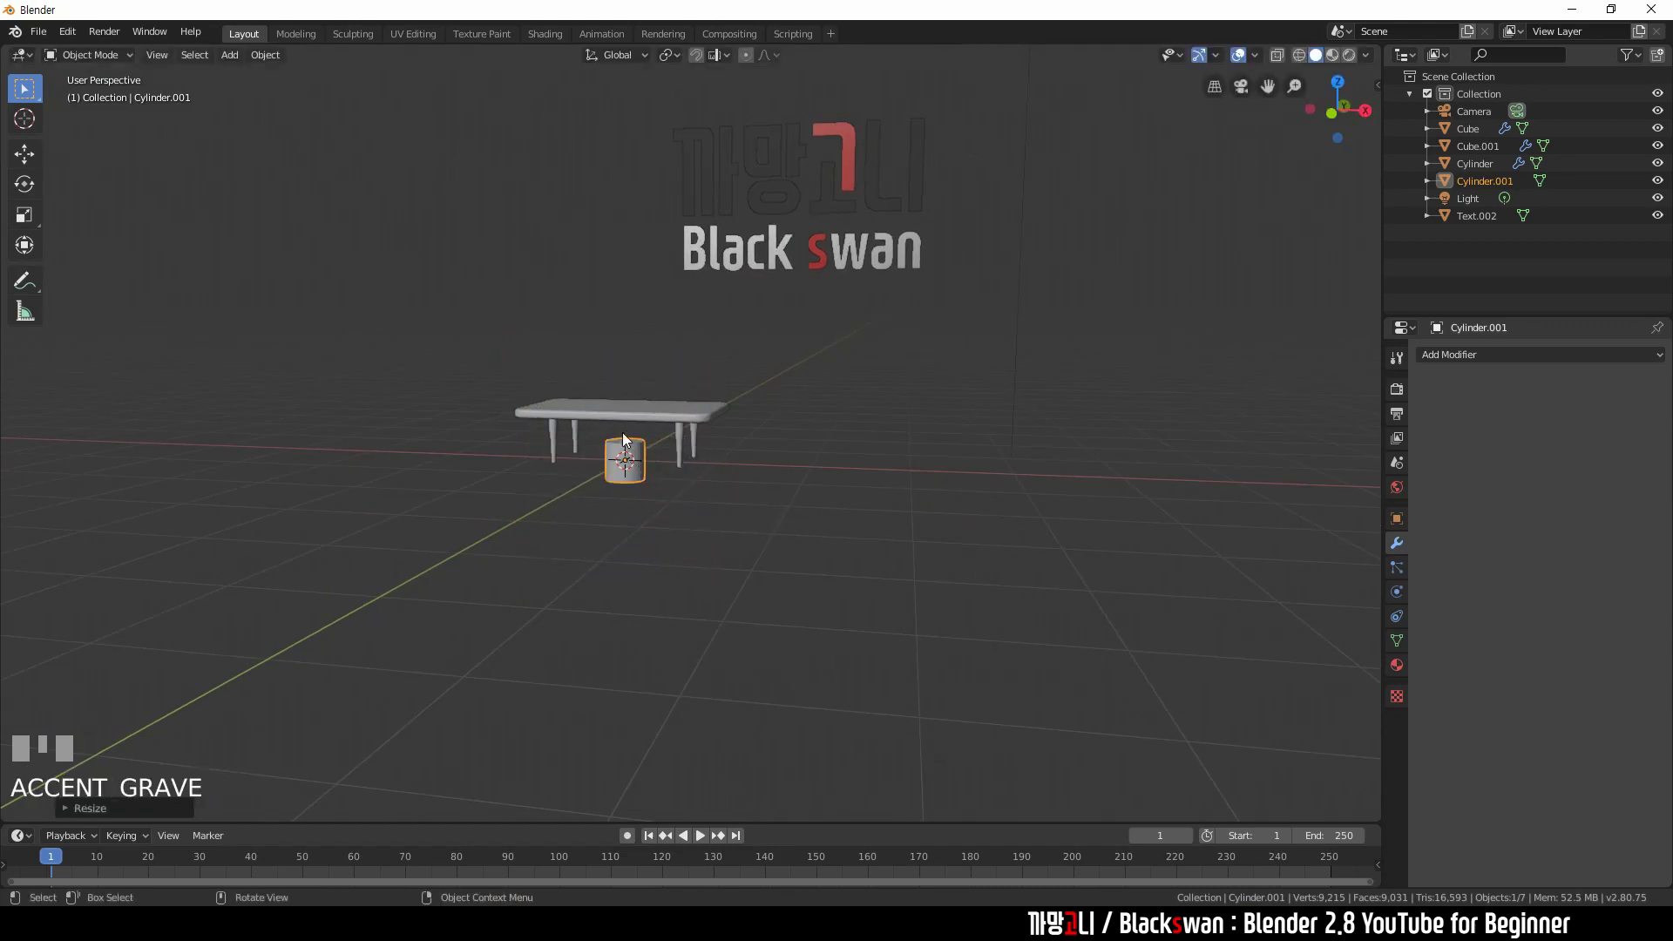
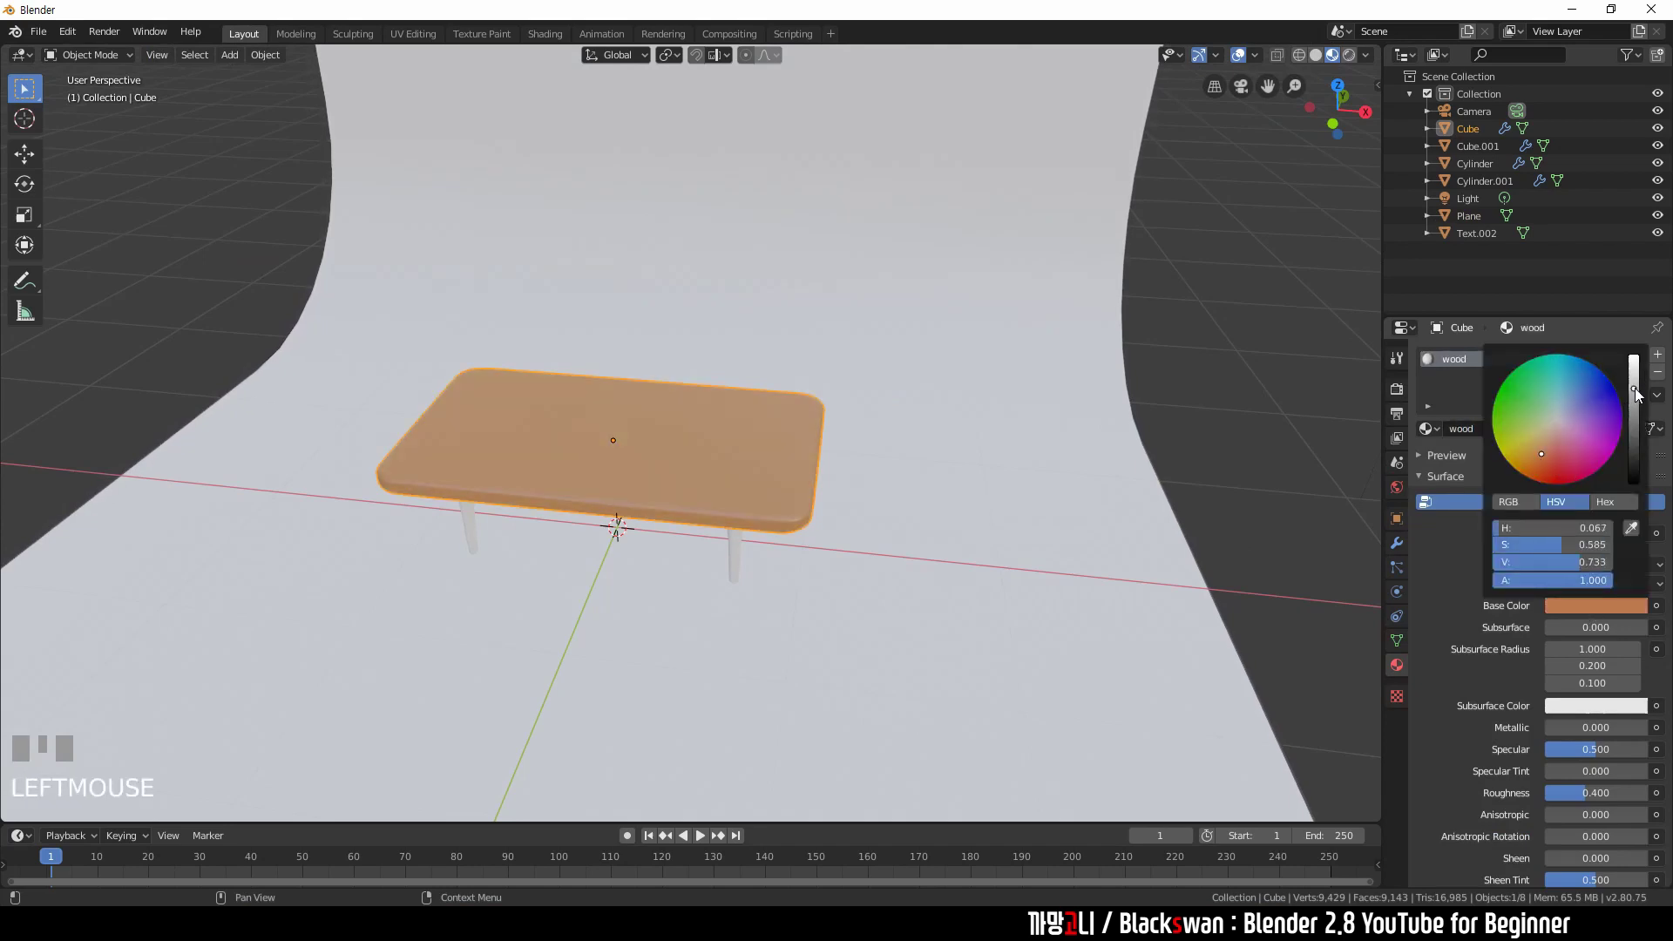
# - Set the wood material's specular to 0.800 and roughness to 0.700, then select the plates underneath
pyautogui.moveTo(1611, 752); pyautogui.dragTo(1264, 476)
pyautogui.press('KP_Enter')
pyautogui.press('KP_Enter')
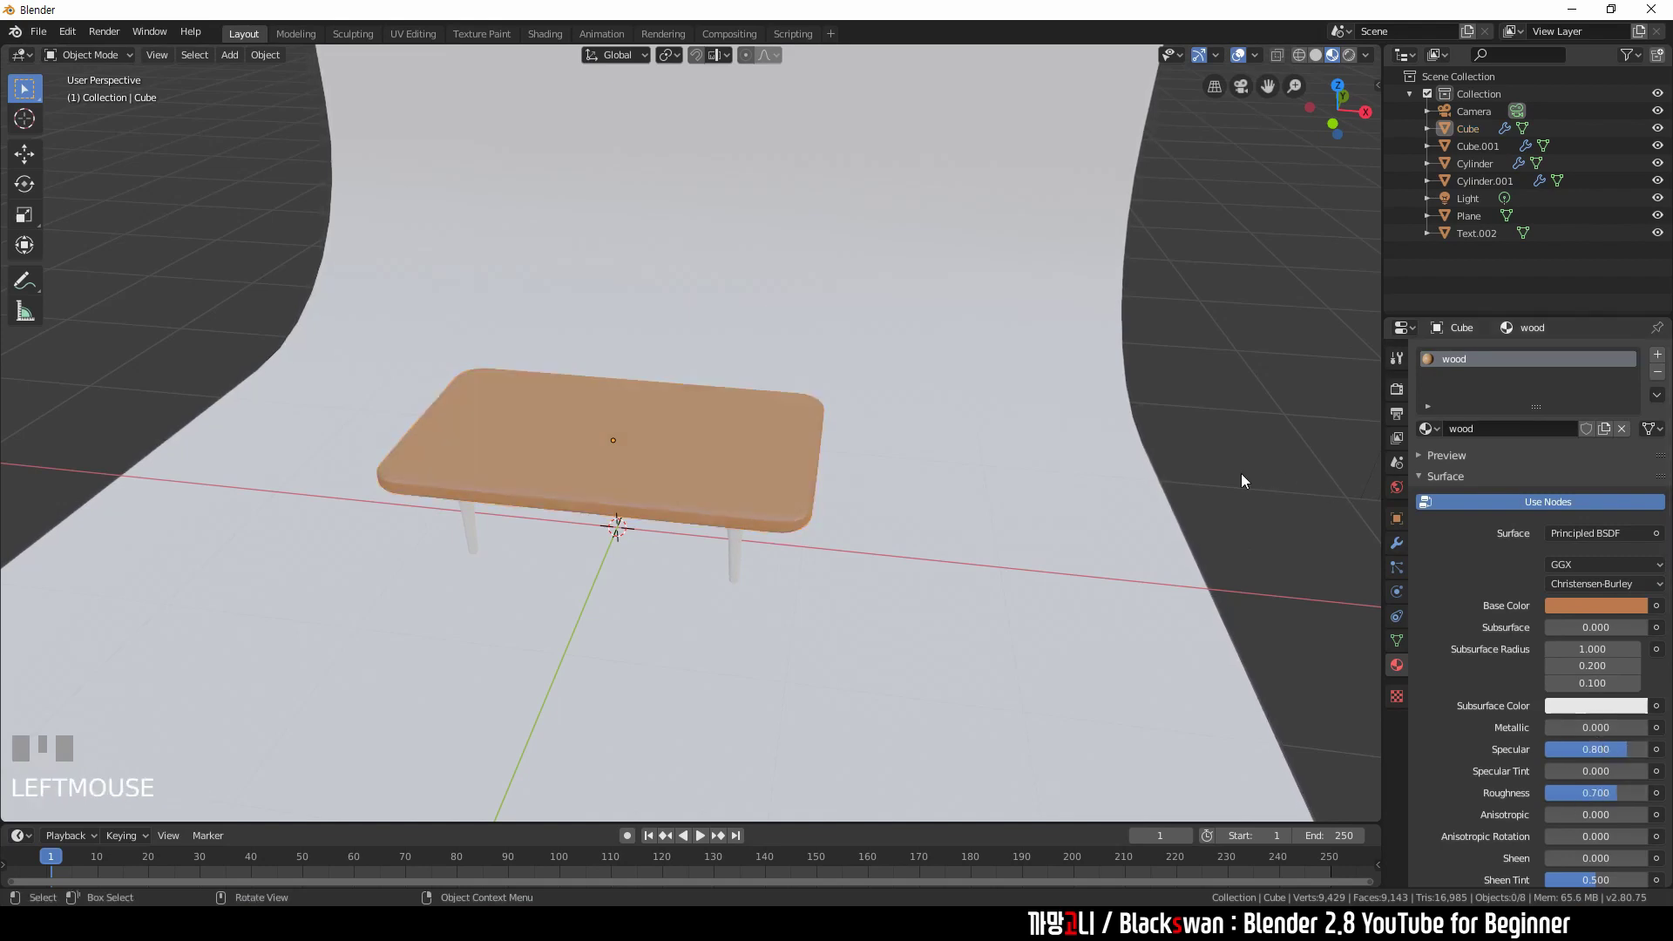
pyautogui.scroll(3)
pyautogui.moveTo(838, 613); pyautogui.dragTo(826, 244)
pyautogui.click(826, 244)
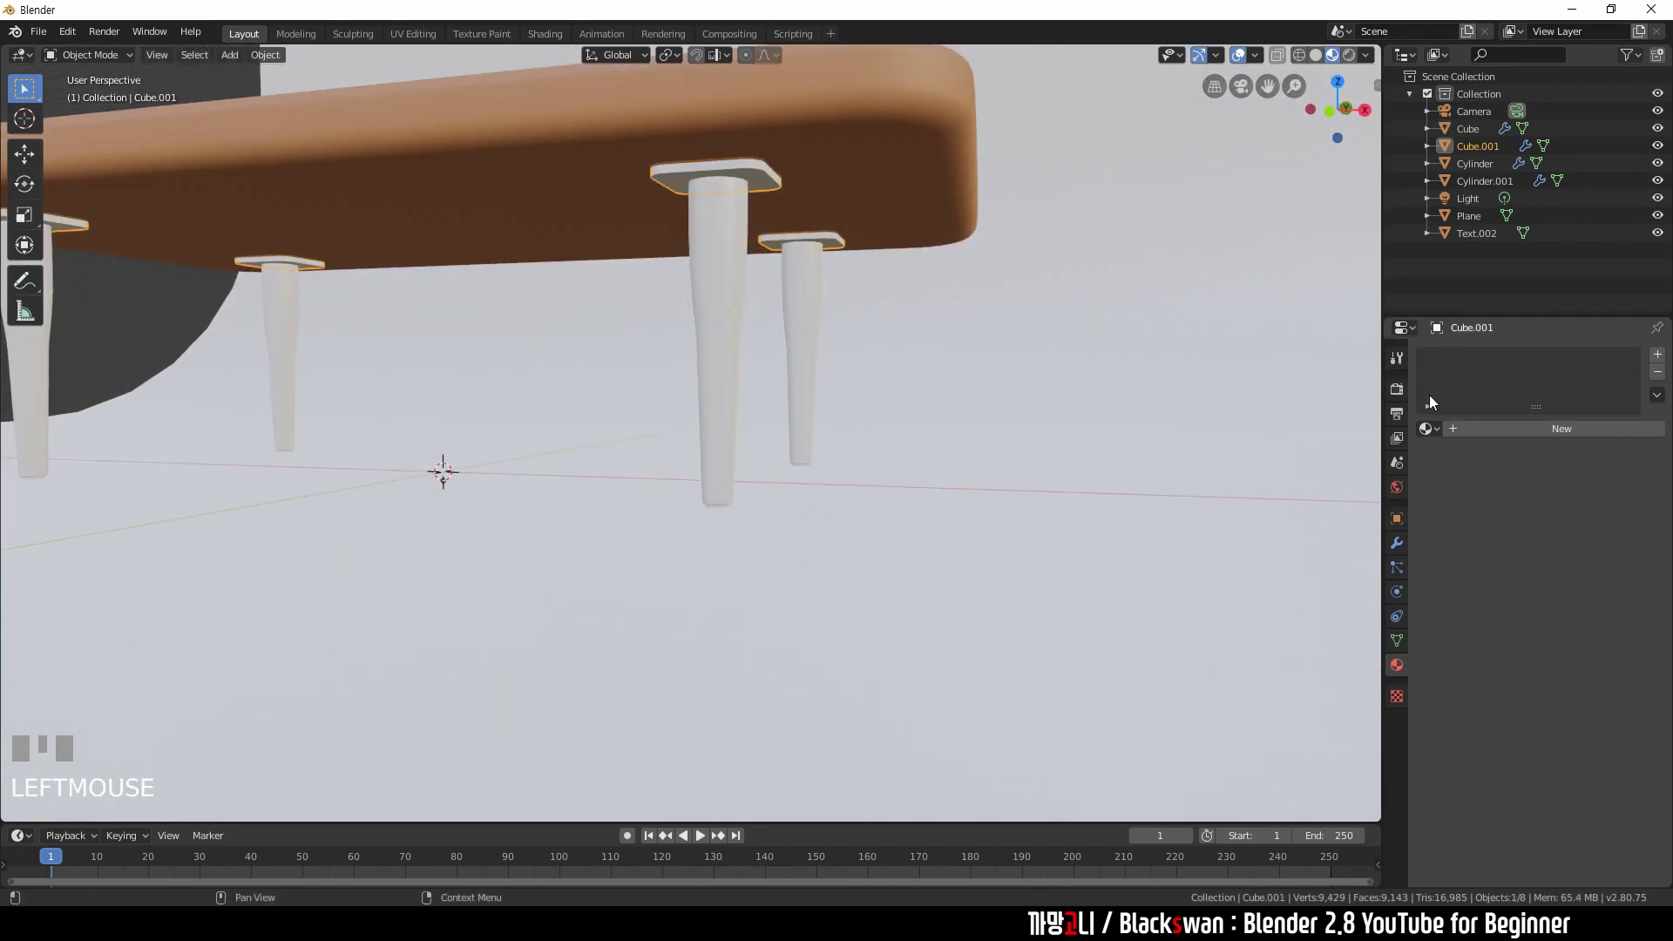
# - Create a new material named 'metal' on the plates (Cube.001)
pyautogui.click(1482, 434)
pyautogui.moveTo(1528, 434); pyautogui.dragTo(1598, 795)
pyautogui.press('Return')
pyautogui.press('KP_Enter')
# - Give the metal material metallic 0.800, roughness 0.200 and a pale blue base colour
pyautogui.moveTo(1610, 803); pyautogui.dragTo(1586, 622)
pyautogui.press('KP_Enter')
pyautogui.click(1586, 613)
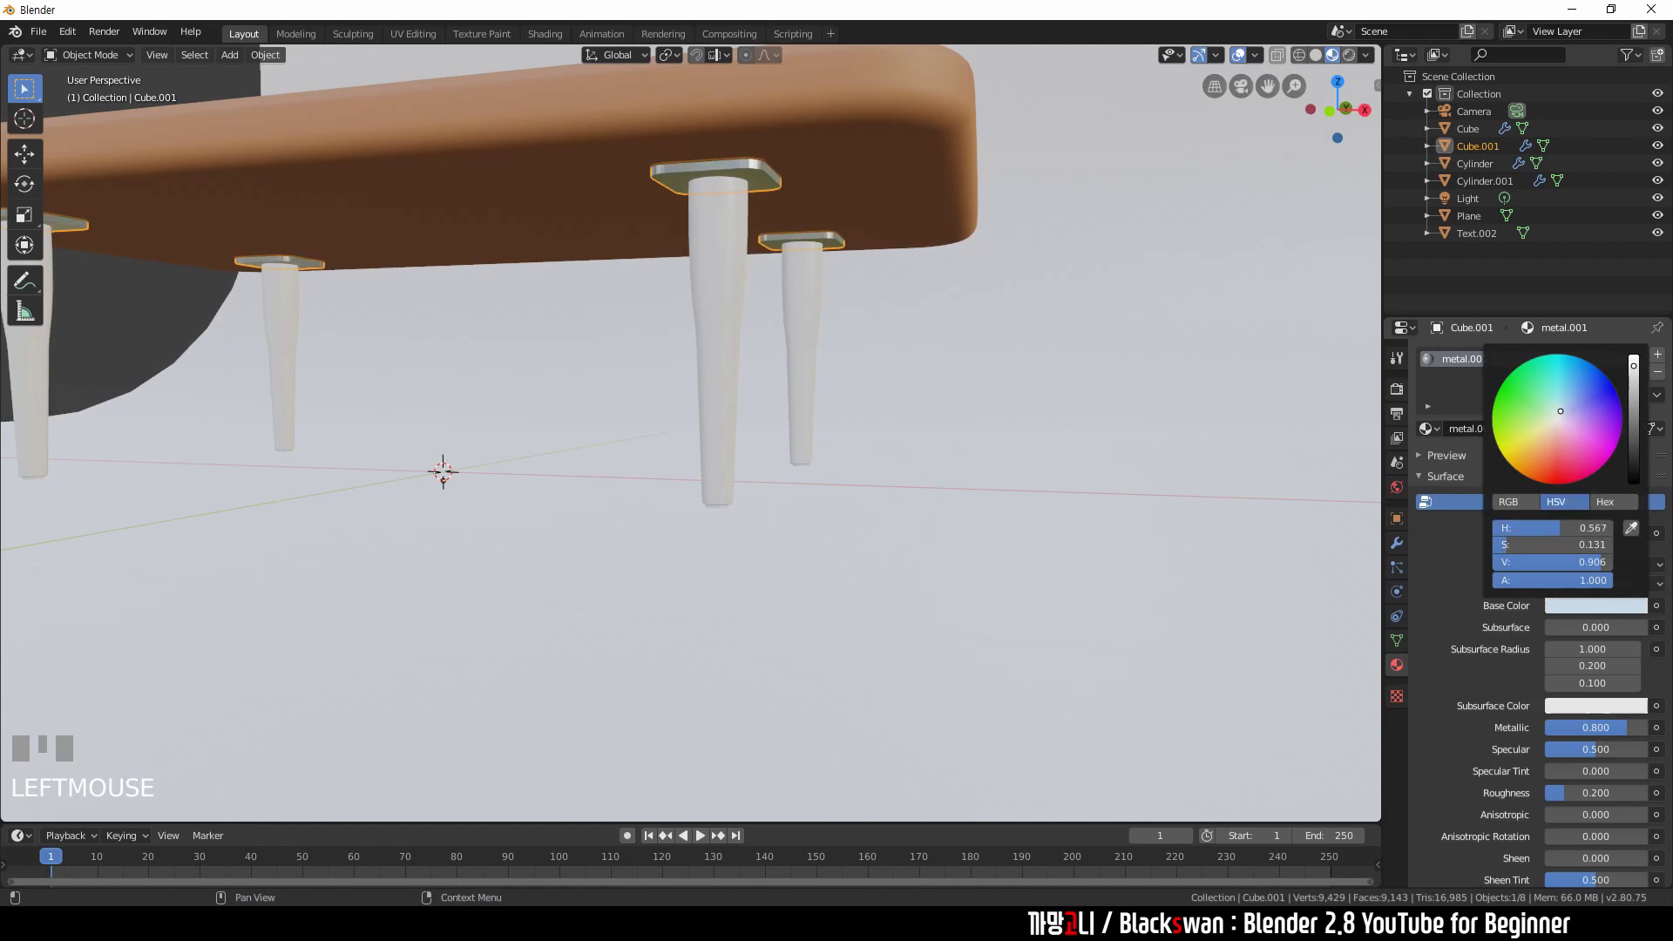
pyautogui.click(736, 289)
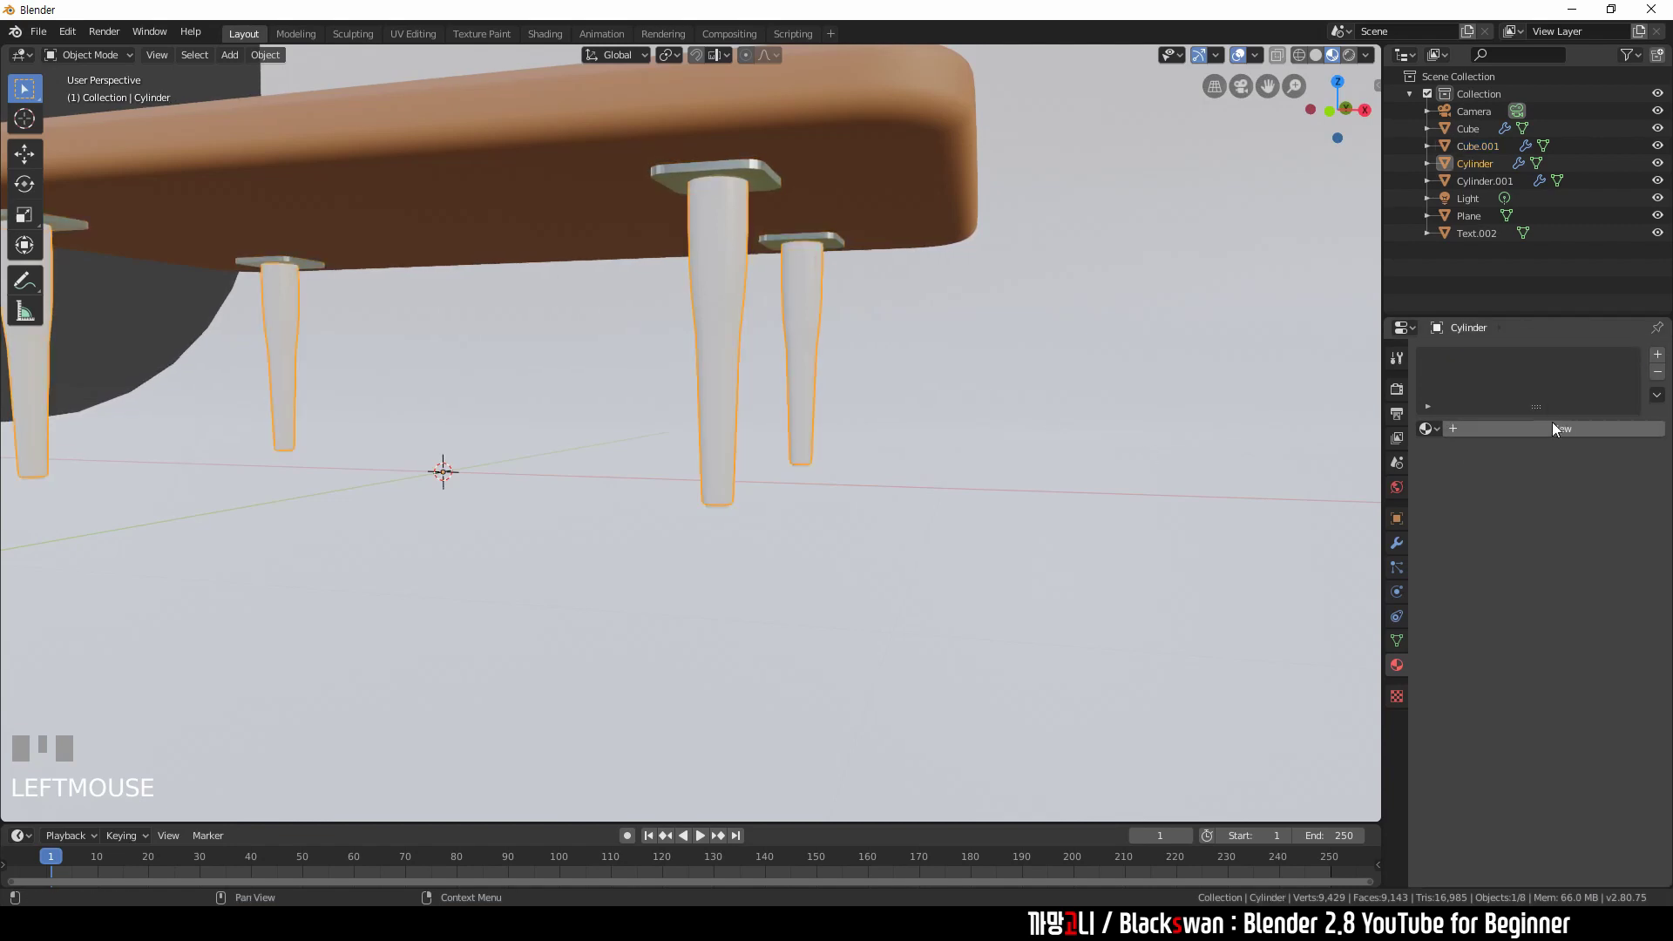
# - Assign the existing orange 'wood' material to the legs cylinder, then select the backdrop plane
pyautogui.click(1559, 429)
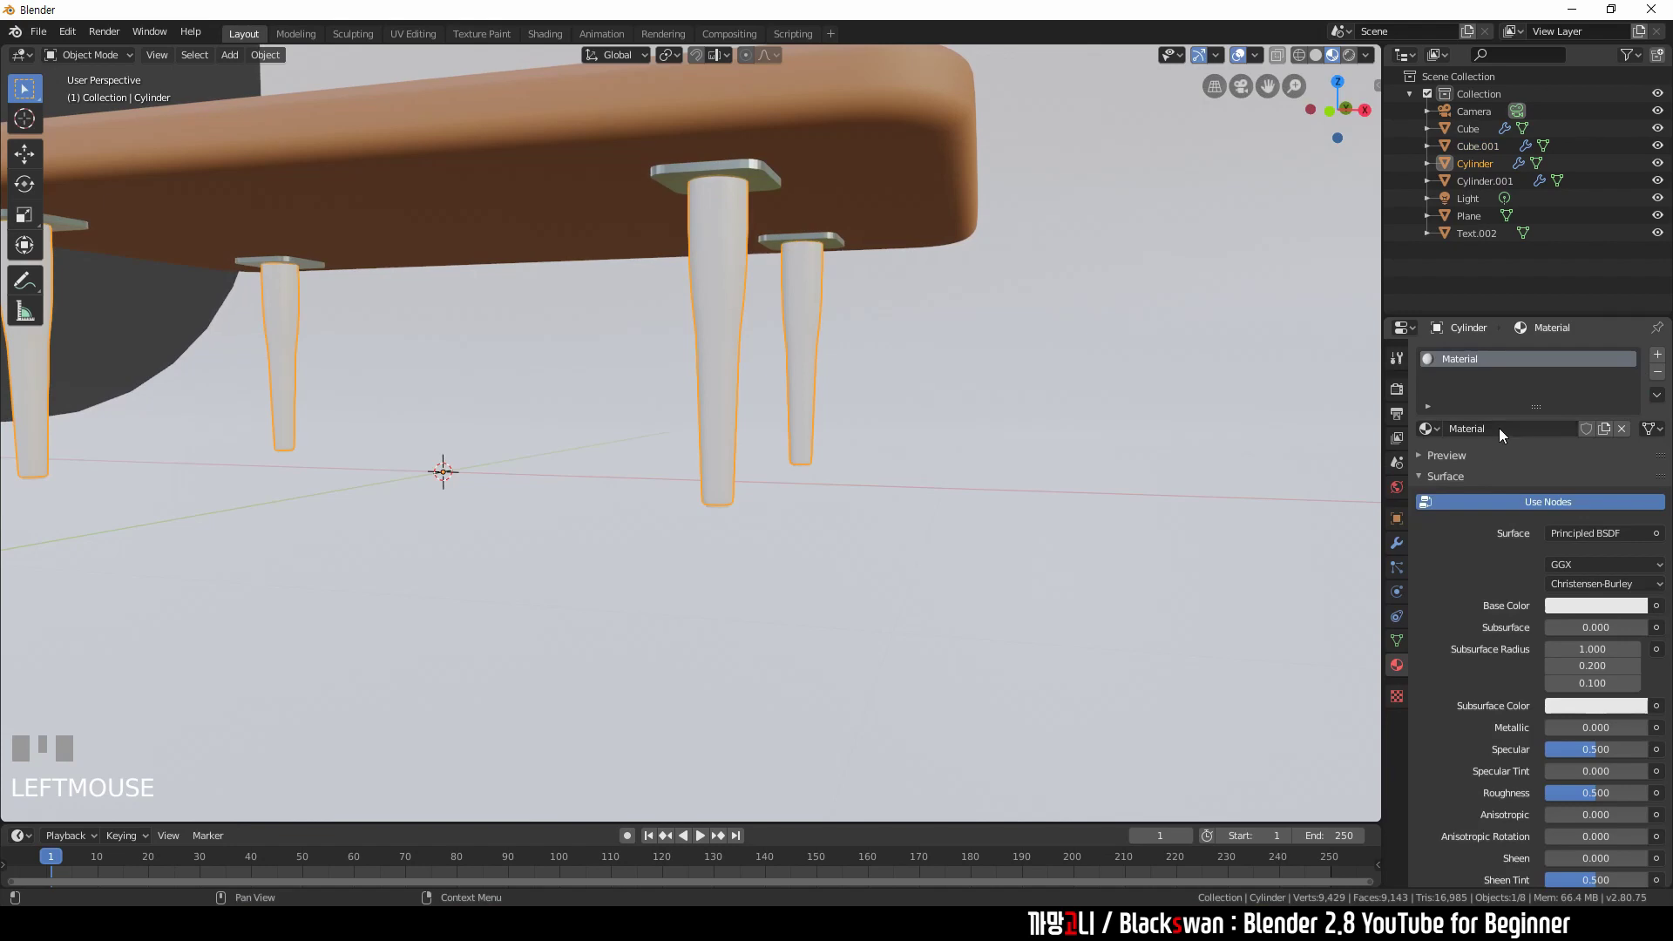
pyautogui.moveTo(1441, 436); pyautogui.dragTo(989, 527)
pyautogui.scroll(3)
pyautogui.moveTo(990, 527); pyautogui.dragTo(723, 441)
pyautogui.click(722, 441)
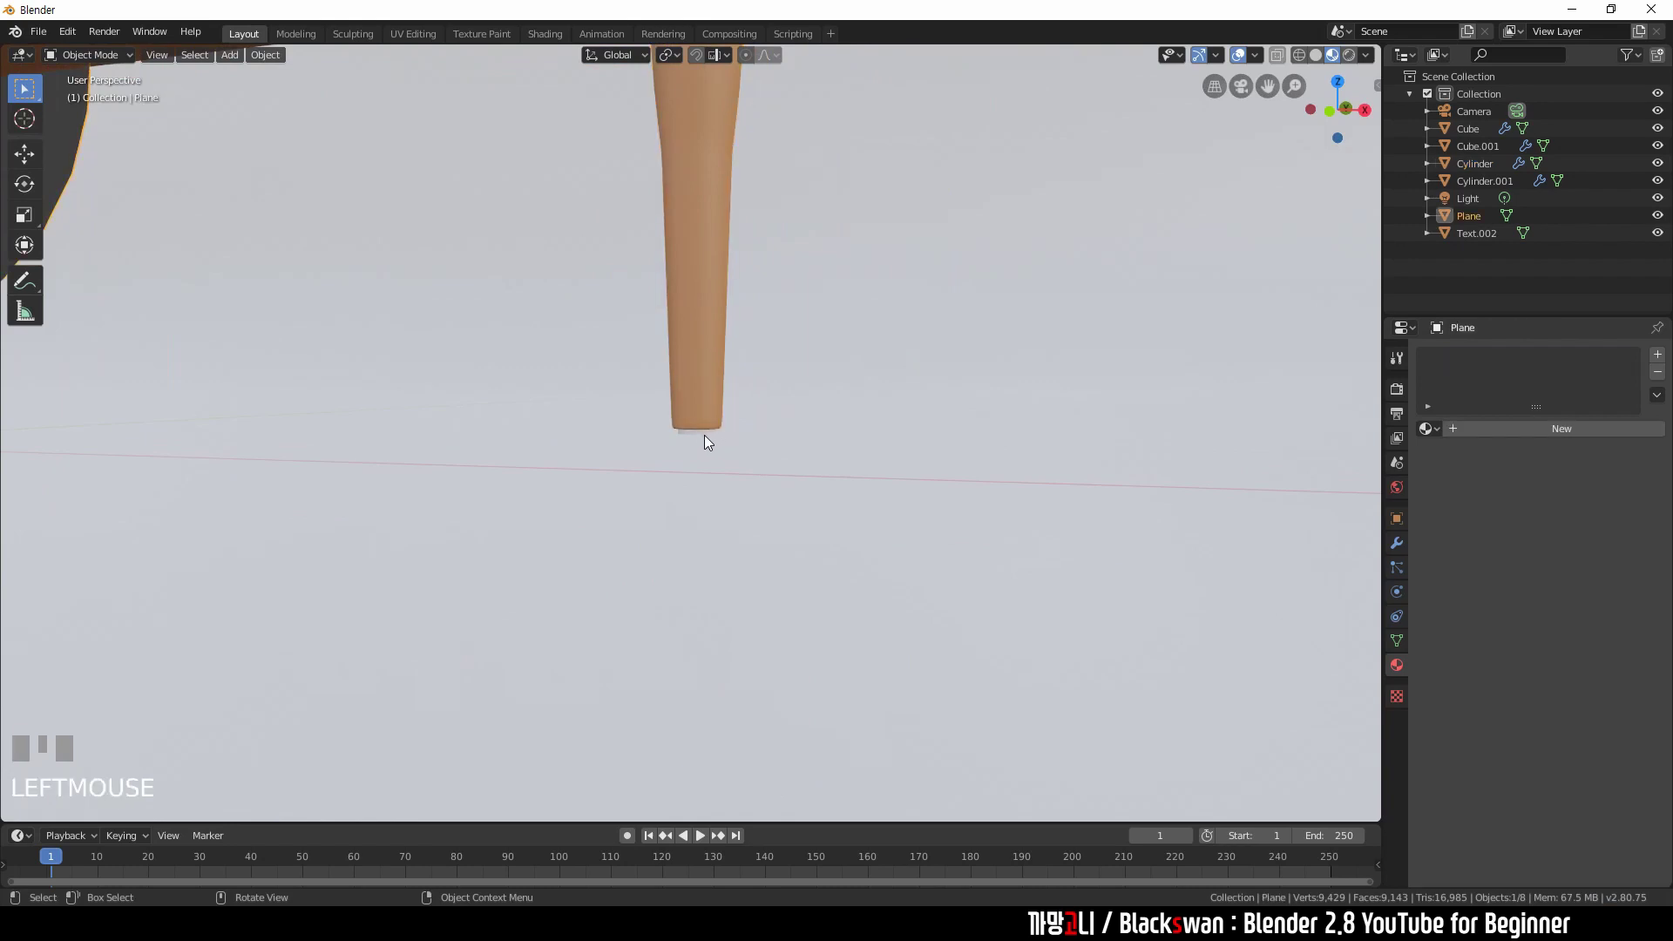
pyautogui.click(709, 438)
pyautogui.click(708, 443)
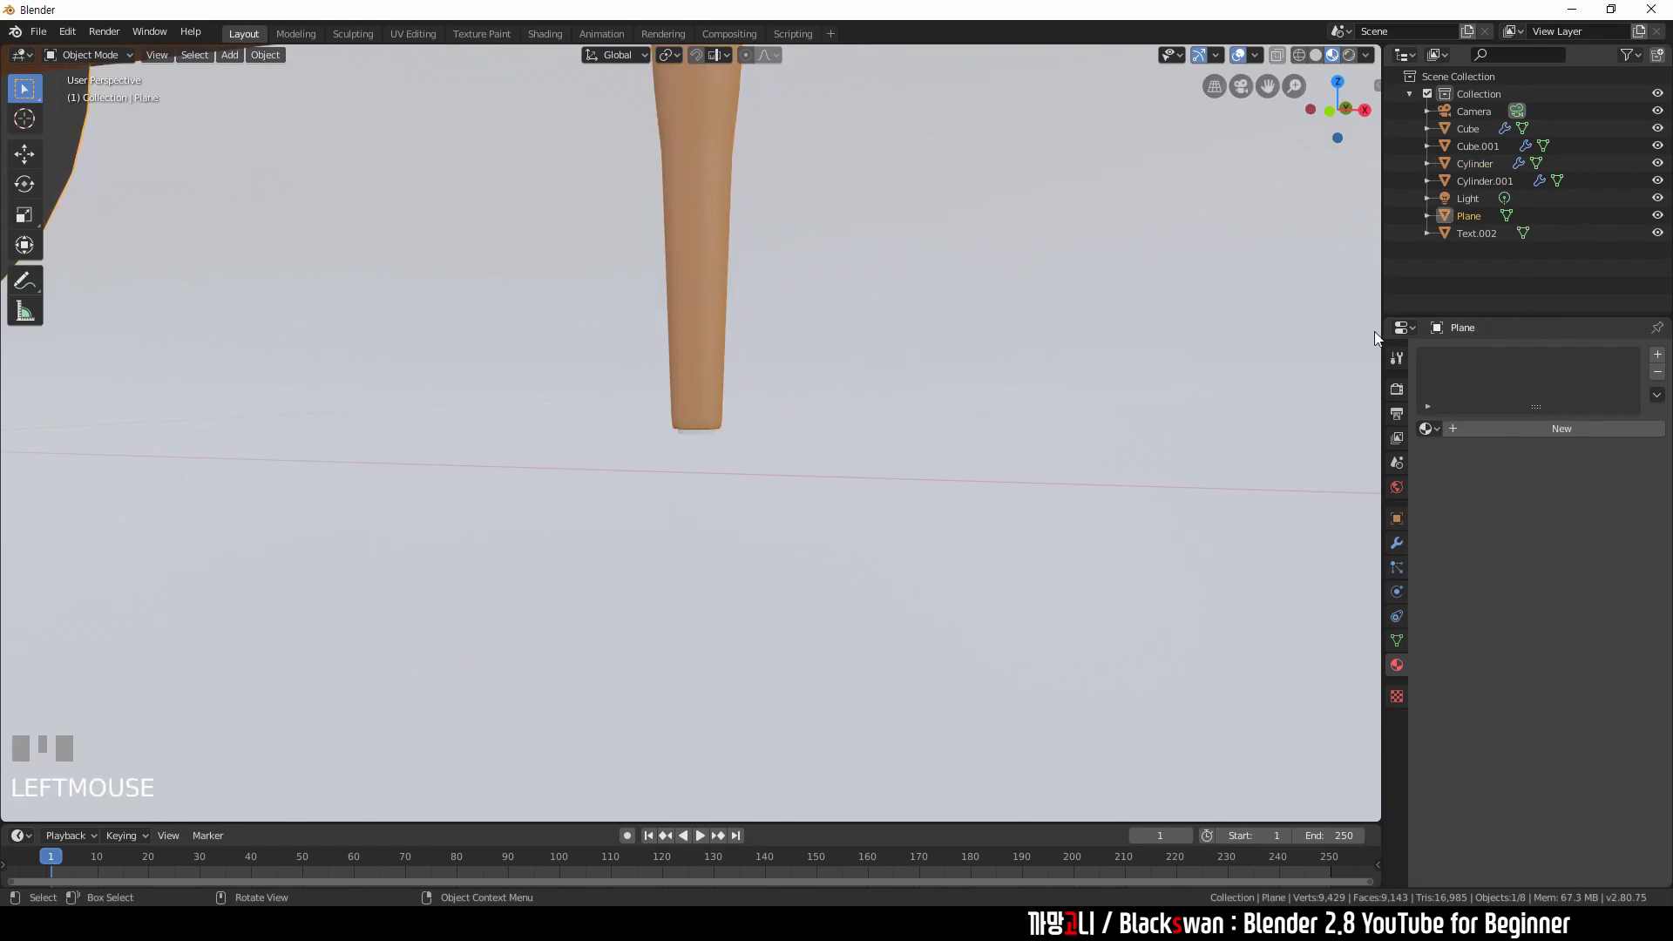
pyautogui.scroll(-3)
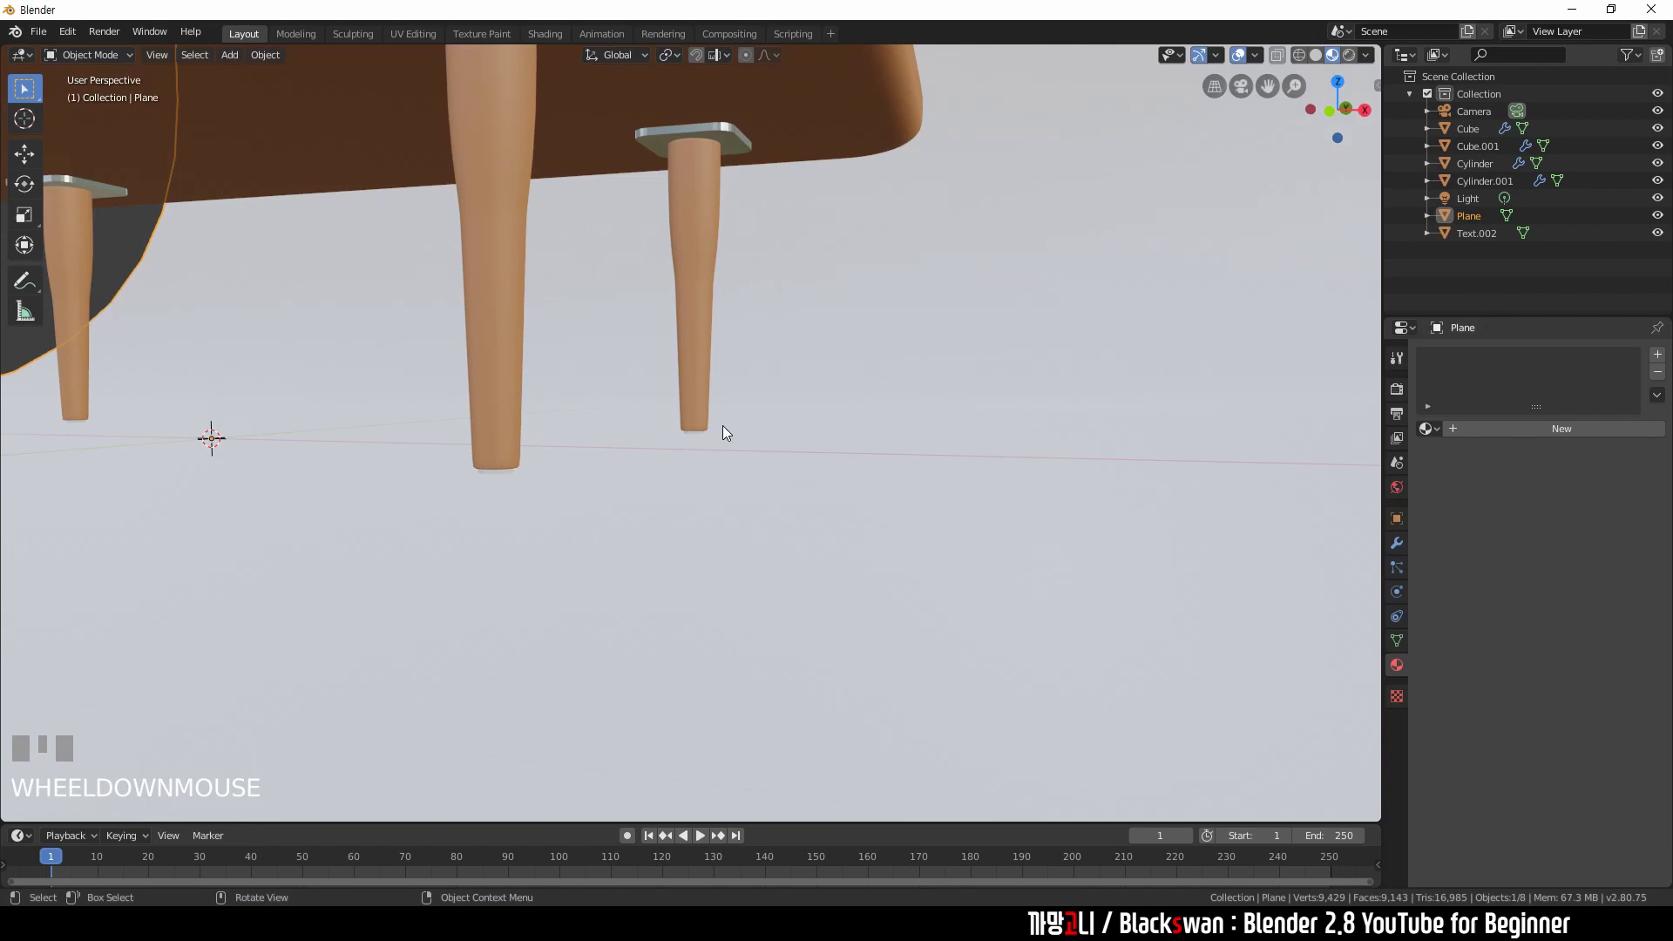
# - Create a new material named 'black' on the feet cylinder (Cylinder.001) with a black base colour
pyautogui.scroll(3)
pyautogui.click(700, 426)
pyautogui.click(700, 430)
pyautogui.scroll(-3)
pyautogui.click(1481, 434)
pyautogui.moveTo(1525, 440); pyautogui.dragTo(1599, 609)
pyautogui.press('BackSpace')
pyautogui.press('Return')
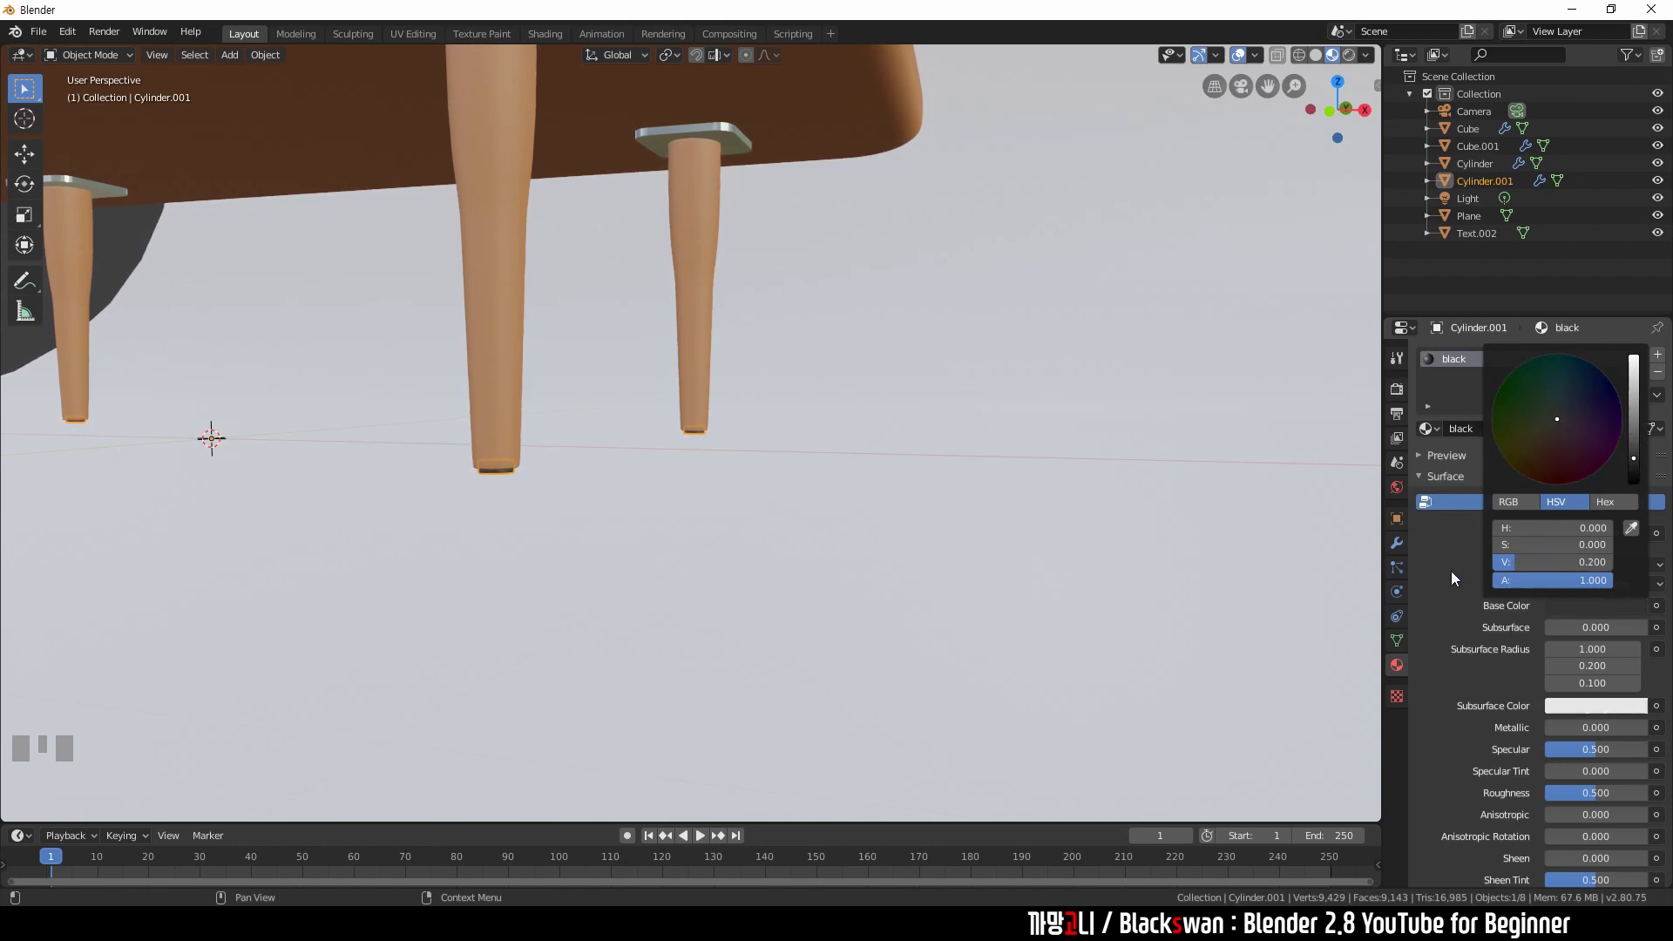
pyautogui.click(1456, 574)
pyautogui.moveTo(1606, 620); pyautogui.dragTo(1608, 594)
pyautogui.click(1600, 603)
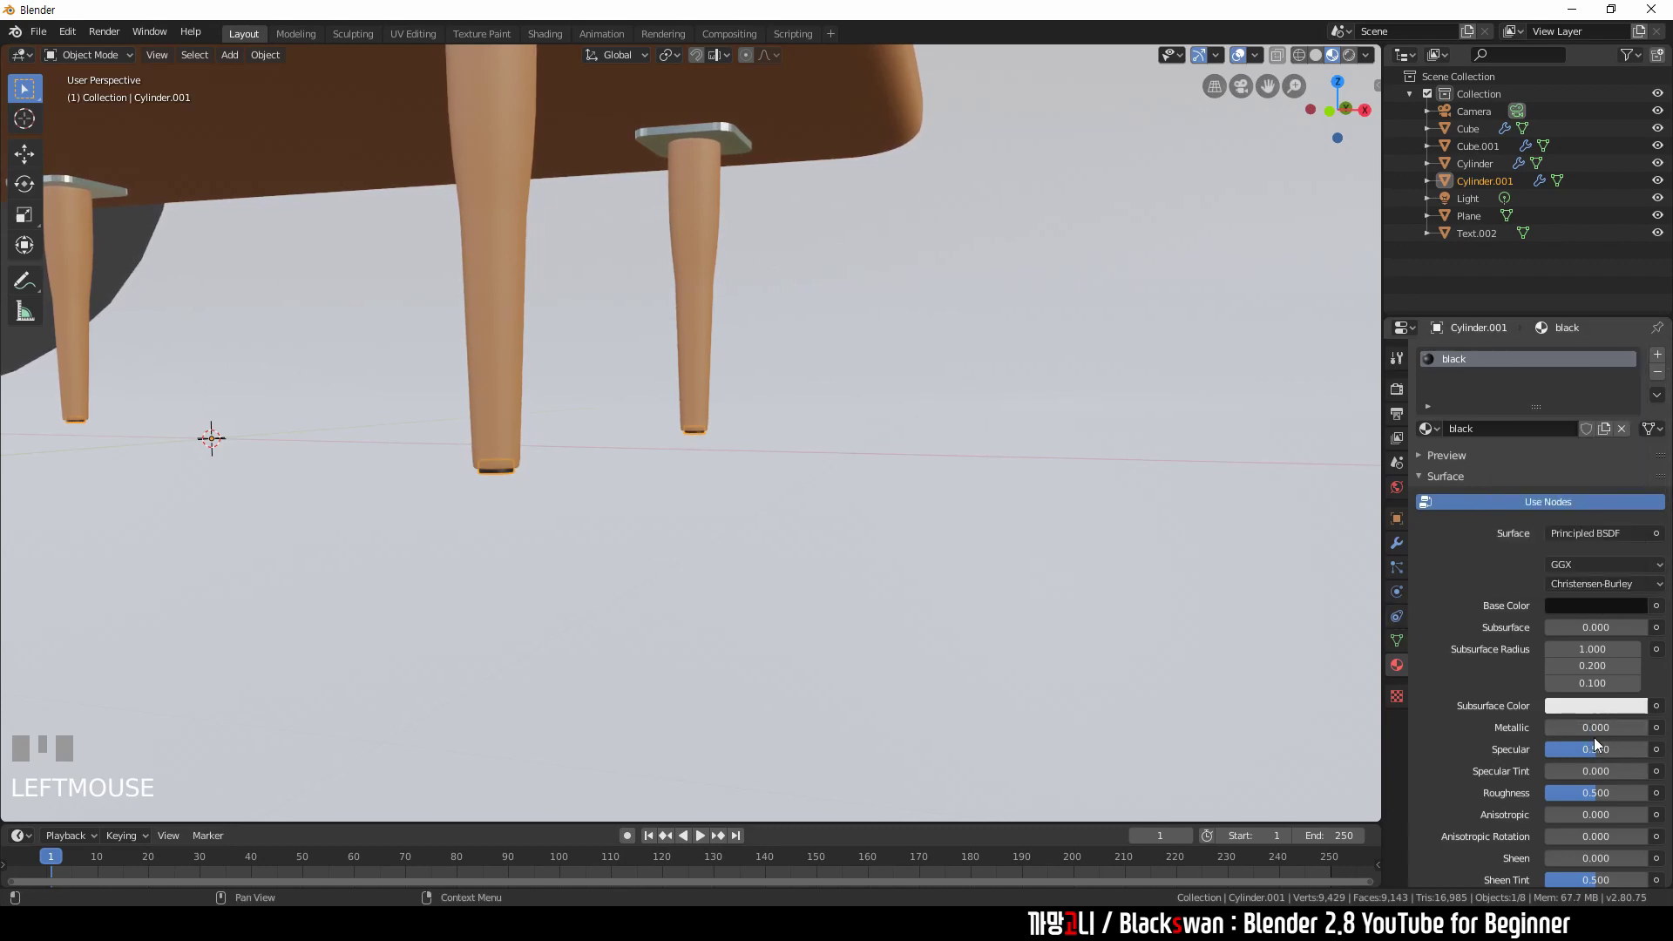
# - Raise the black material's specular to 0.800 and frame the foot in the viewport
pyautogui.moveTo(1612, 757); pyautogui.dragTo(1398, 547)
pyautogui.press('KP_Enter')
pyautogui.scroll(3)
pyautogui.scroll(-3)
pyautogui.press('KP_Enter')
pyautogui.press('KP_Enter')
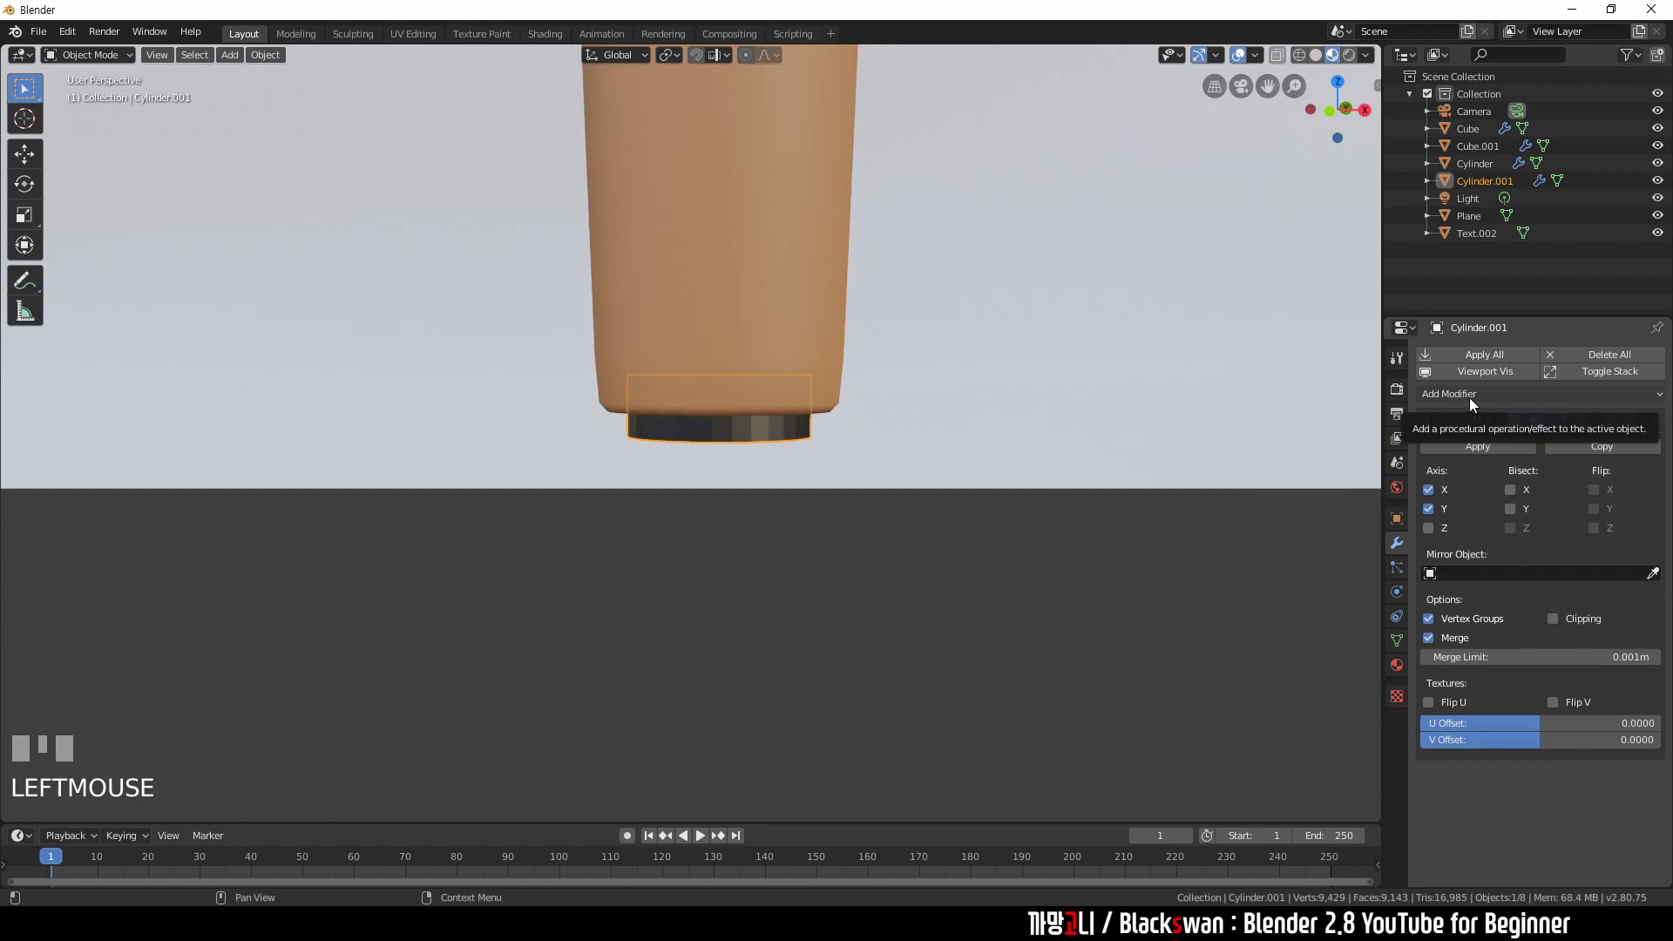
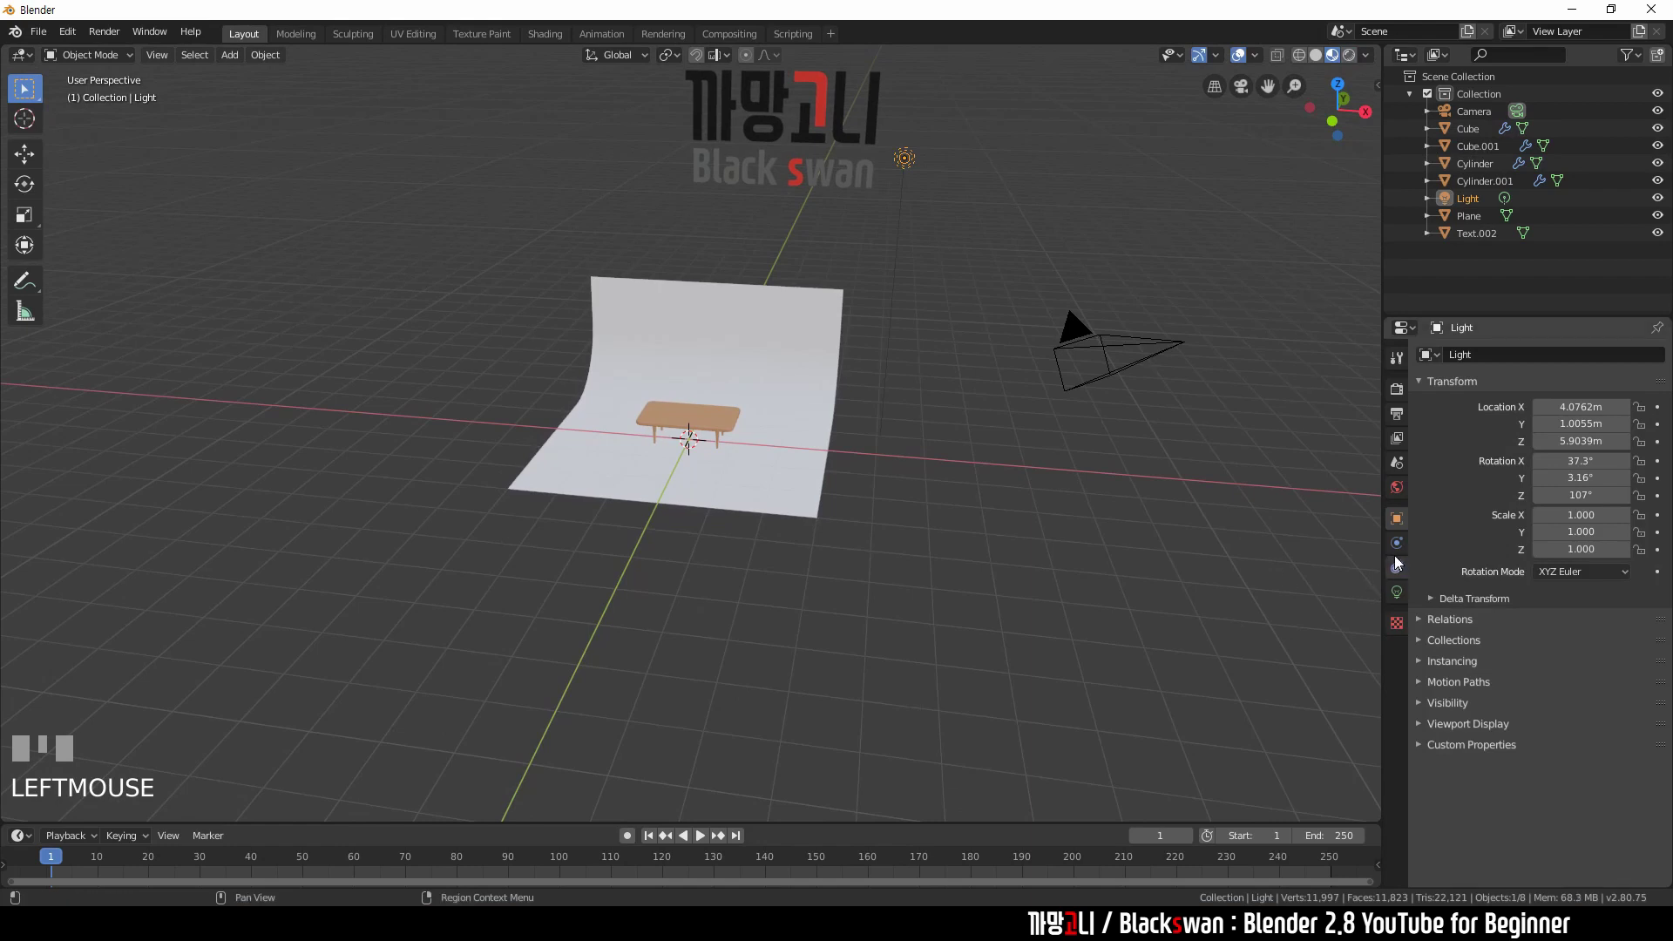
# - Make the scene light an Area light, clear its rotation and rotate it about Y to aim at the table
pyautogui.click(1407, 589)
pyautogui.click(1634, 436)
pyautogui.press('alt+r')
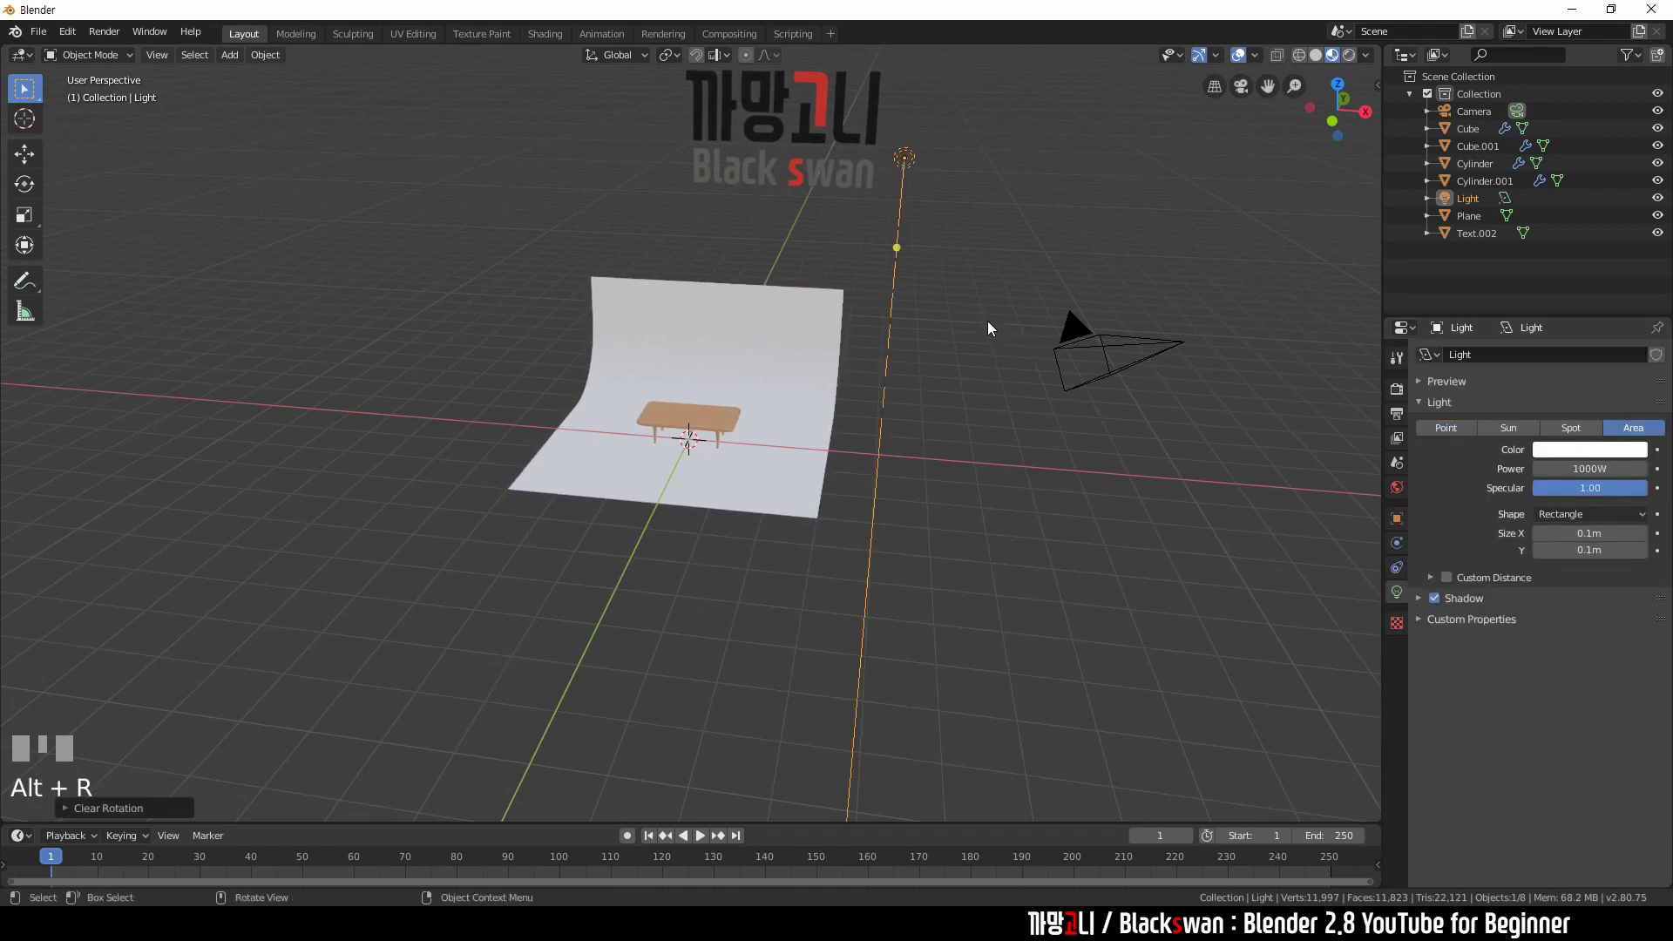
pyautogui.moveTo(943, 306); pyautogui.dragTo(862, 347)
pyautogui.press('r')
pyautogui.press('KP_Enter')
# - Rotate the light 45 degrees around the table in top view, reposition it and duplicate it
pyautogui.scroll(-3)
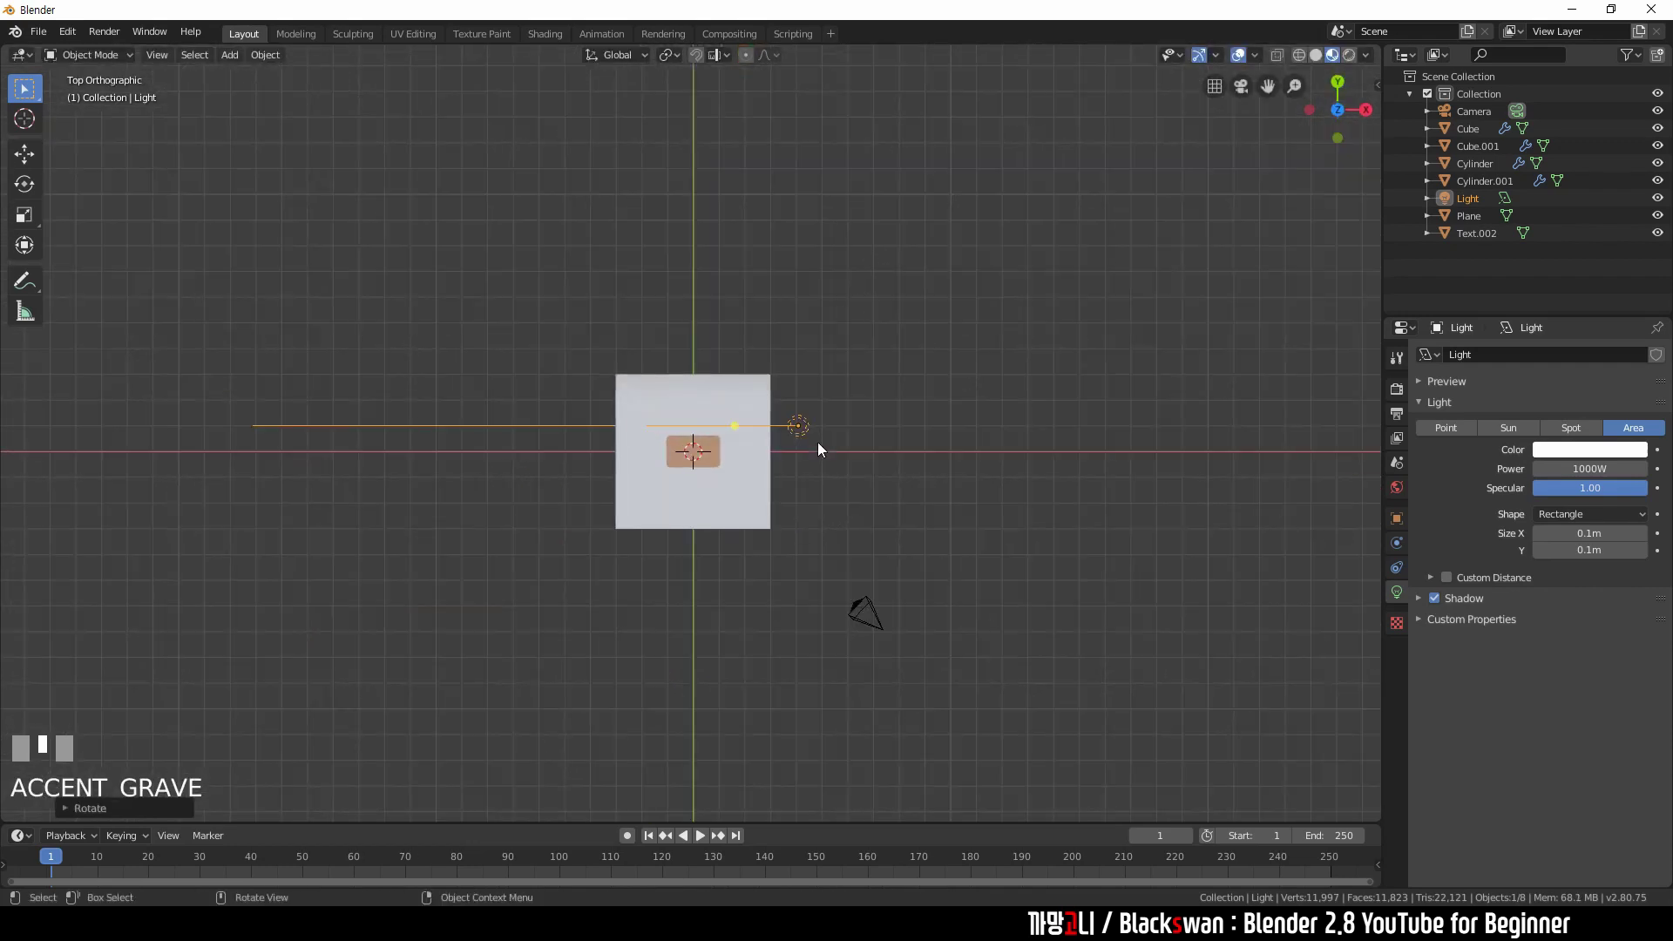
pyautogui.press('r')
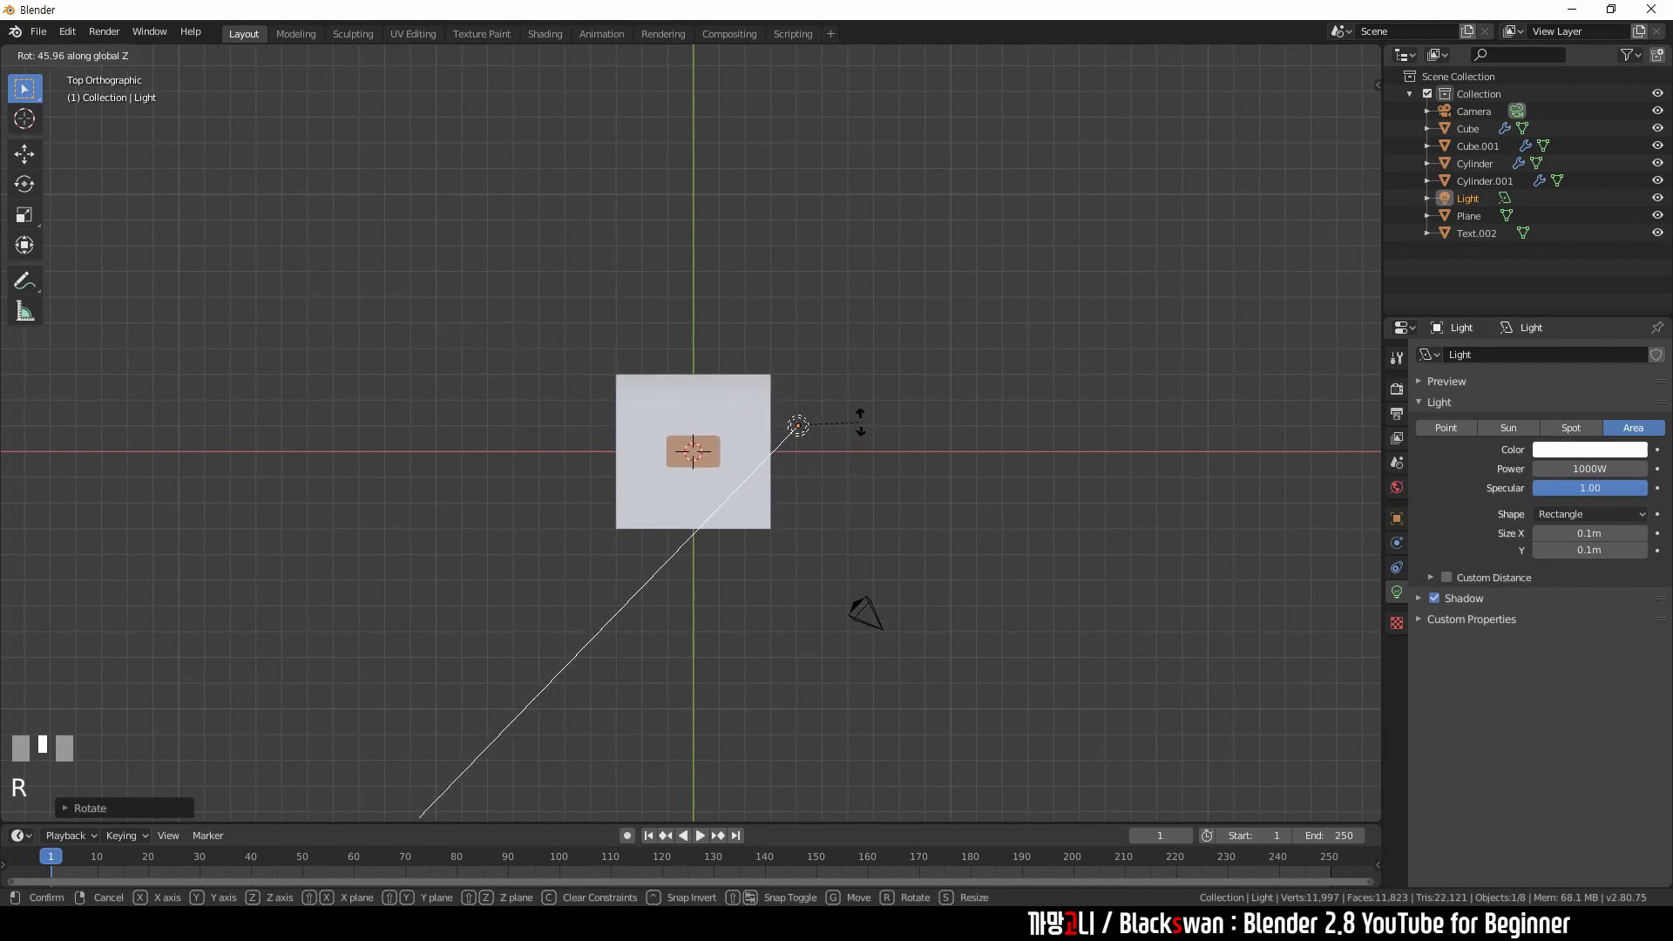
pyautogui.press('KP_Enter')
pyautogui.press('g')
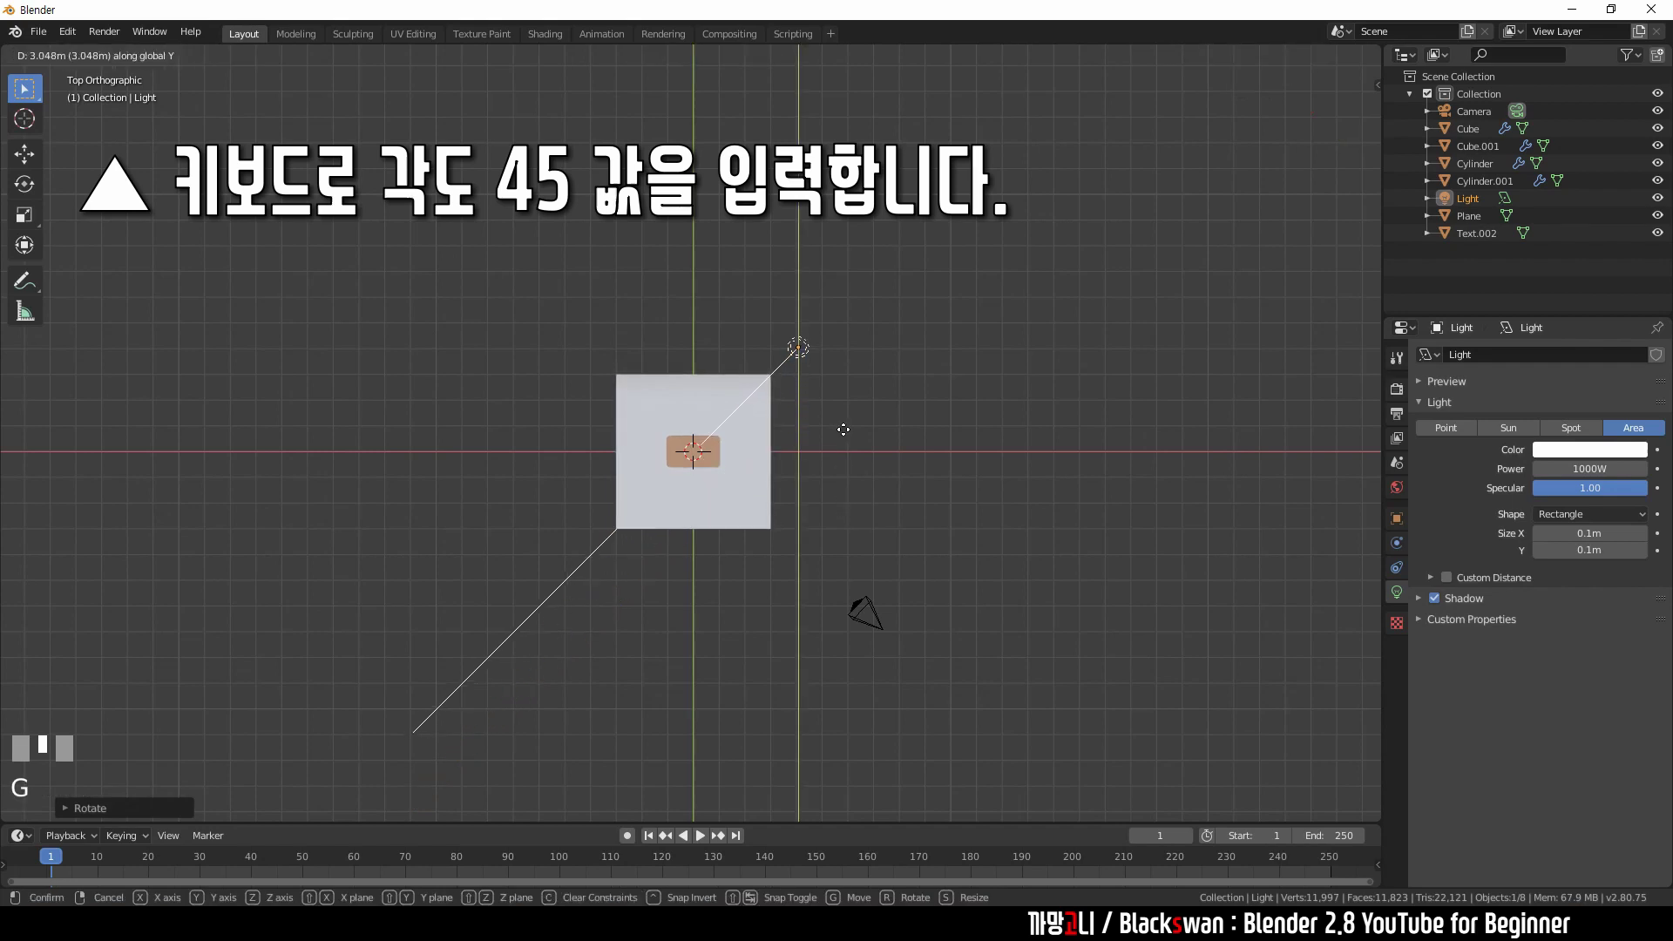
pyautogui.click(848, 434)
pyautogui.press('shift+d')
pyautogui.click(836, 590)
# - Rotate and place the duplicate lights around the 3D cursor so three area lights face the table
pyautogui.press('r')
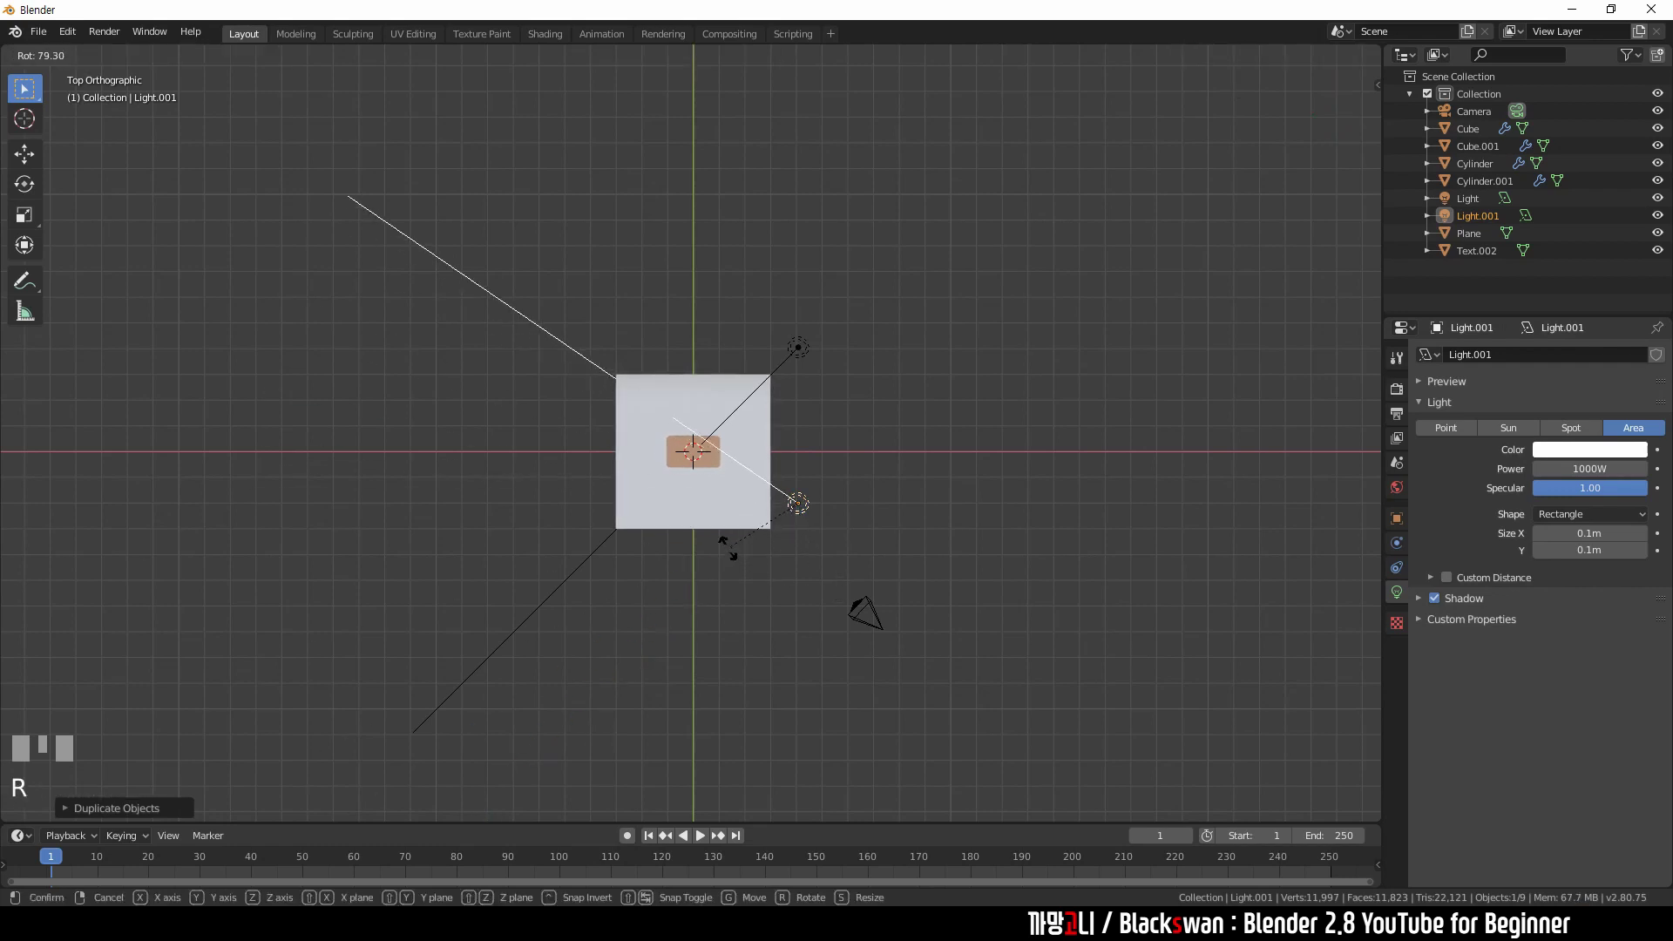
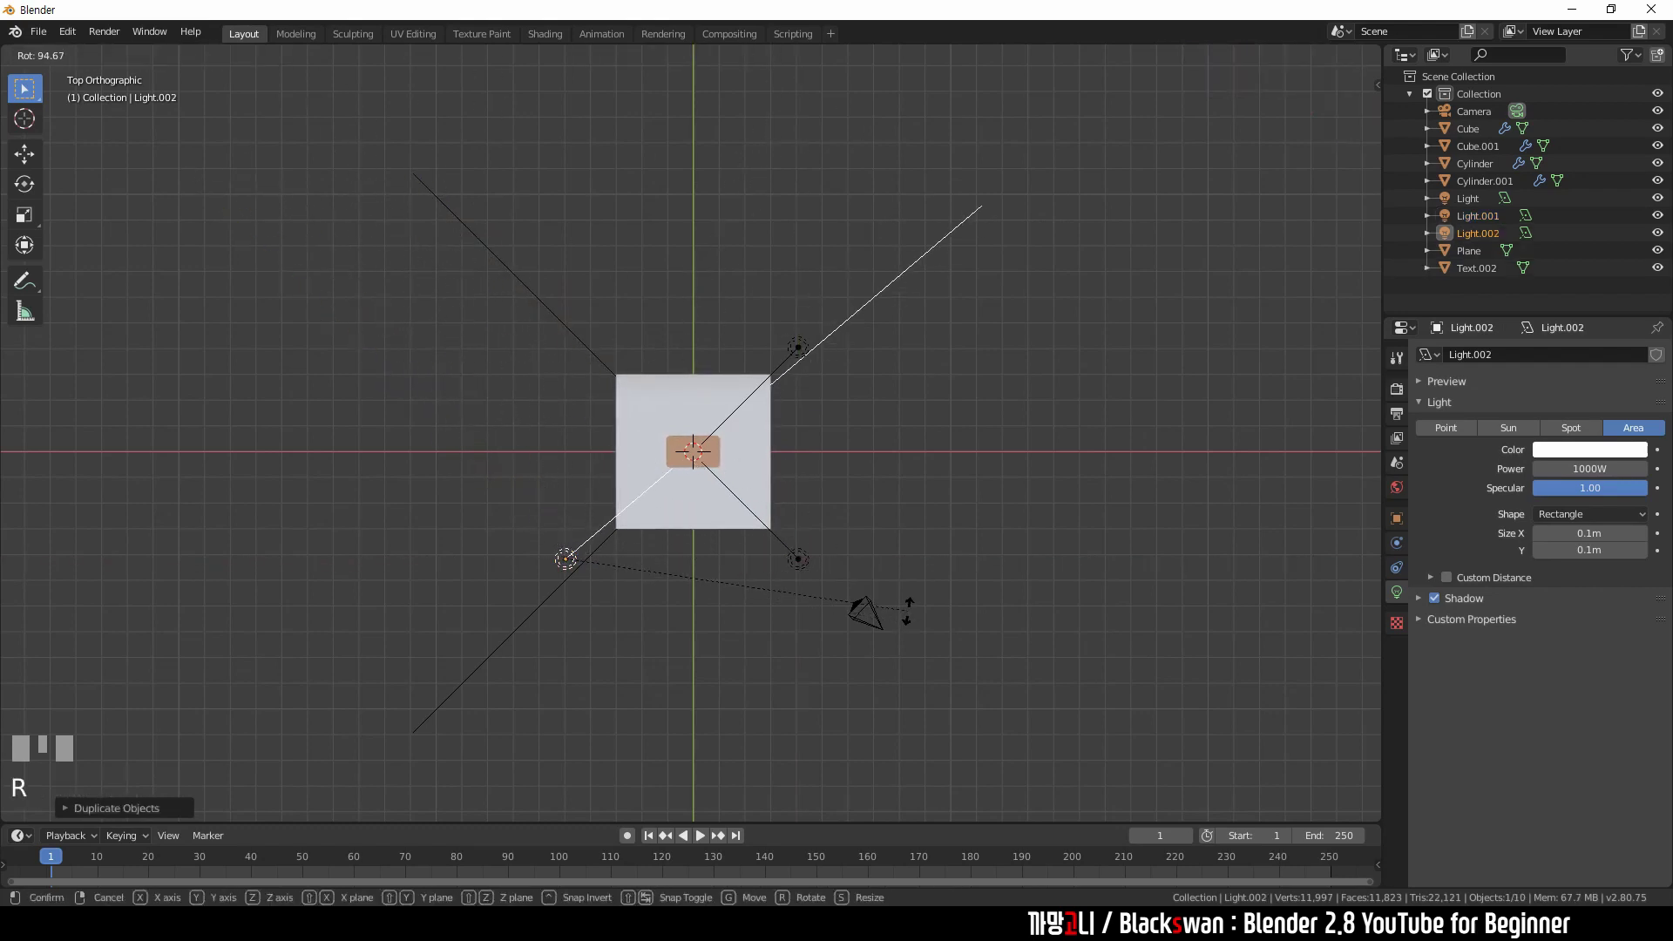
pyautogui.press('KP_Enter')
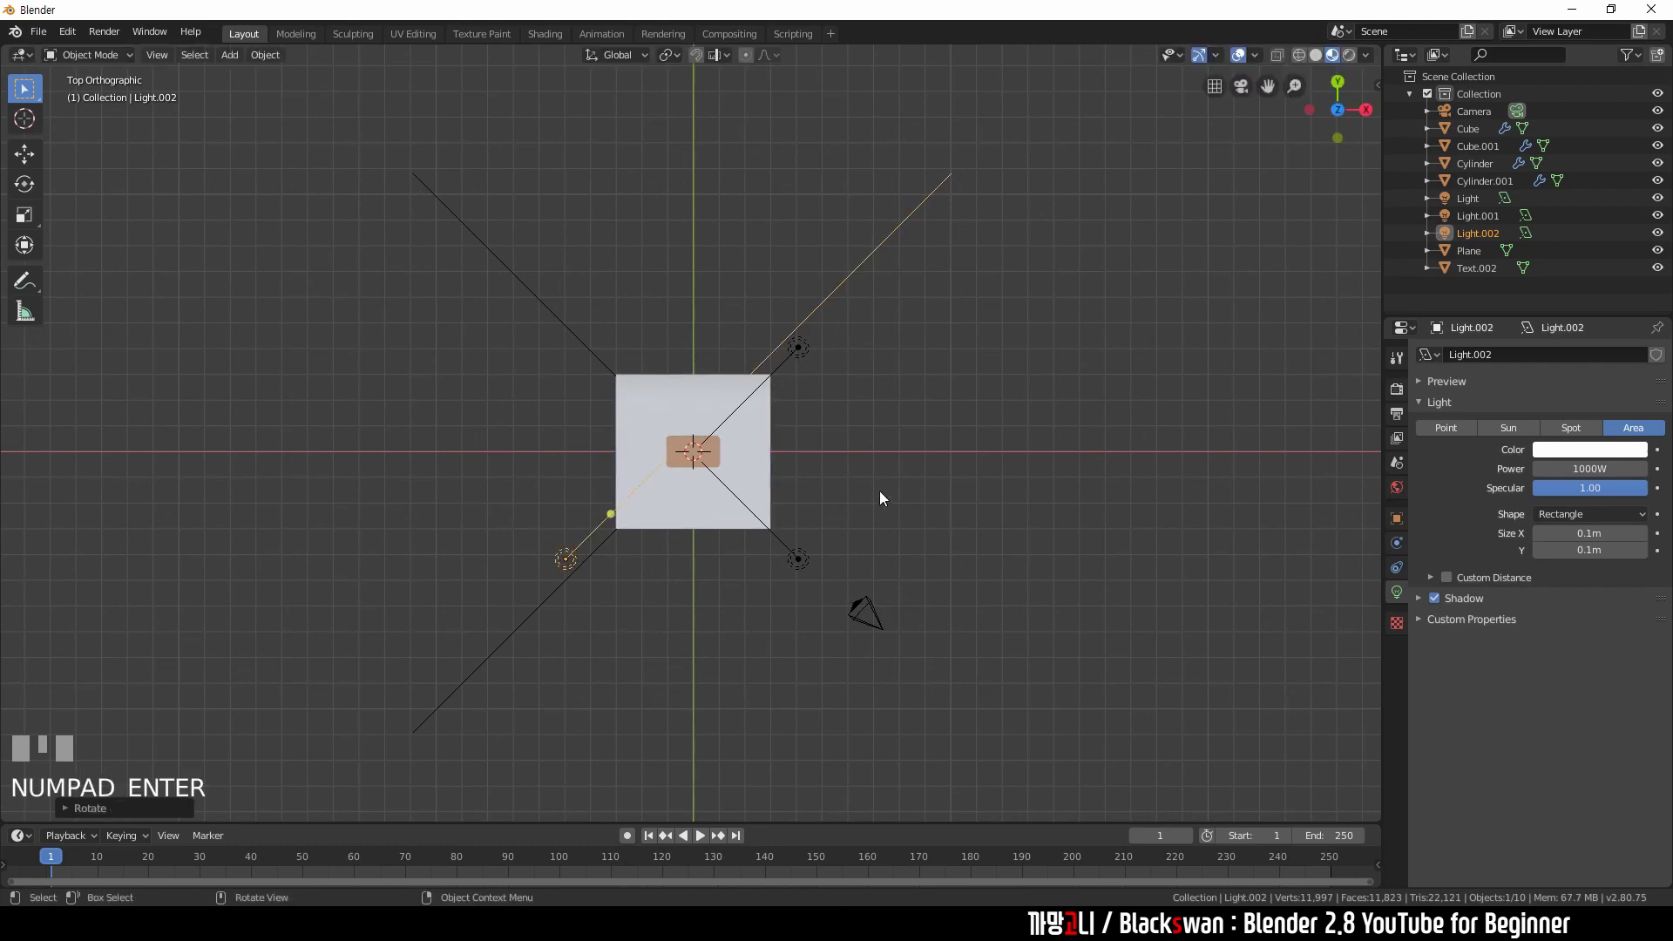
pyautogui.press('g')
pyautogui.click(906, 504)
pyautogui.moveTo(872, 524); pyautogui.dragTo(929, 271)
pyautogui.scroll(3)
pyautogui.scroll(-3)
pyautogui.click(890, 129)
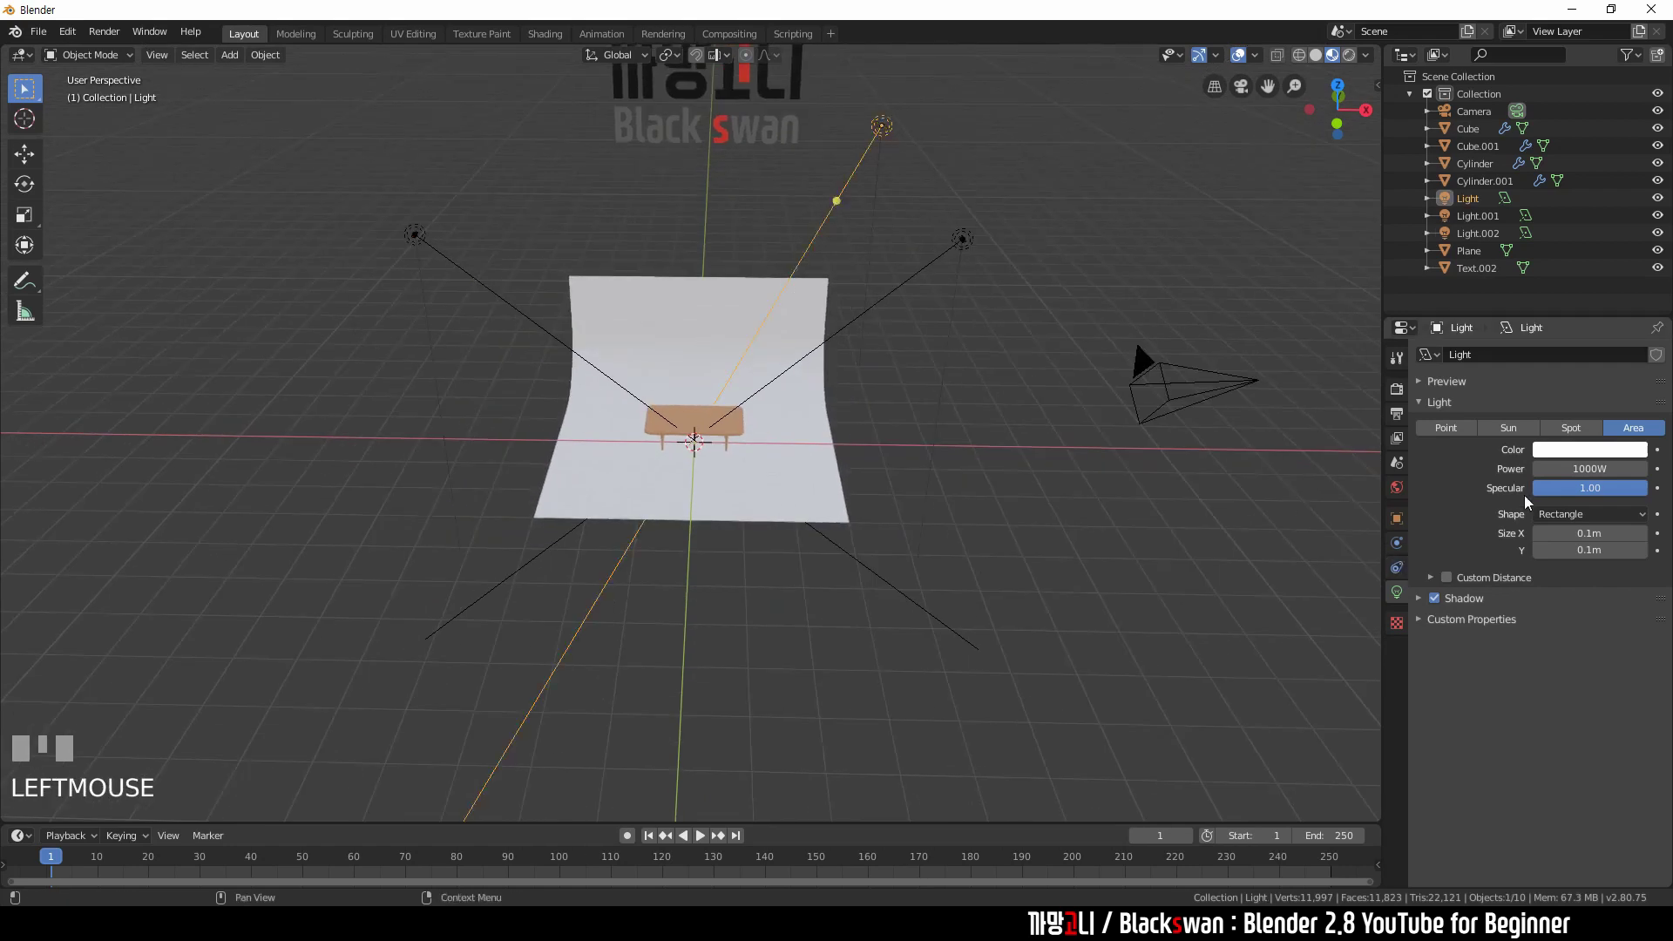
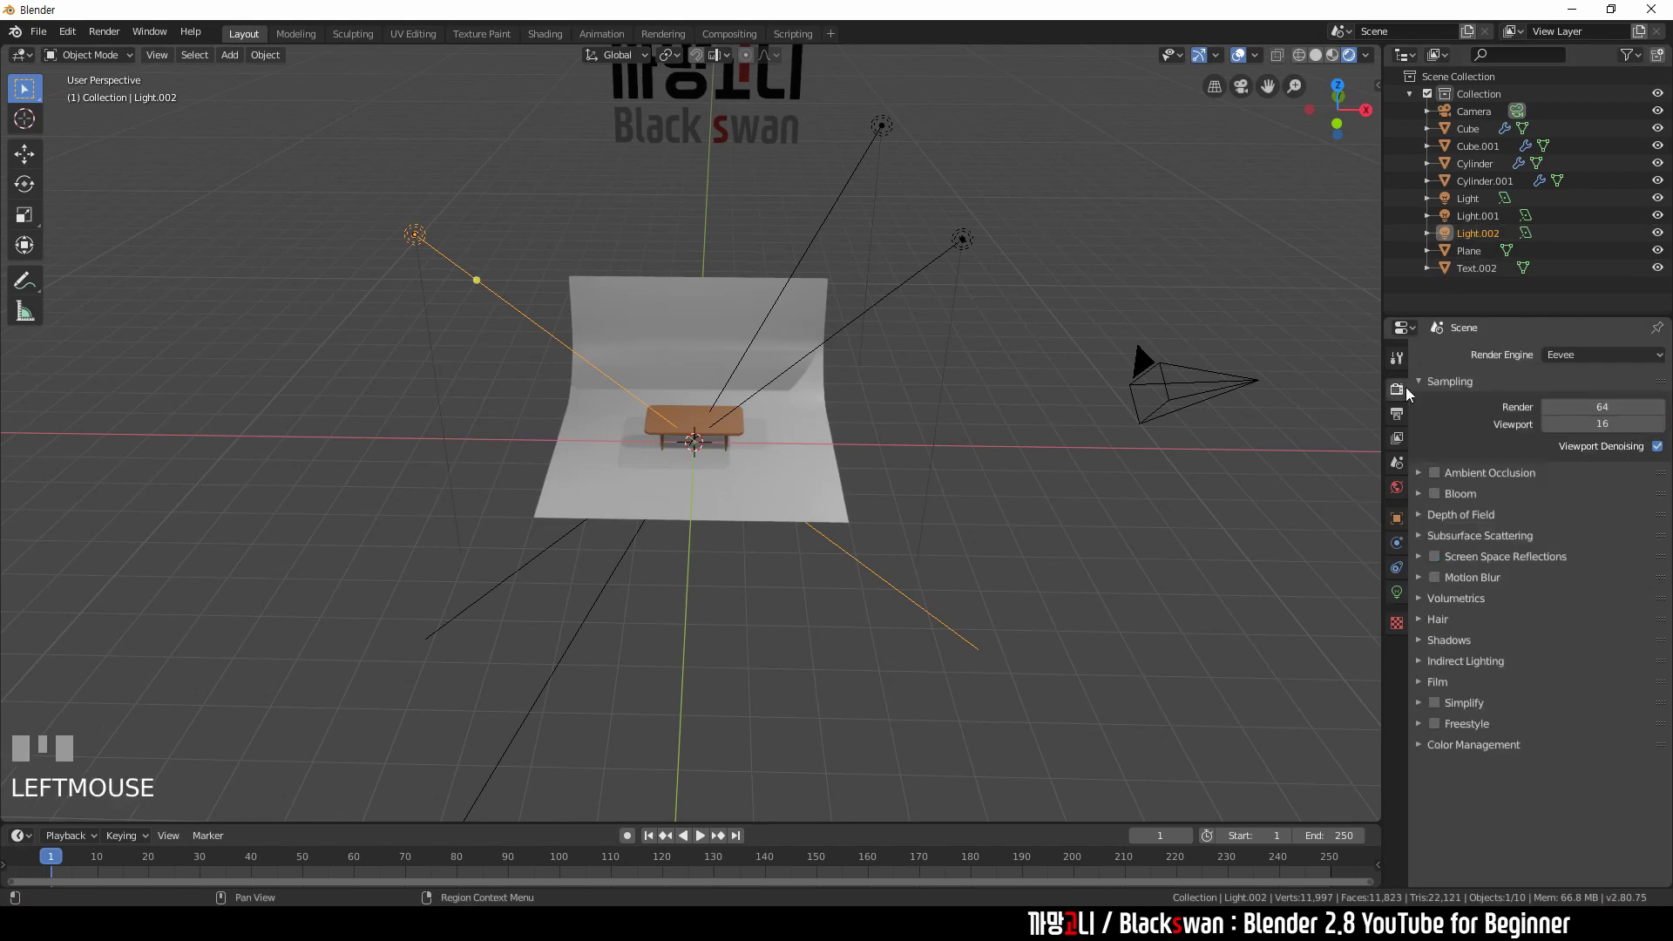
# - Change the render engine from Eevee to Cycles for a path-traced preview
pyautogui.moveTo(1596, 362); pyautogui.dragTo(741, 474)
# - Orbit and zoom to view the table close up from the front
pyautogui.scroll(3)
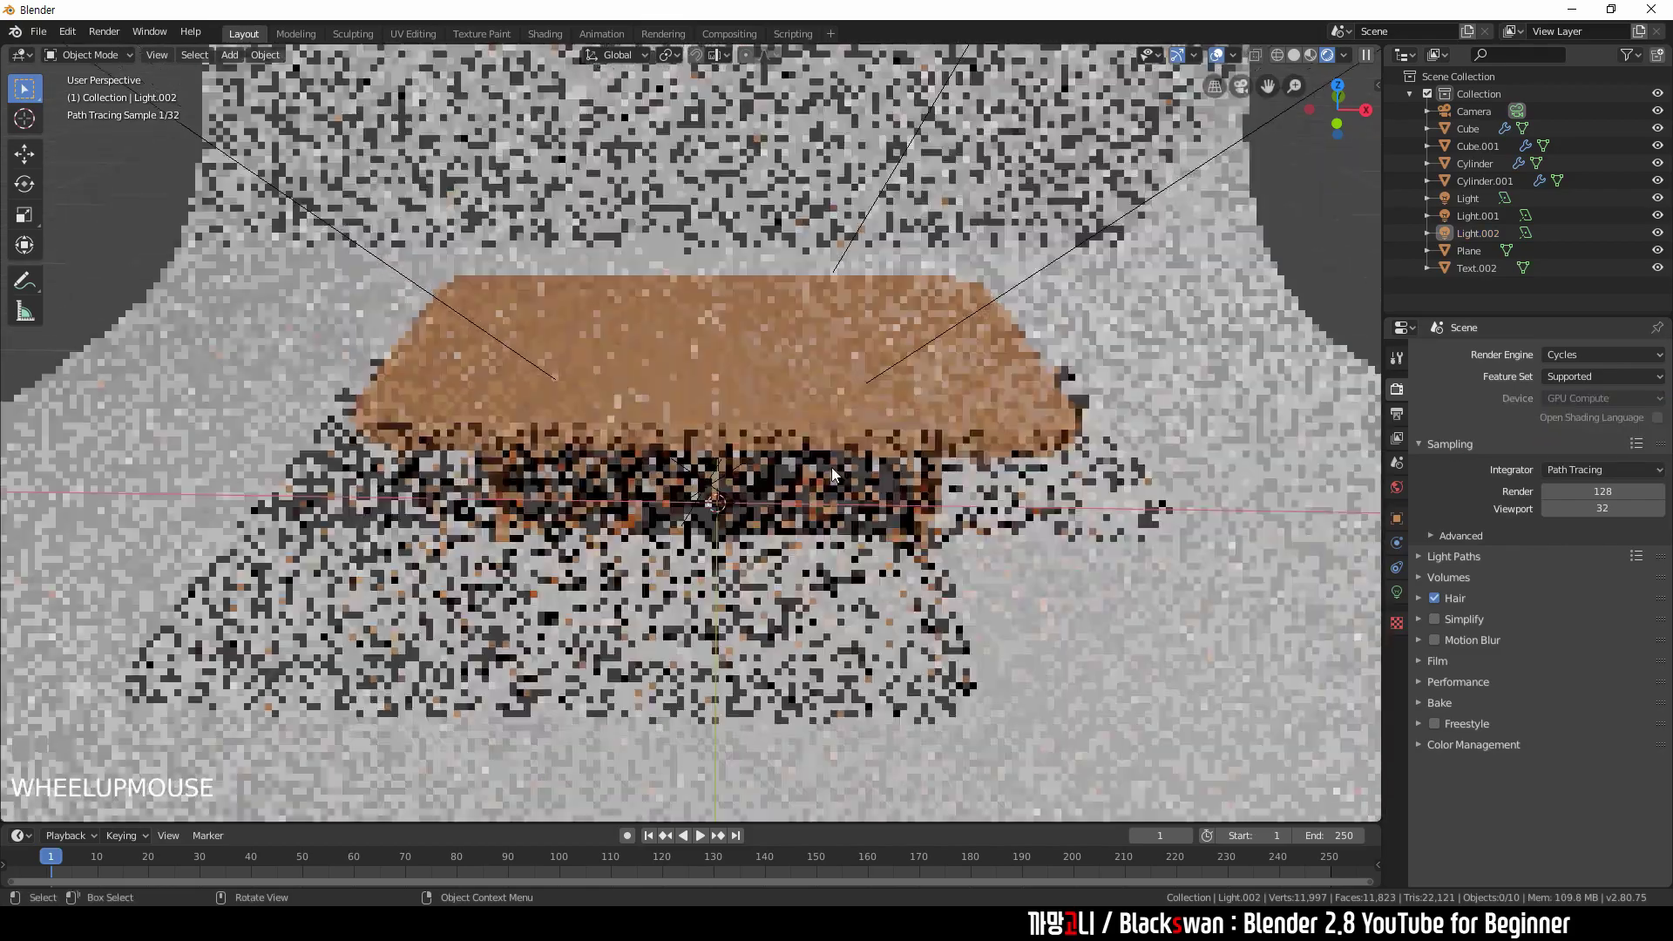
pyautogui.moveTo(821, 457); pyautogui.dragTo(828, 451)
pyautogui.scroll(-3)
pyautogui.moveTo(927, 516); pyautogui.dragTo(1065, 498)
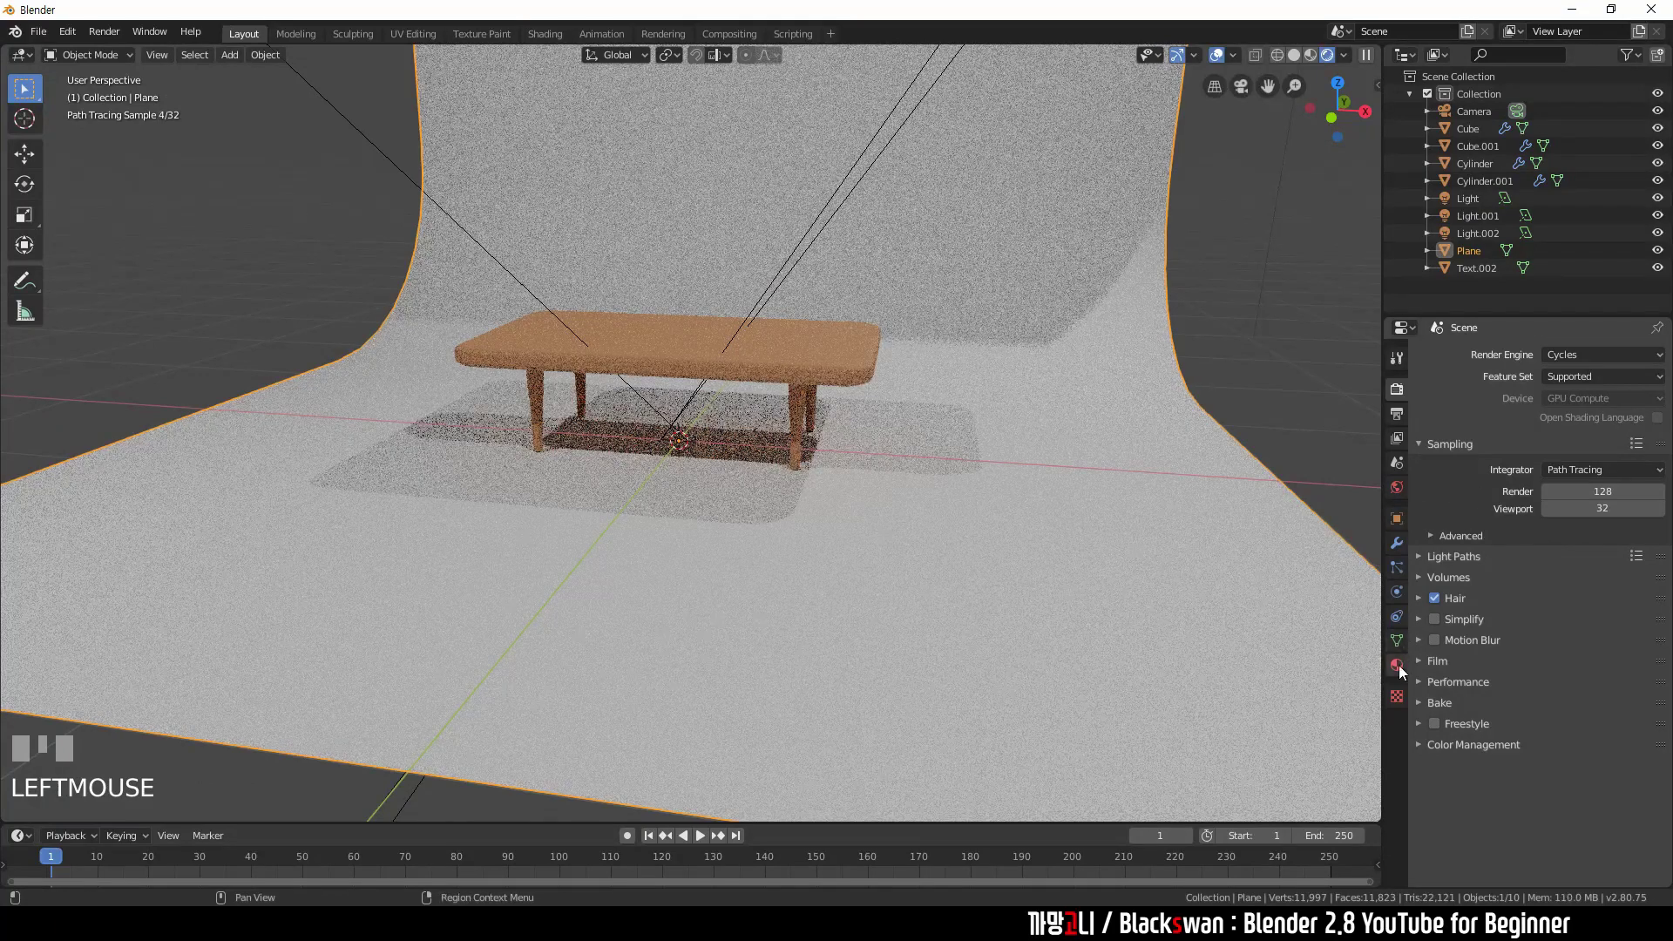
# - Give the backdrop plane's material a pale pink base colour
pyautogui.click(1400, 666)
pyautogui.click(1483, 414)
pyautogui.click(1567, 560)
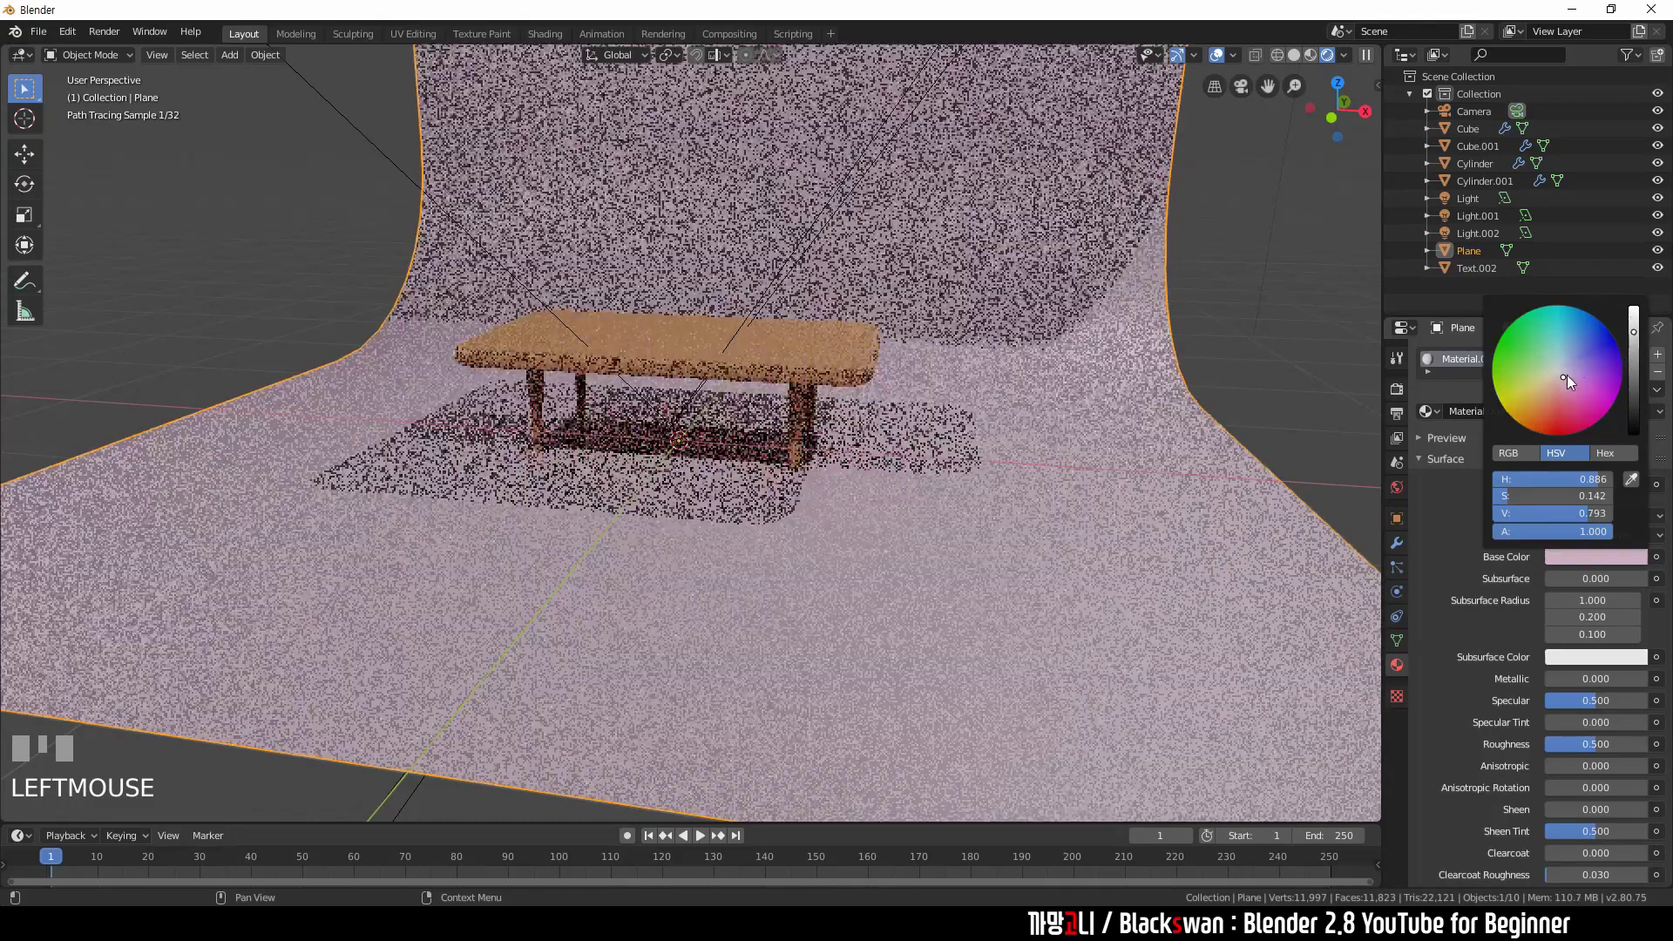
pyautogui.click(1242, 396)
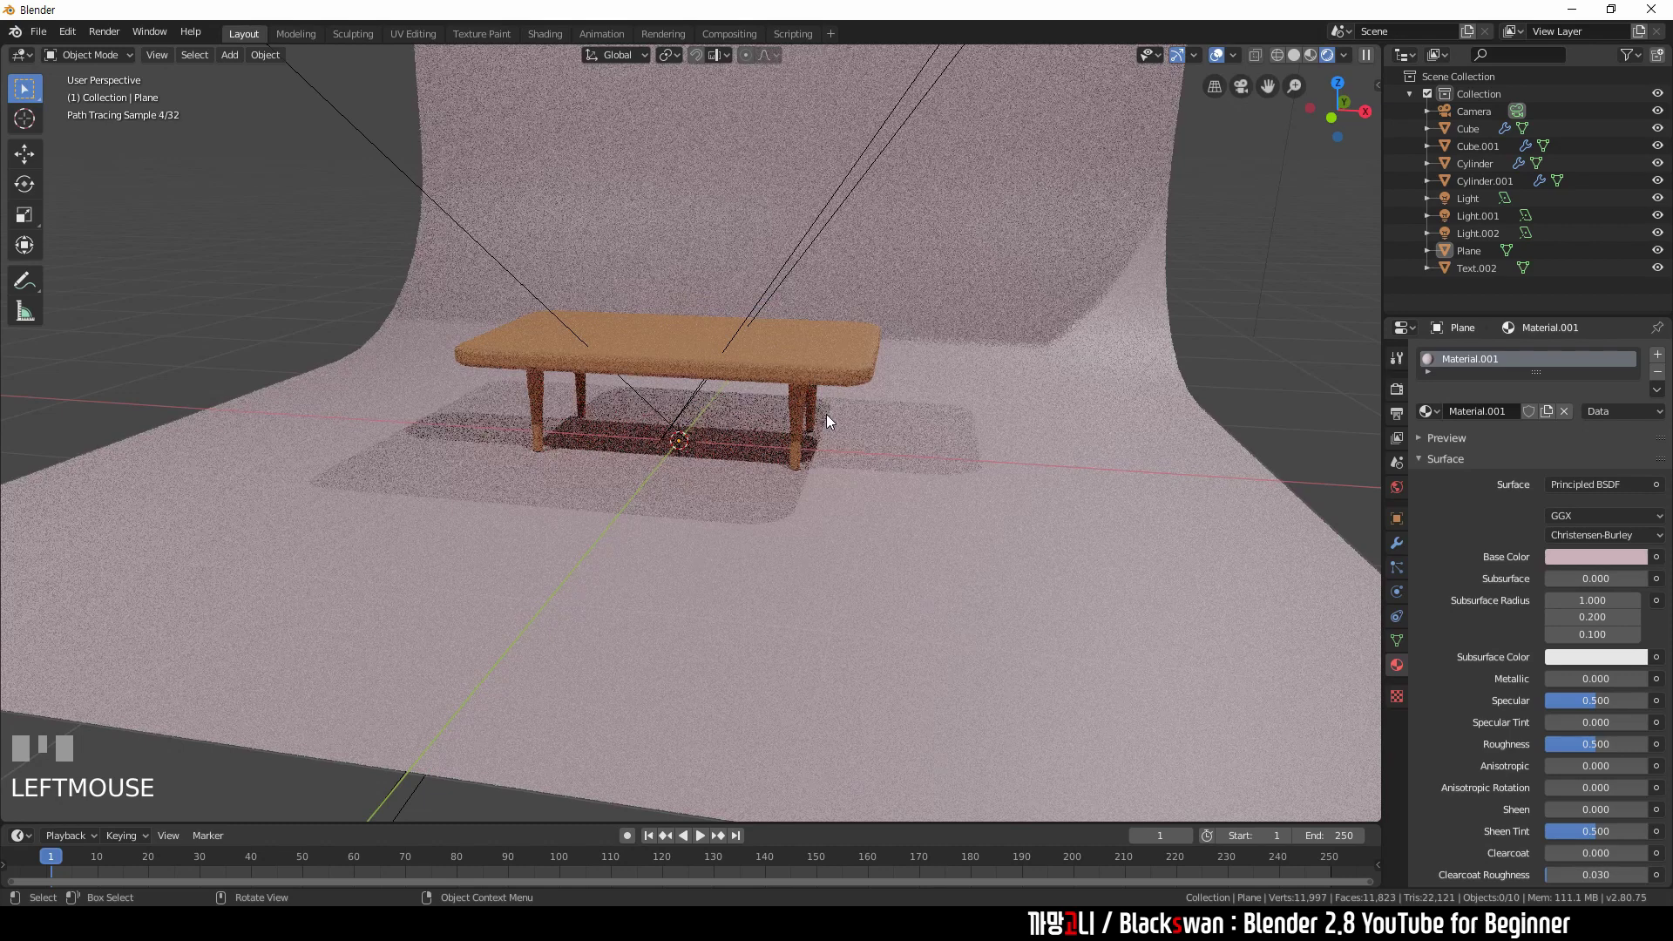
# - Give the second area light (Light.001) a pale purple colour
pyautogui.scroll(-3)
pyautogui.moveTo(911, 283); pyautogui.dragTo(943, 66)
pyautogui.scroll(-3)
pyautogui.click(944, 65)
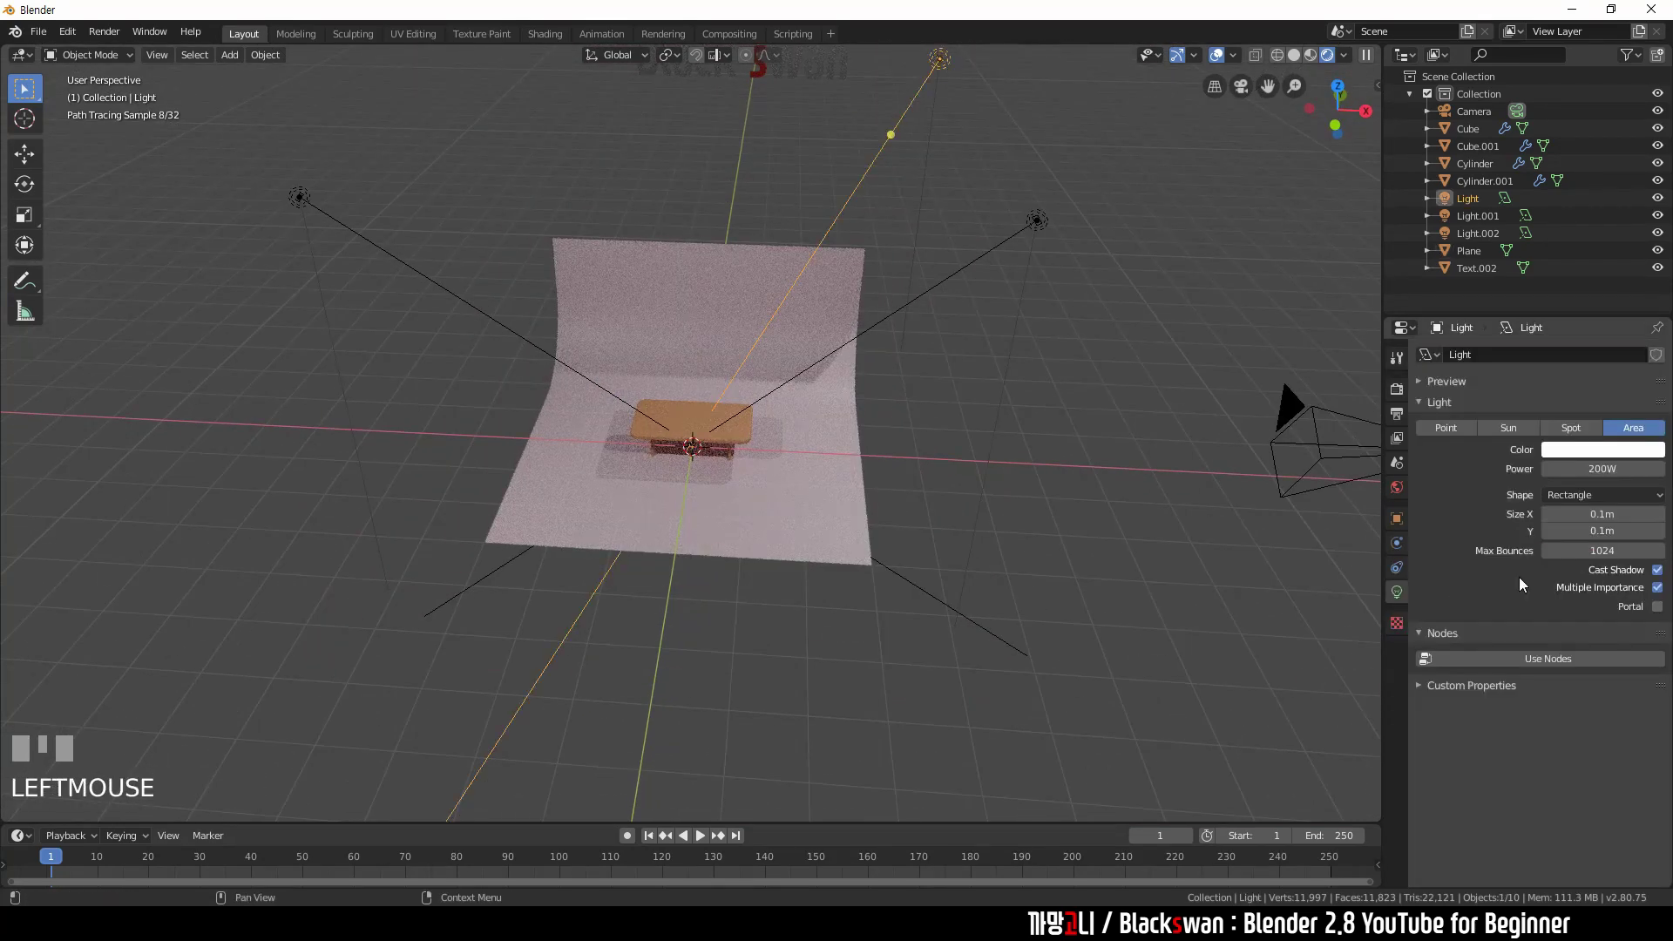
pyautogui.click(1050, 222)
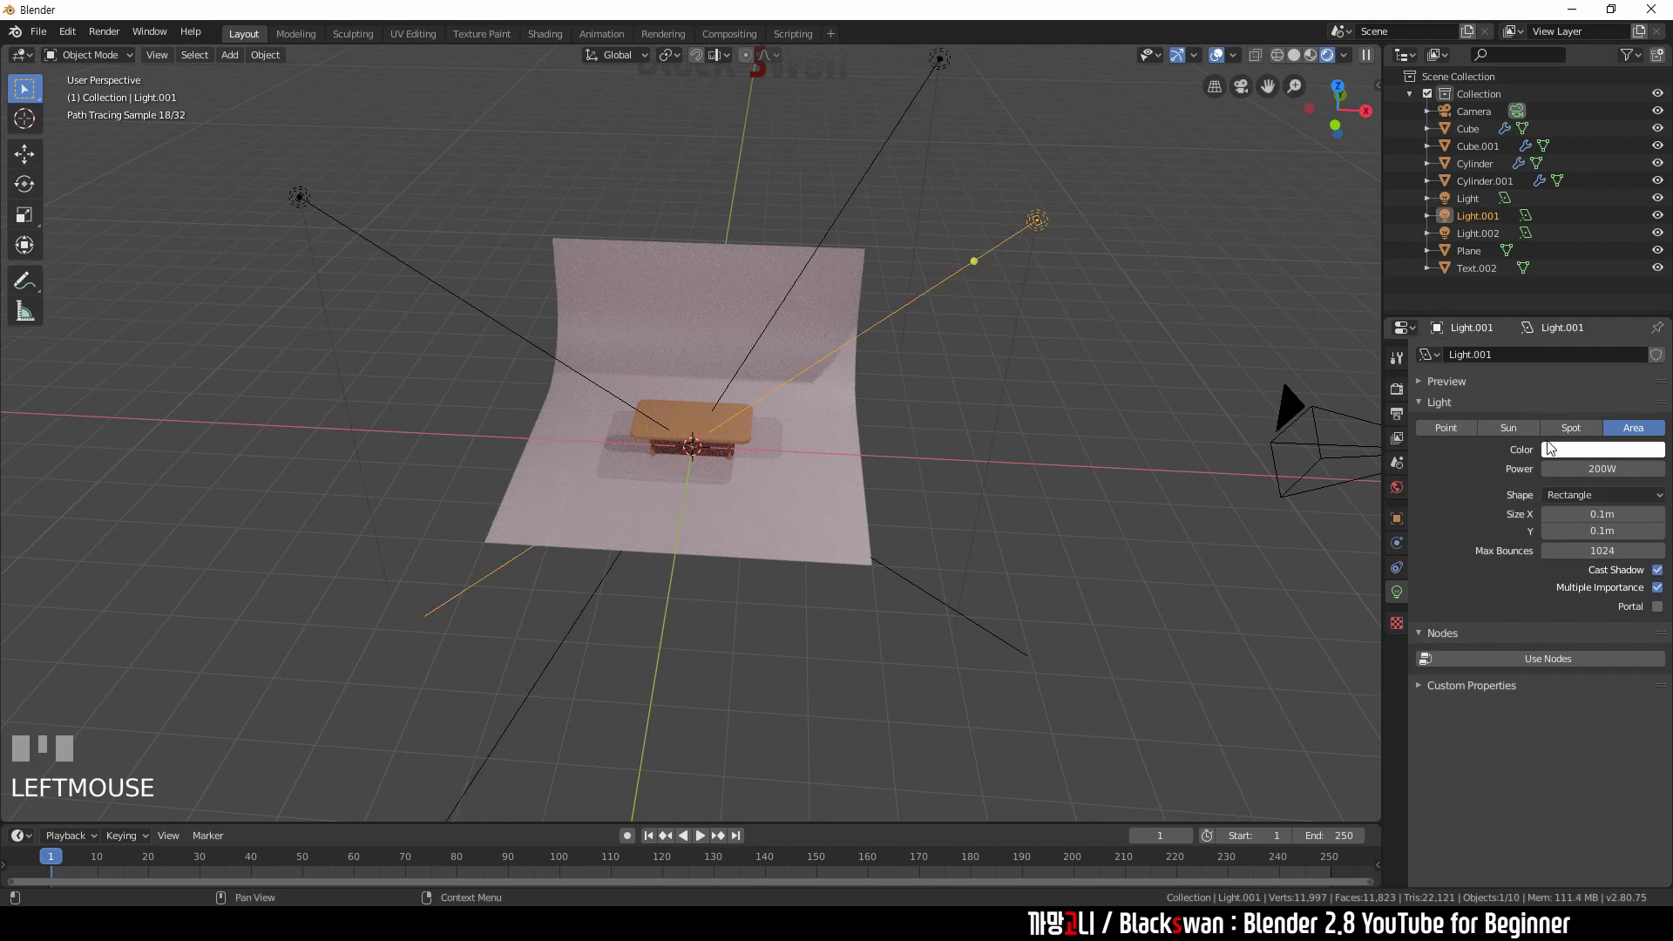
pyautogui.click(1562, 452)
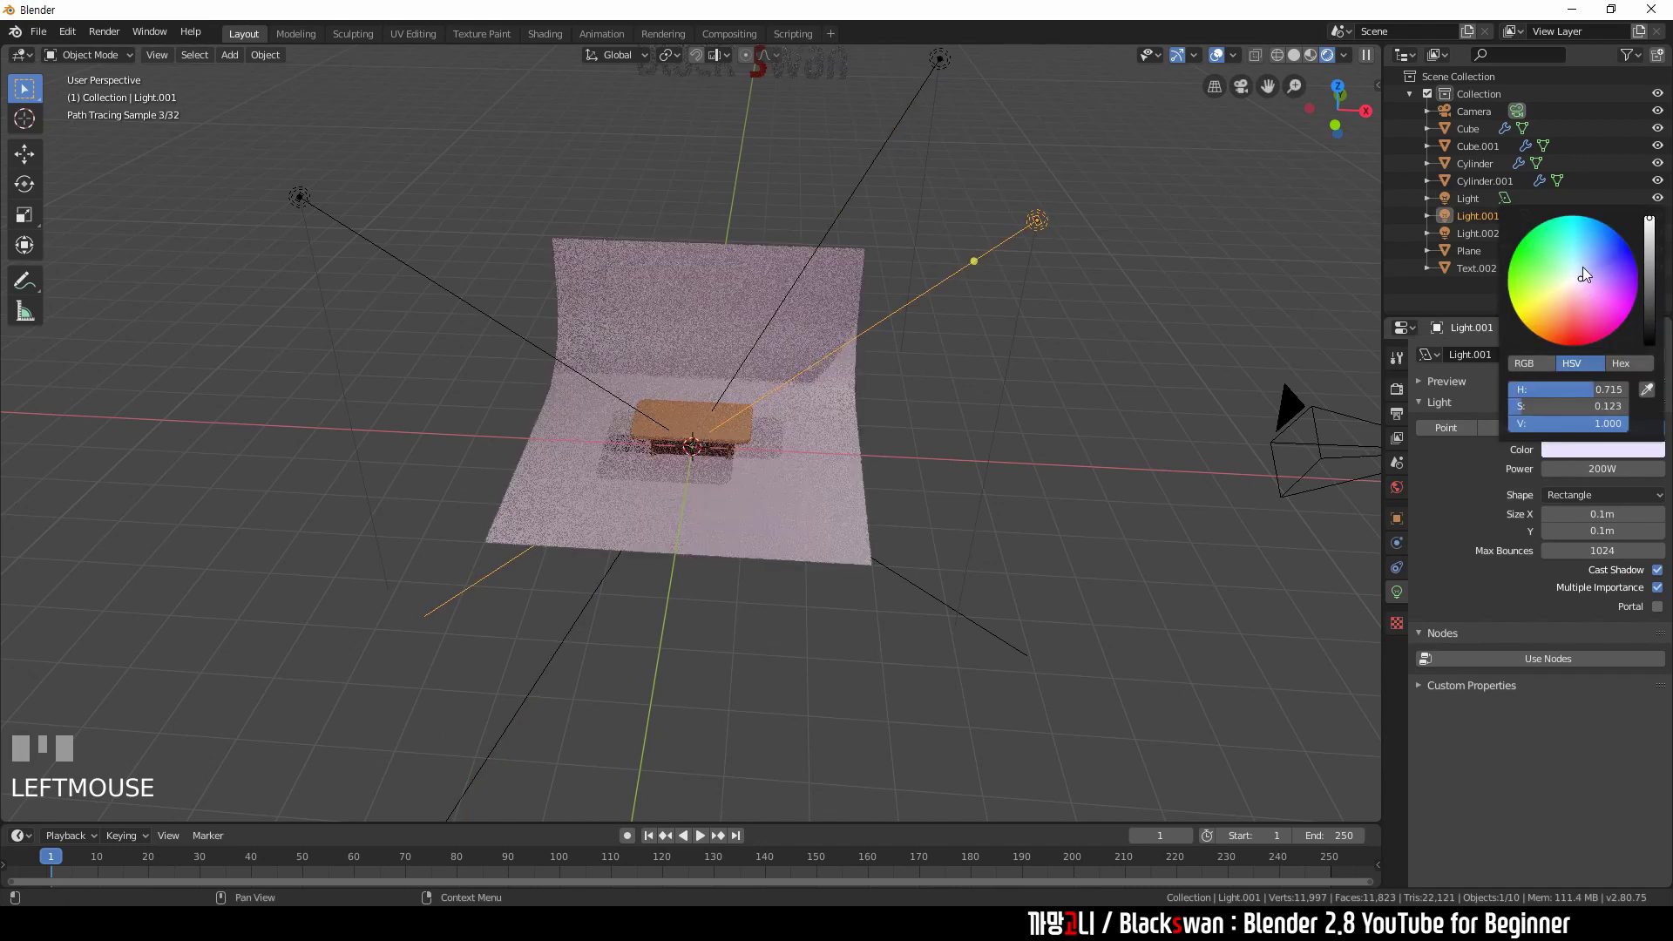
# - Give the third area light (Light.002) a pale yellow colour and move in close on the table
pyautogui.click(307, 199)
pyautogui.click(1574, 452)
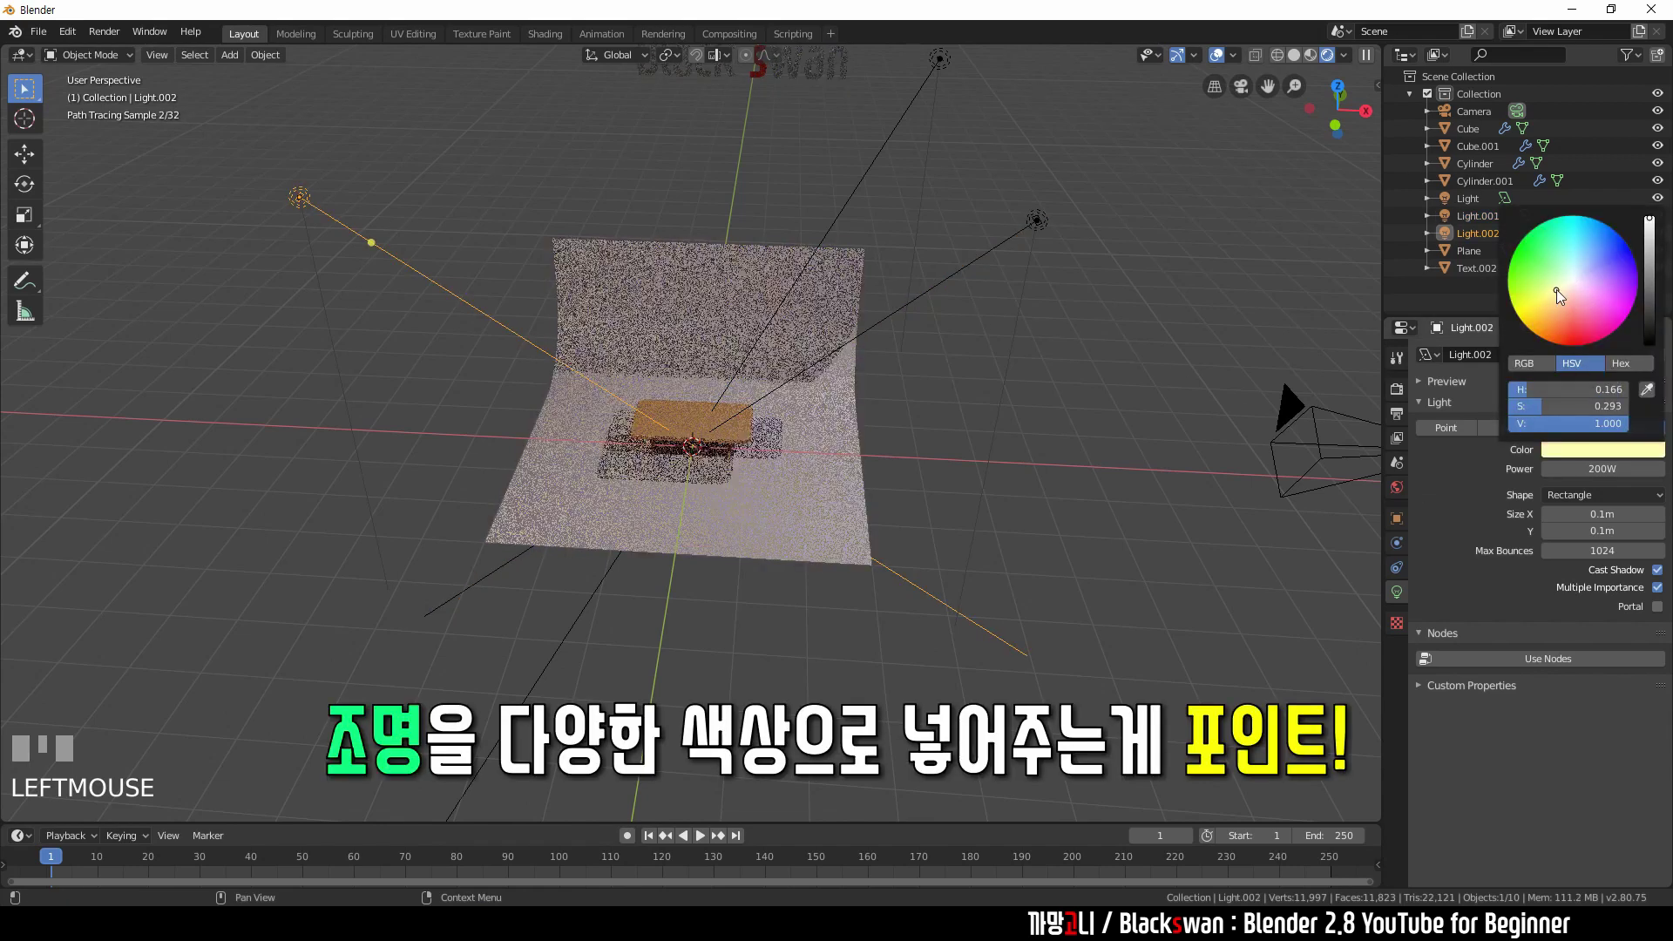
pyautogui.moveTo(897, 416); pyautogui.dragTo(723, 456)
pyautogui.scroll(3)
pyautogui.scroll(3)
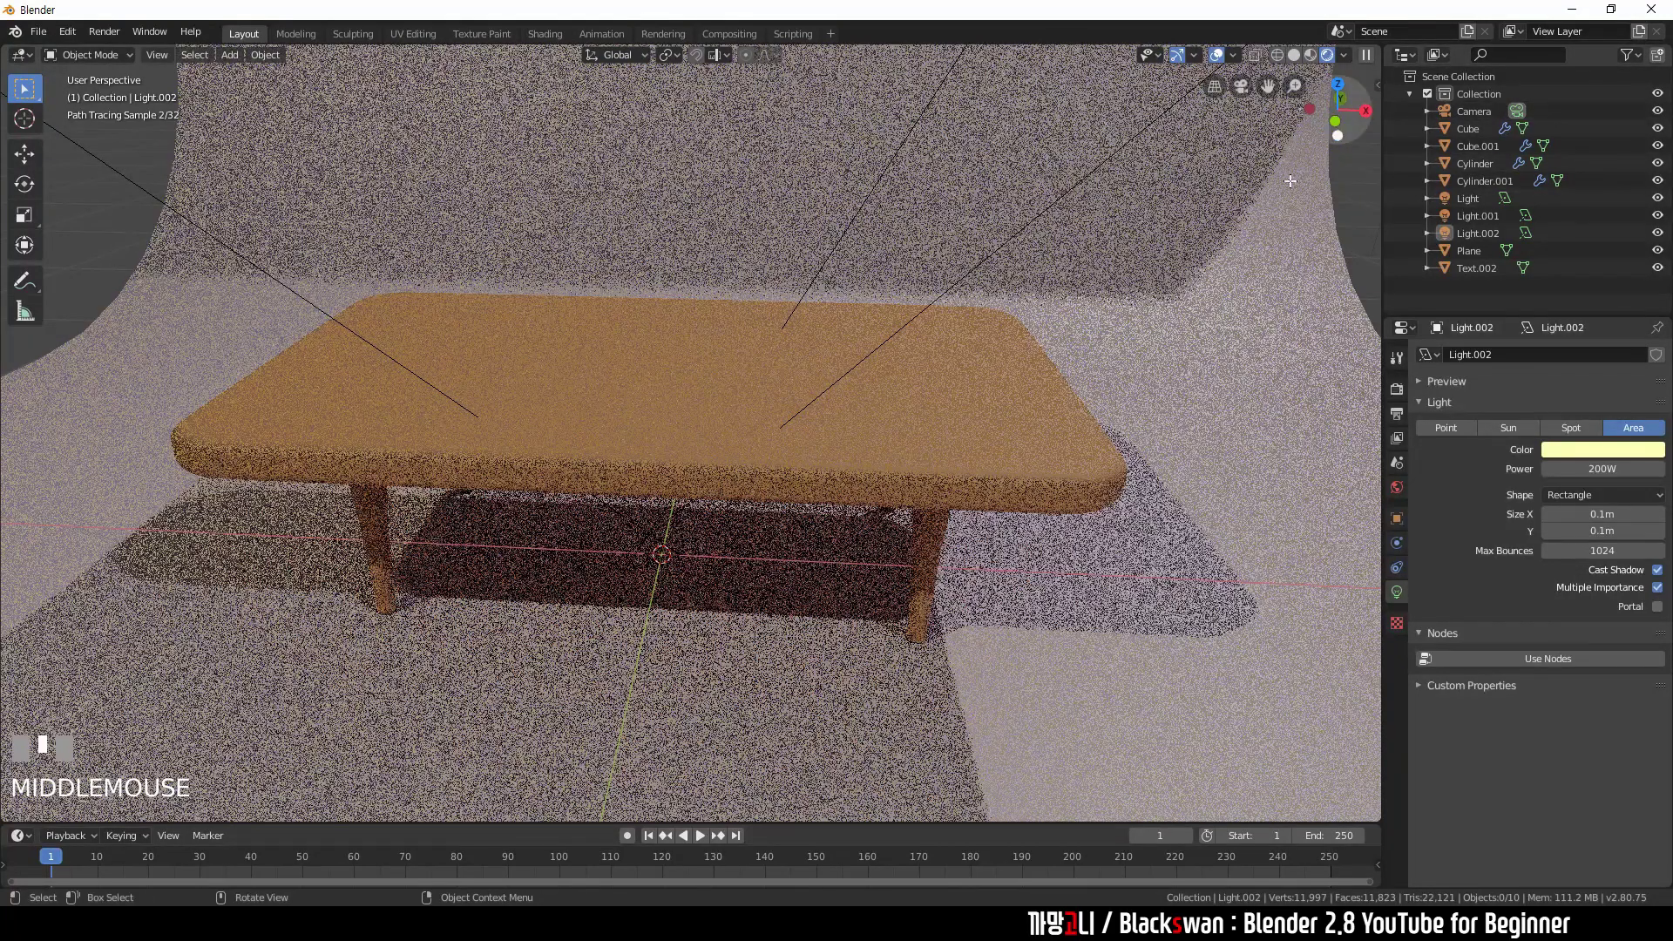
pyautogui.press('`')
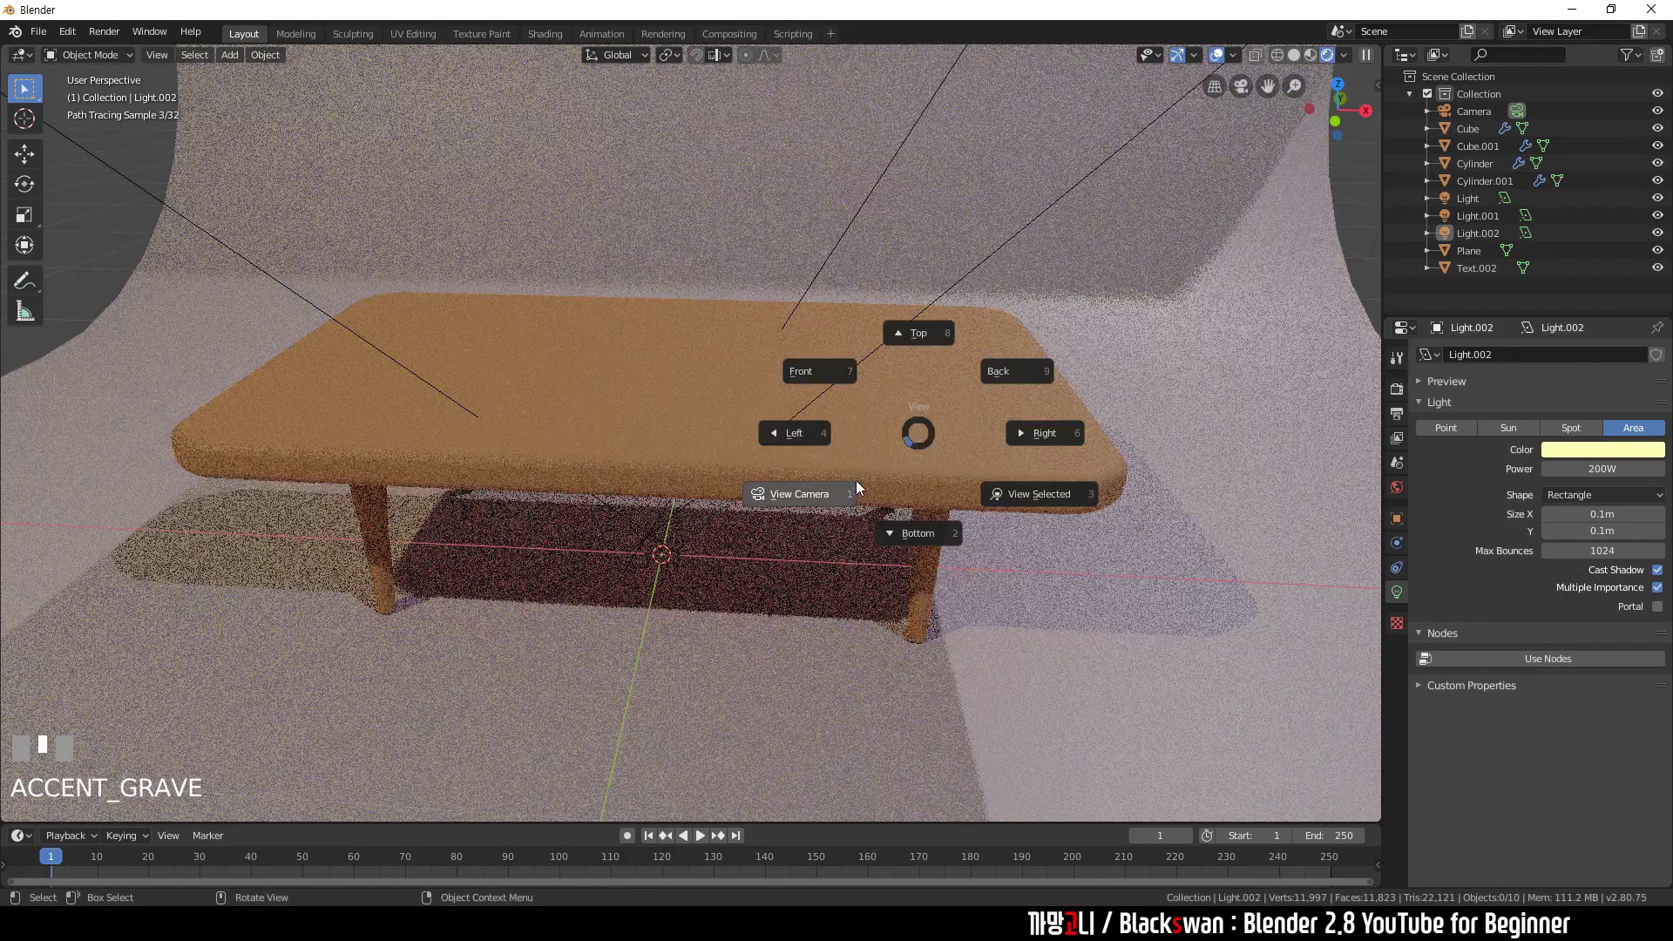
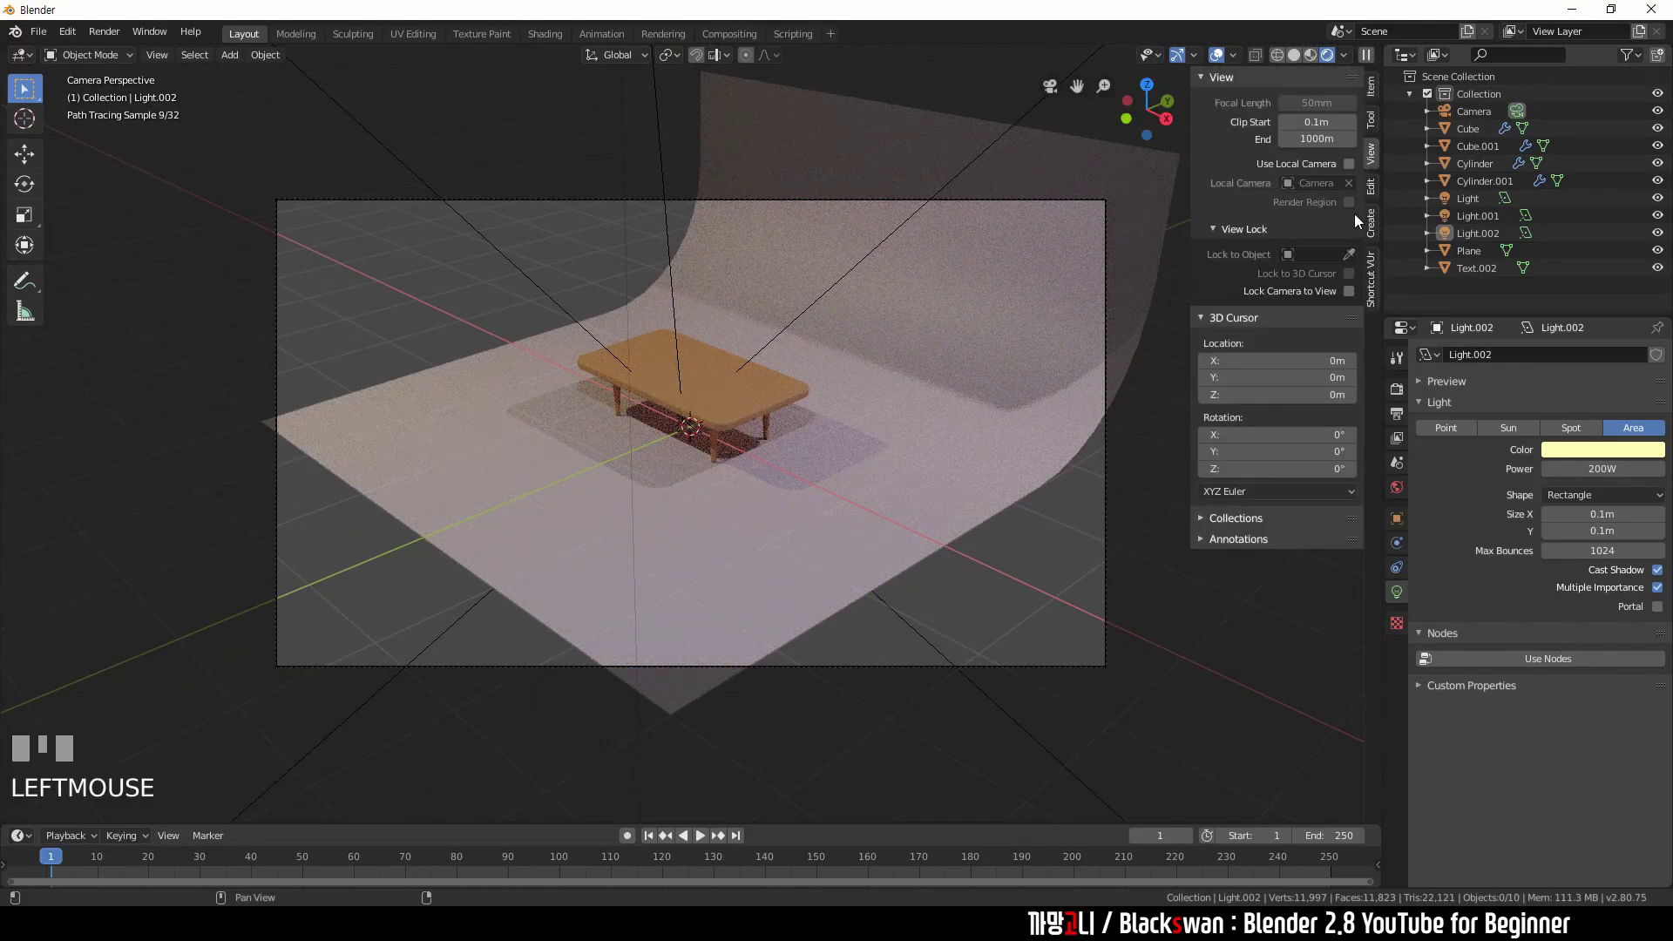
# - View through the camera with Lock Camera to View and reframe it closer on the table
pyautogui.click(1354, 295)
pyautogui.click(1195, 593)
pyautogui.moveTo(787, 447); pyautogui.dragTo(850, 445)
pyautogui.scroll(3)
pyautogui.moveTo(841, 438); pyautogui.dragTo(1475, 210)
pyautogui.scroll(3)
# - Recolour the third light (Light.002) to a pale lilac
pyautogui.click(1474, 210)
pyautogui.click(1470, 219)
pyautogui.click(1474, 234)
pyautogui.click(1578, 457)
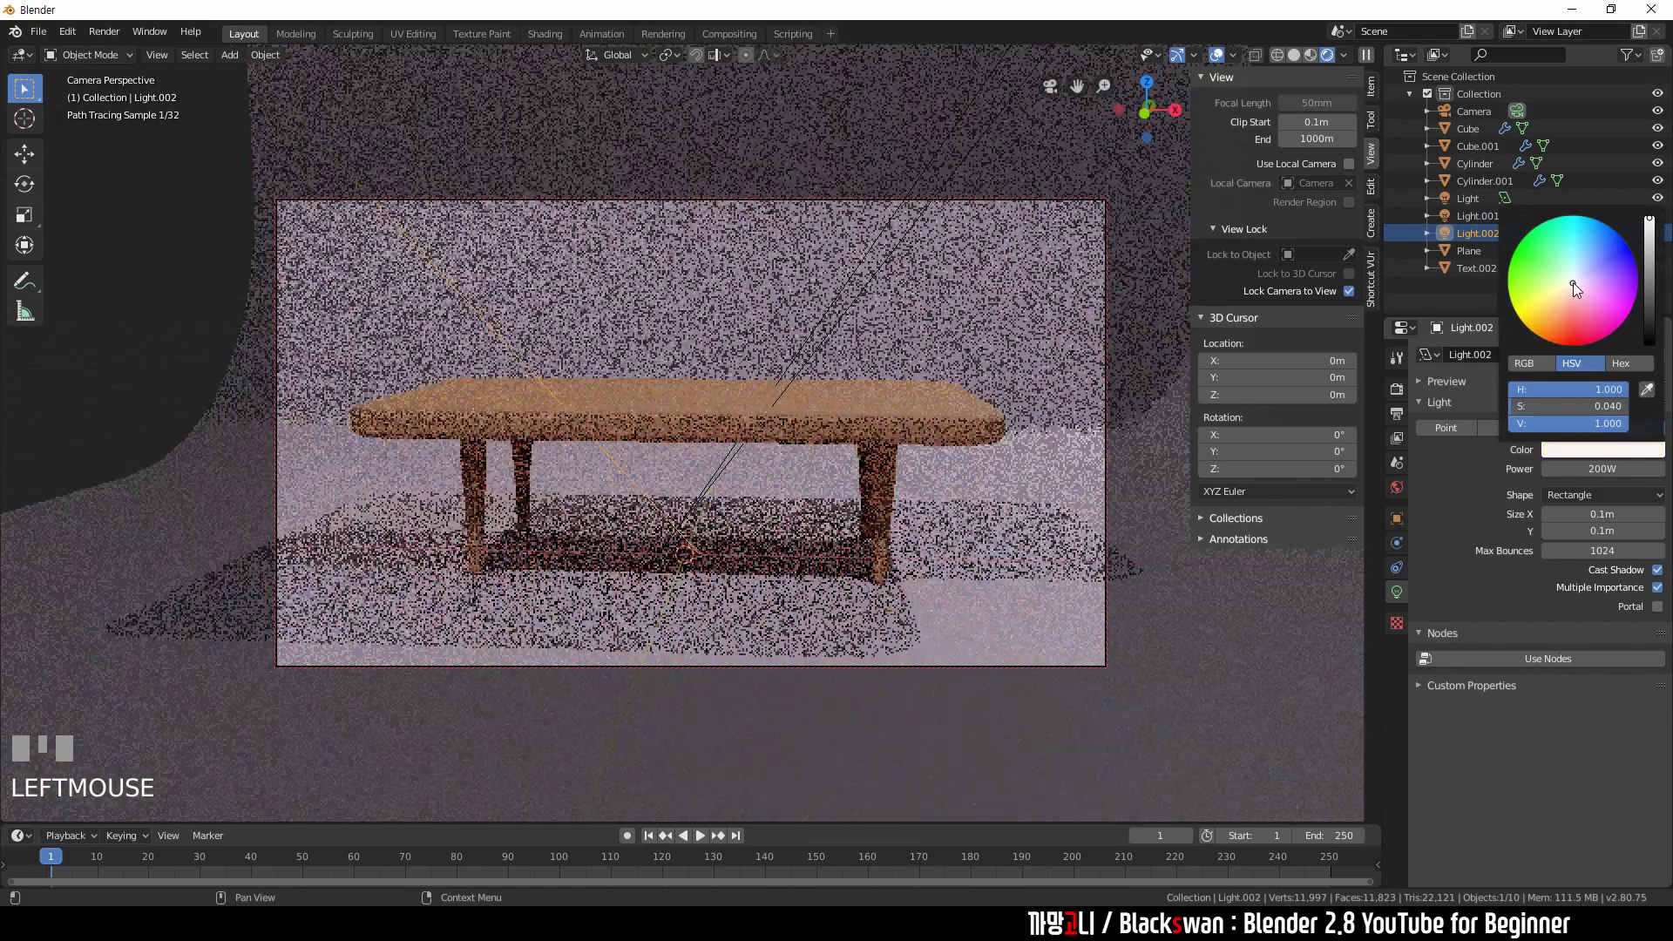